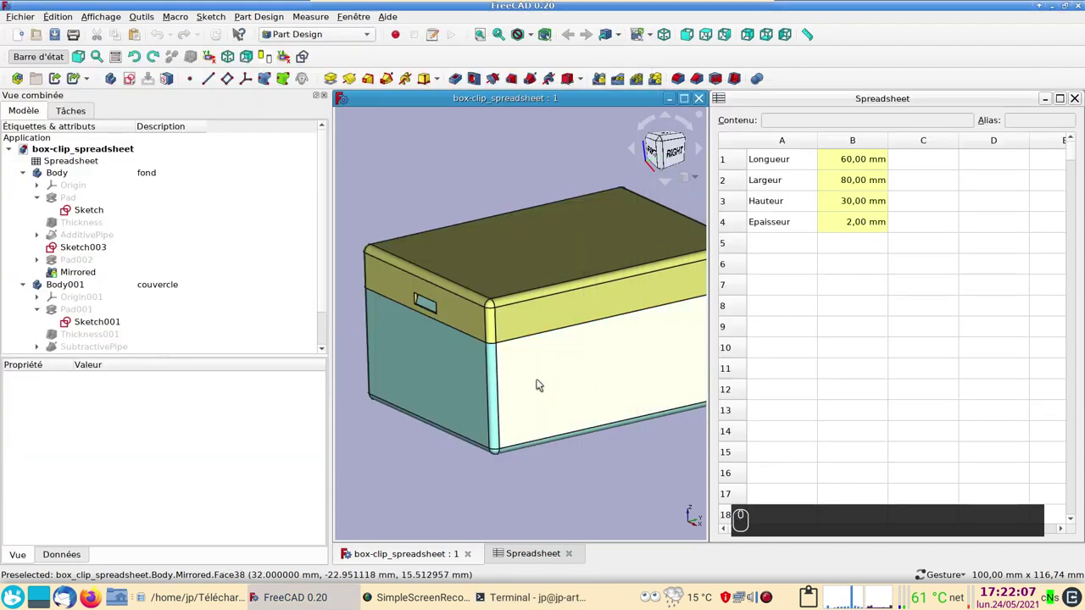
Step: Orbit and pan around the clip box to inspect its slot and end face, then return to an angled overview
scroll("up", 3)
left_click(473, 370)
scroll("up", 3)
right_click(484, 375)
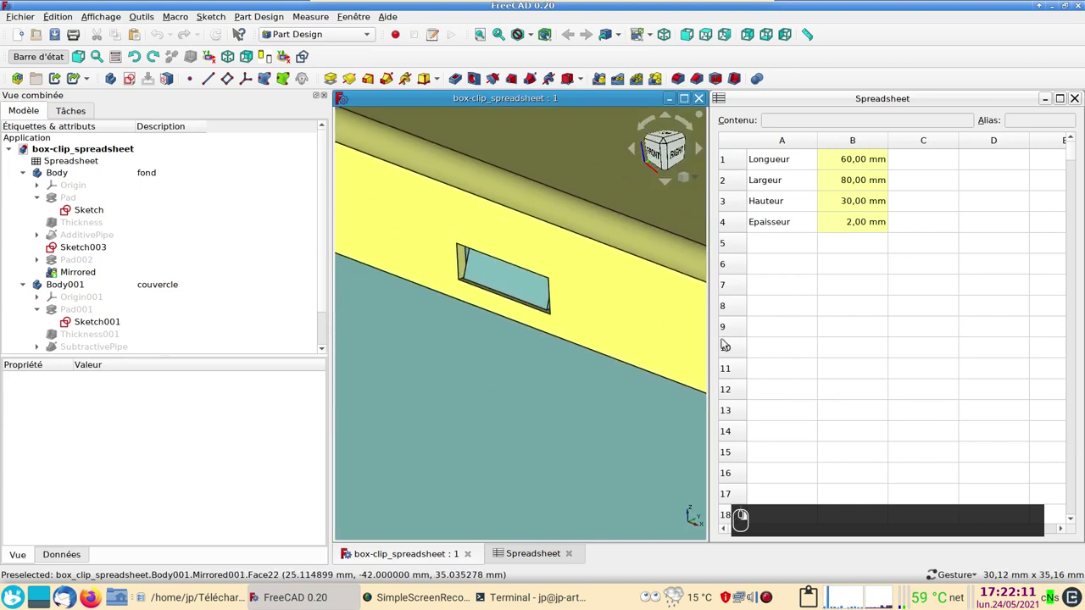
scroll("down", 3)
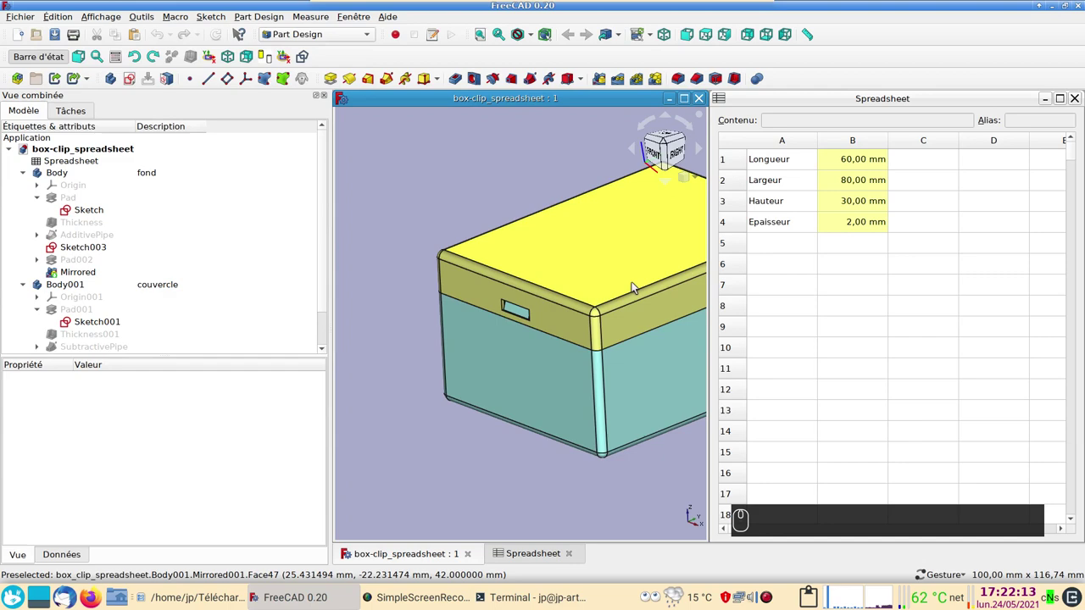
left_click_drag(644, 300, 540, 267)
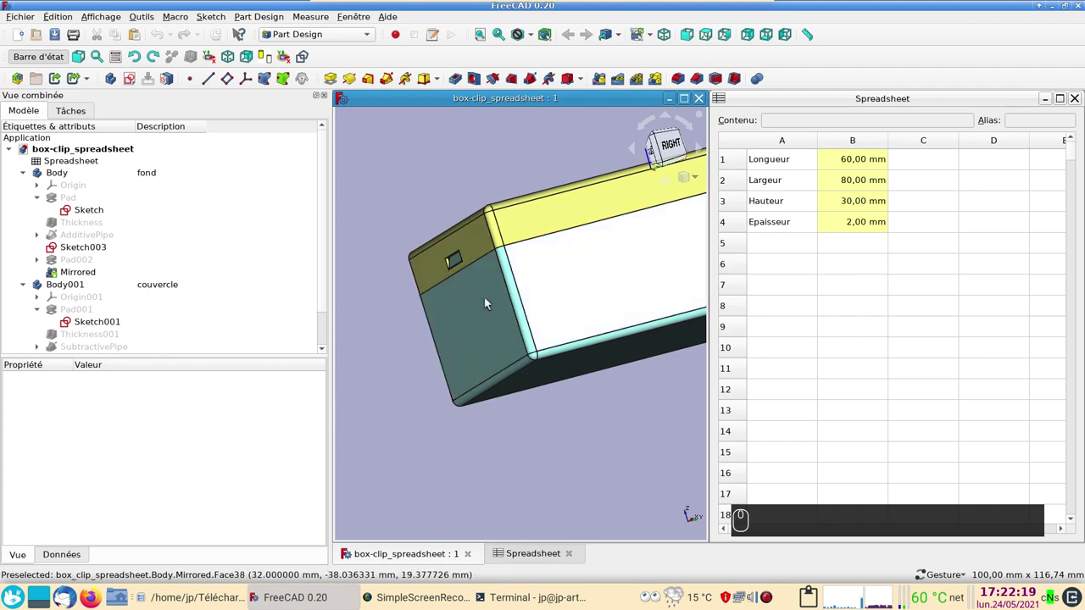
right_click(502, 307)
scroll("up", 3)
scroll("down", 3)
right_click(572, 348)
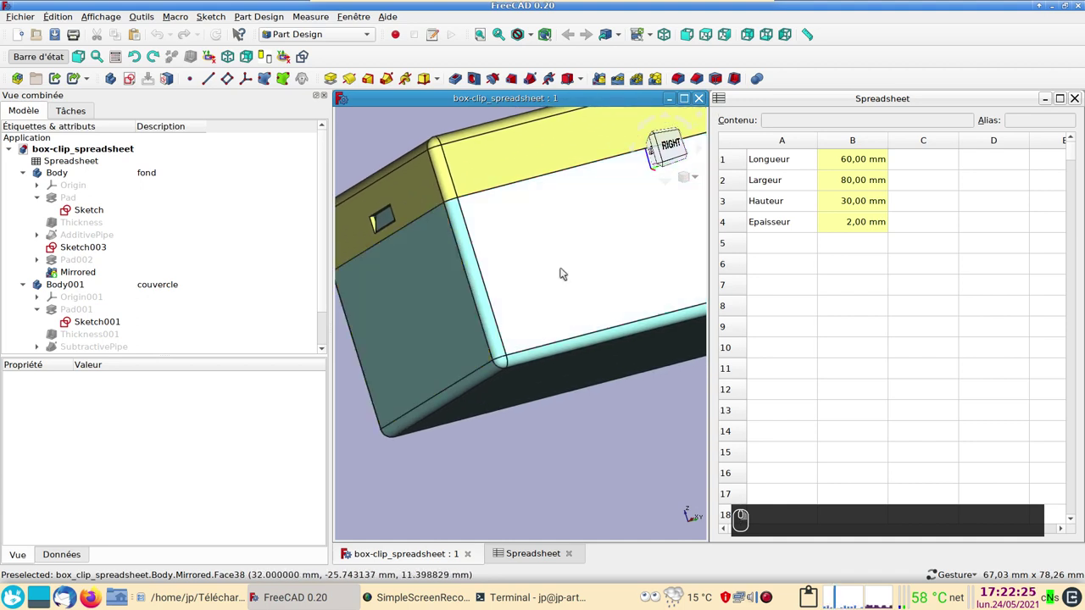
left_click(566, 270)
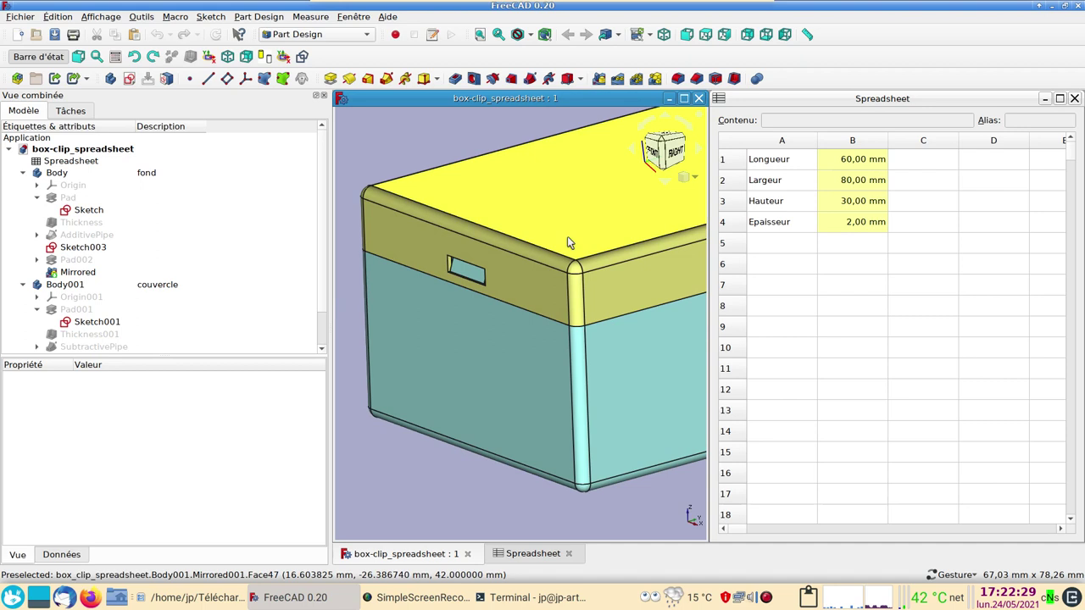
Step: Set the spreadsheet Longueur (B1) to 80 mm and Largeur (B2) to 60 mm to resize the box
left_click(854, 162)
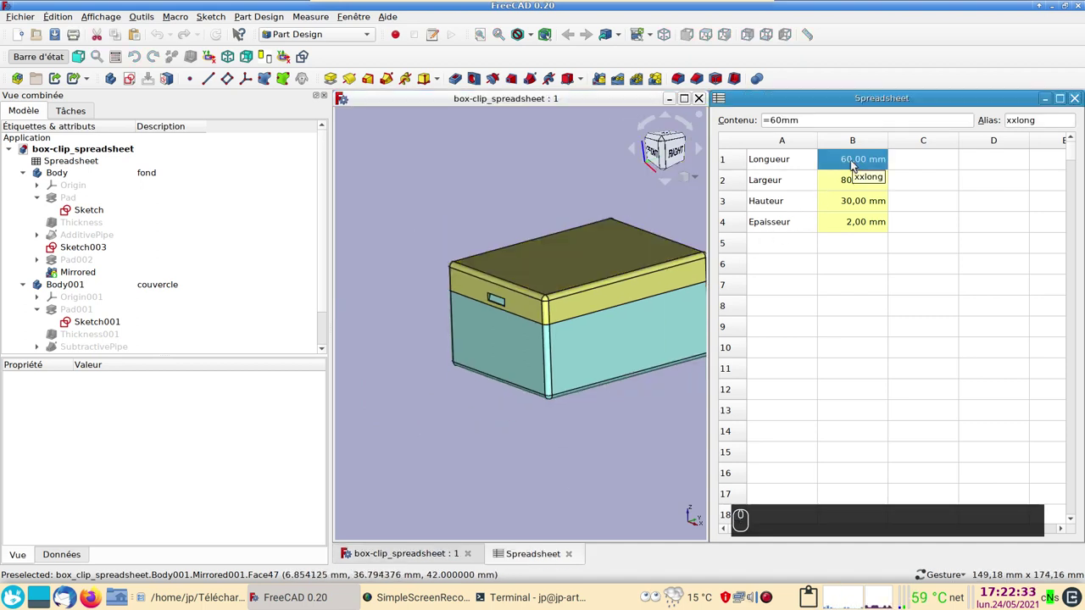
key("8")
key("0")
type("mm")
key("Return")
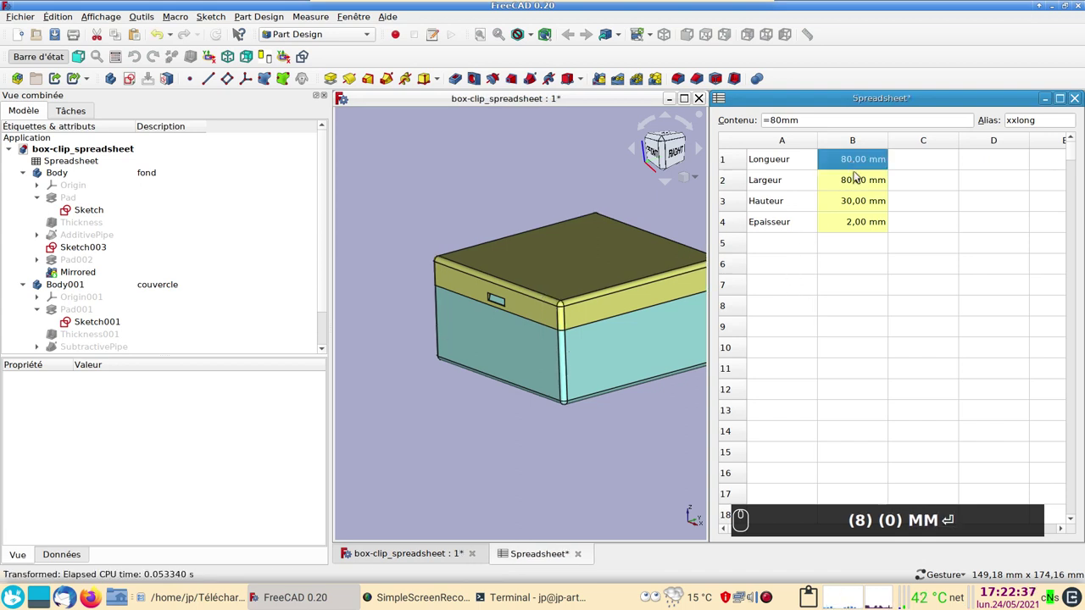
left_click(861, 184)
type("(6) (0) mm")
key("Return")
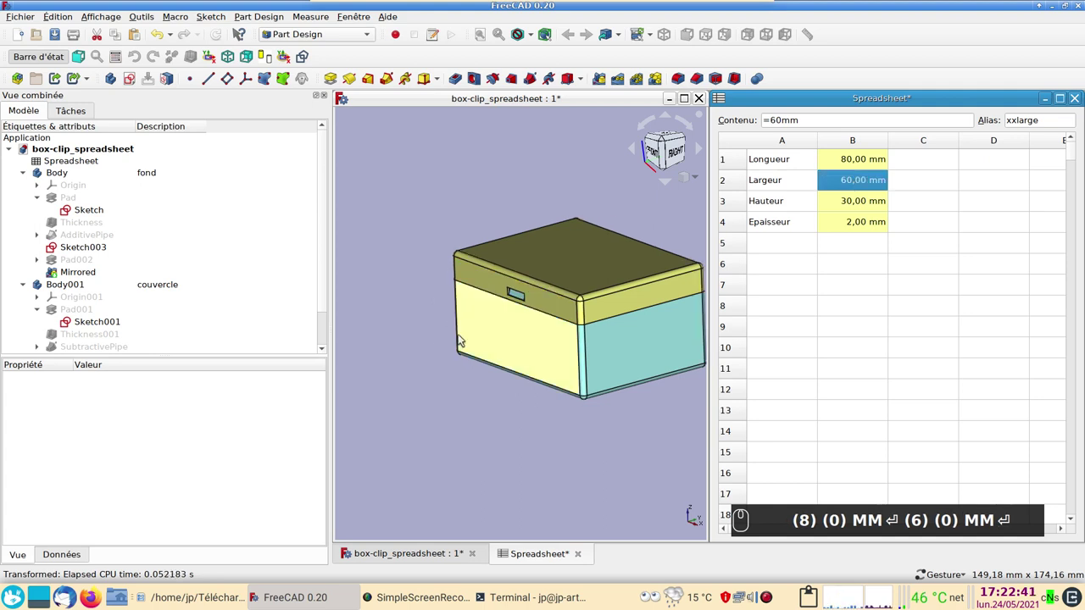
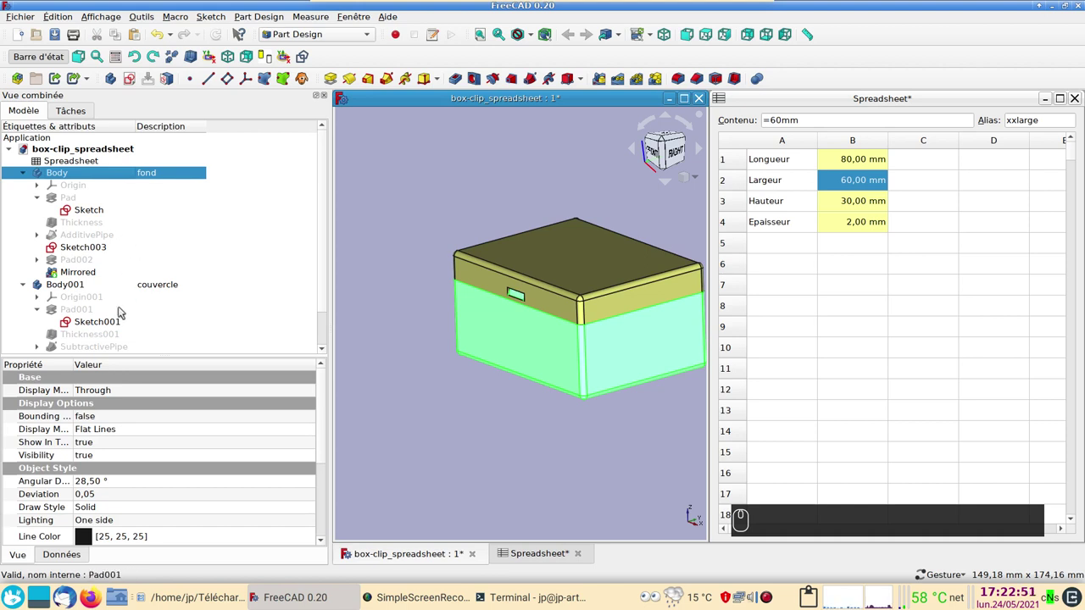
Step: Load box-clip_spreadsheet_demo.FCStd from Dolphin into FreeCAD
left_click(83, 253)
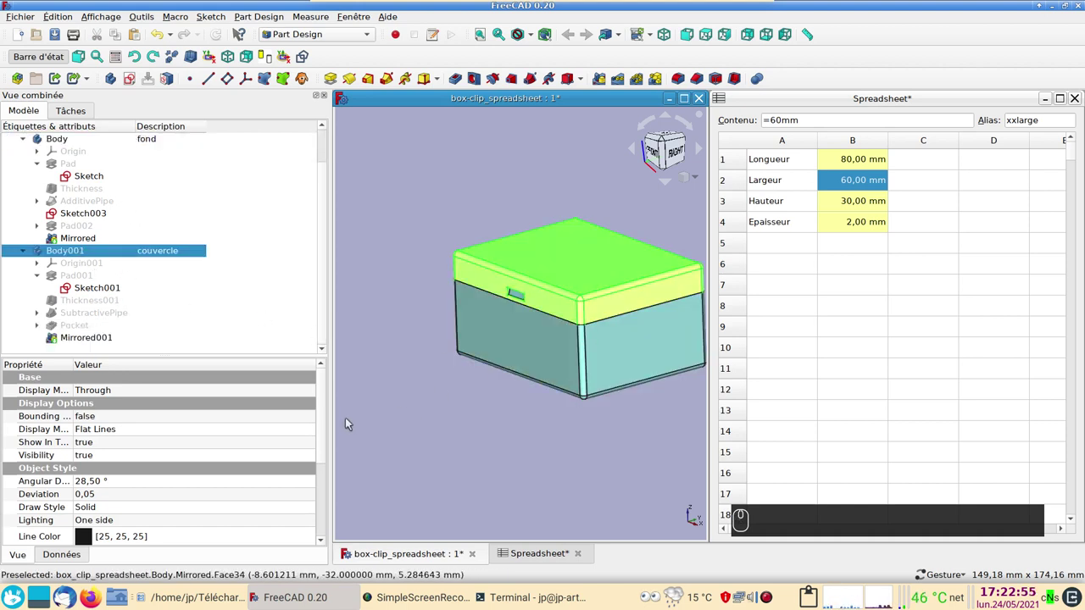
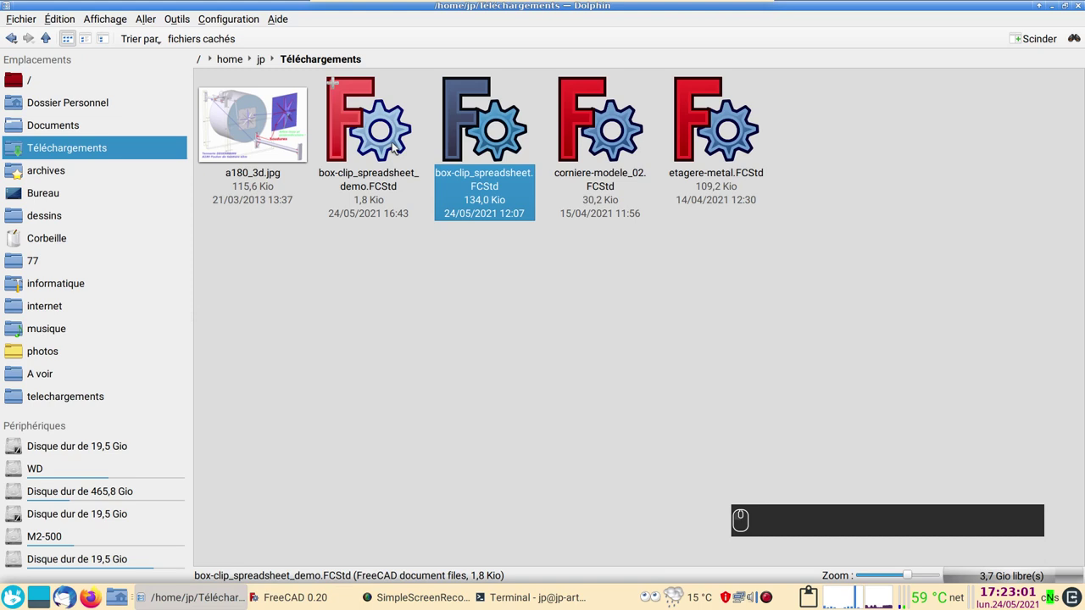
left_click_drag(381, 135, 535, 334)
left_click(93, 165)
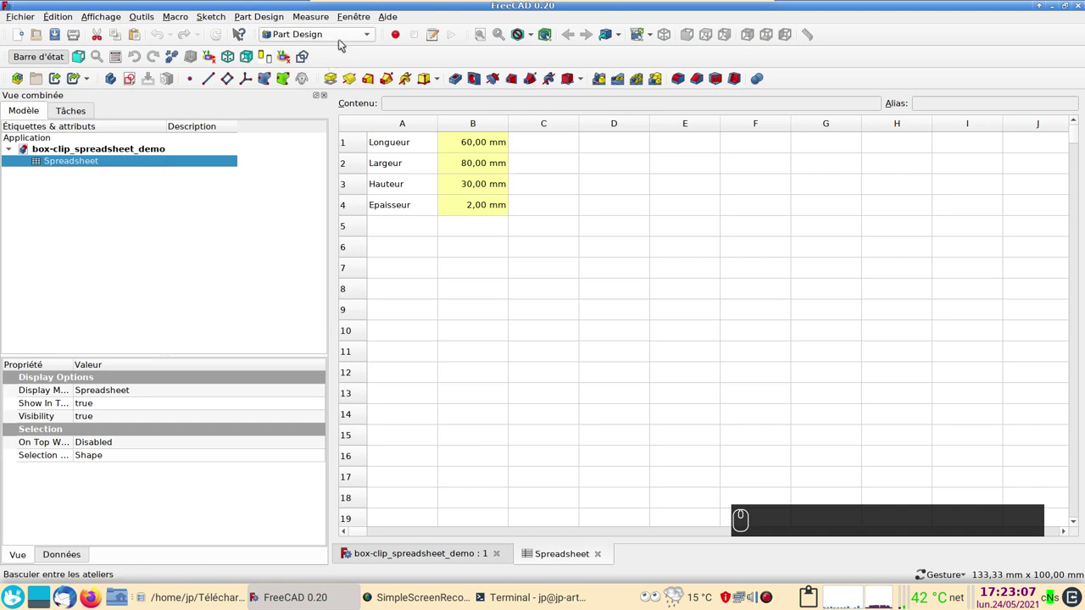
Step: Switch FreeCAD to the Spreadsheet workbench
left_click(346, 38)
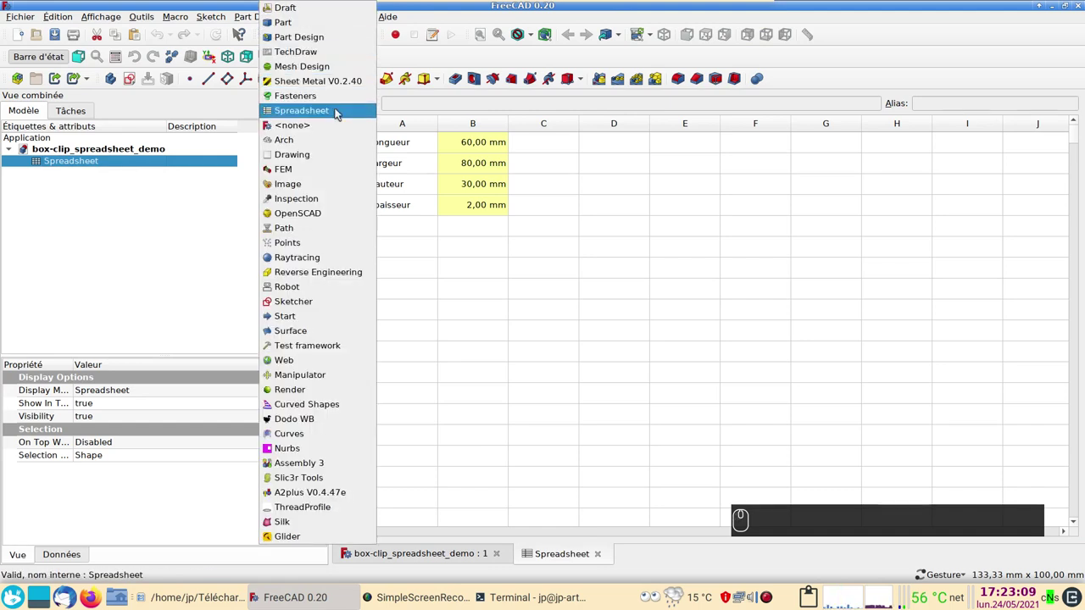
left_click(342, 112)
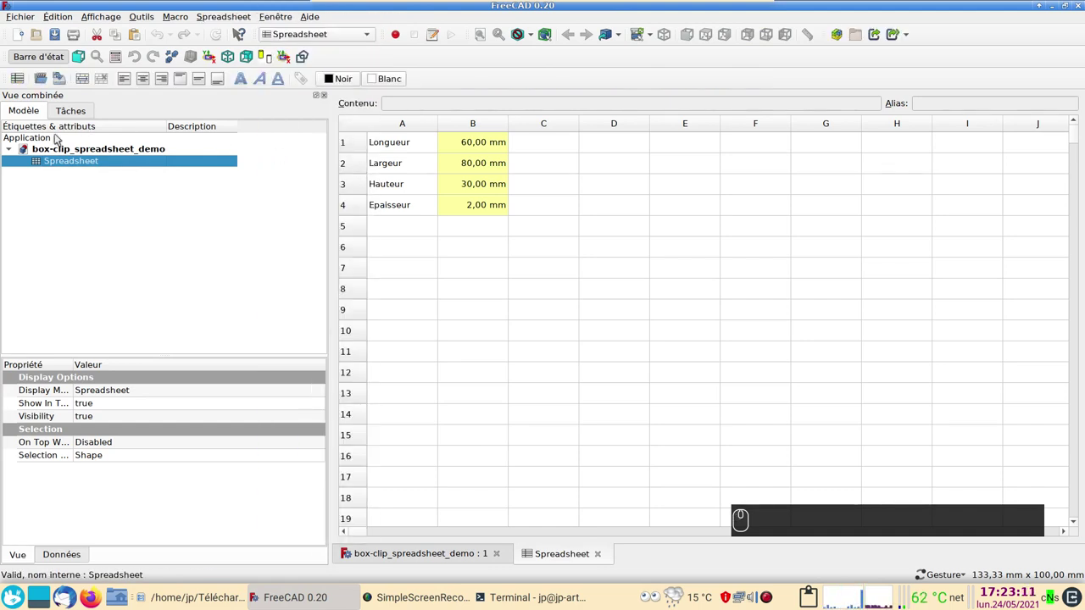
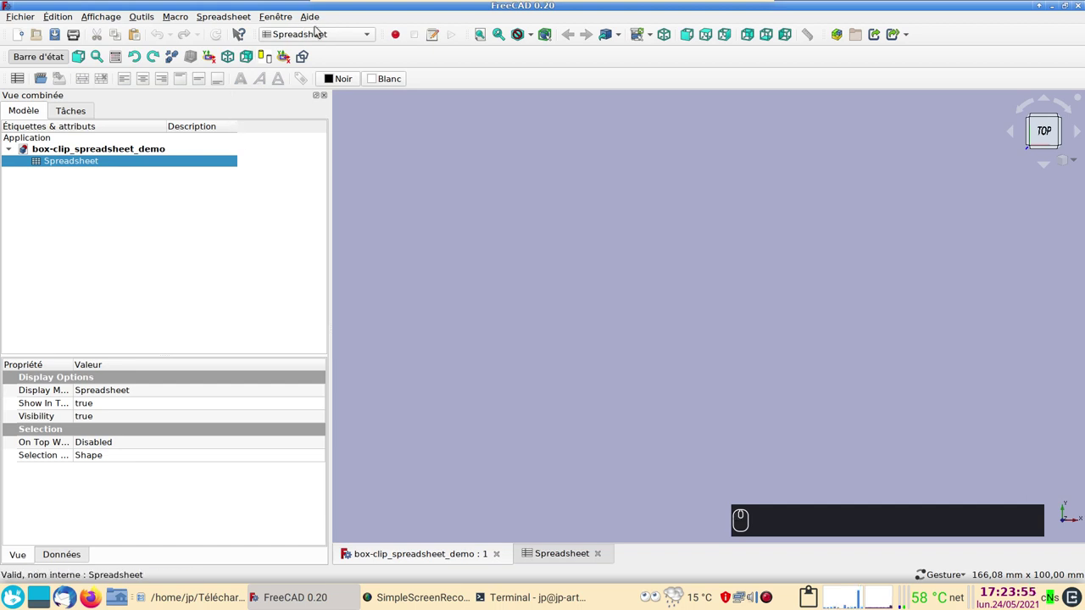
Step: Switch to Part Design and create a new Body in the demo document
left_click(328, 38)
left_click(331, 40)
left_click(29, 108)
left_click(115, 77)
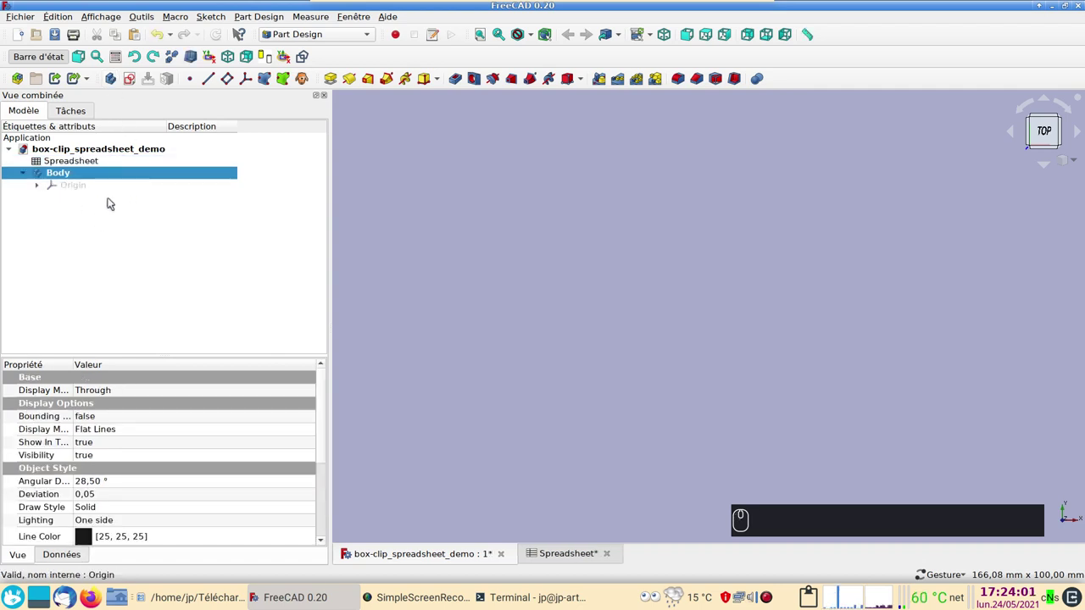
Step: Start a new sketch in the body on the XY plane
left_click(128, 79)
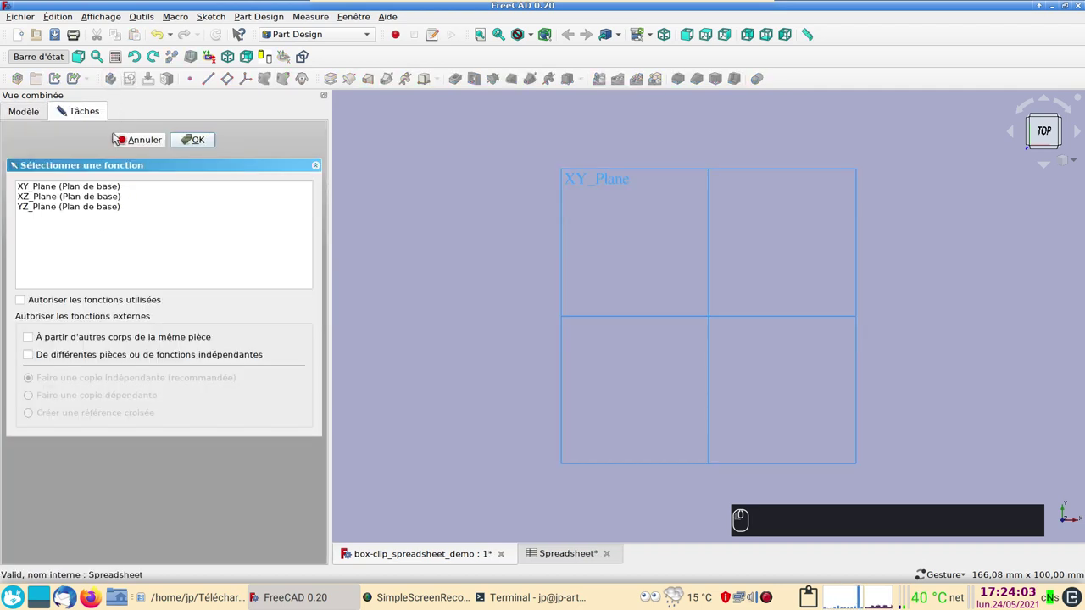
left_click(992, 273)
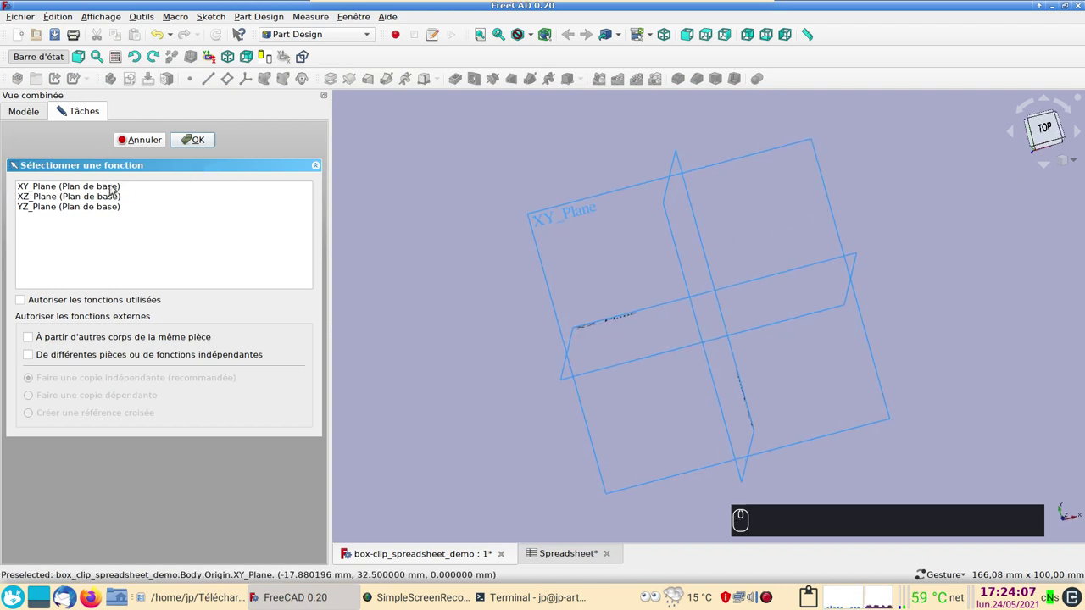
left_click(114, 188)
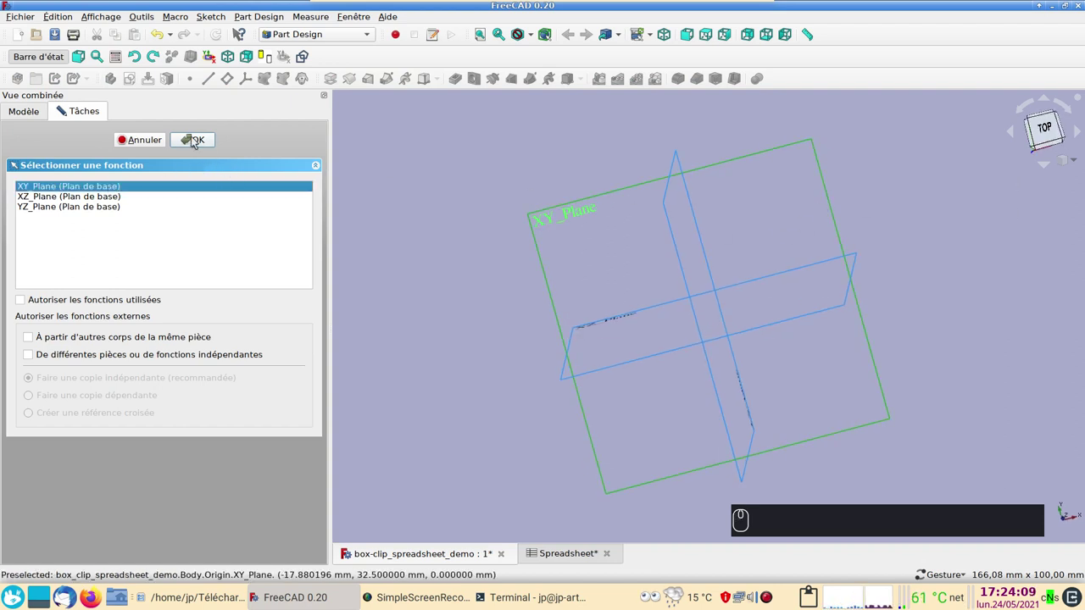
left_click(199, 141)
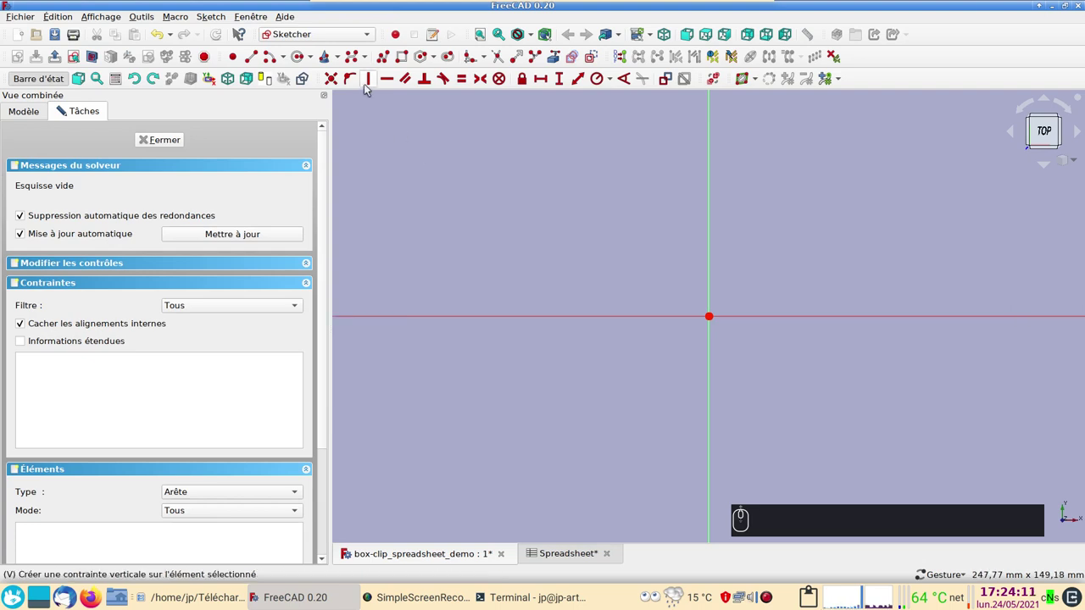
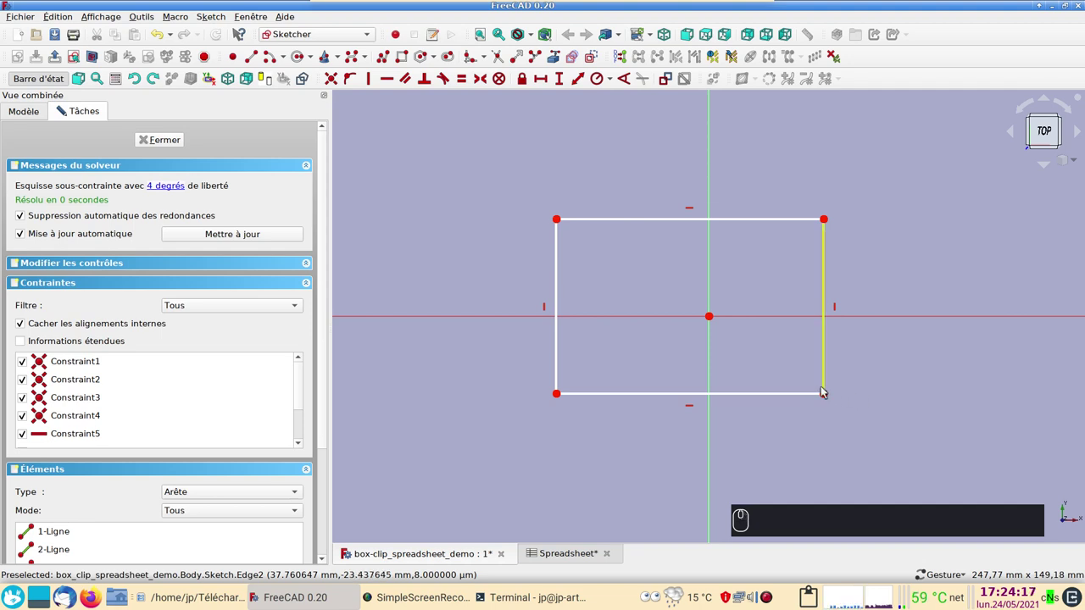
Step: Centre the rectangle on the origin with a Symmetric constraint between two opposite corners
left_click(833, 398)
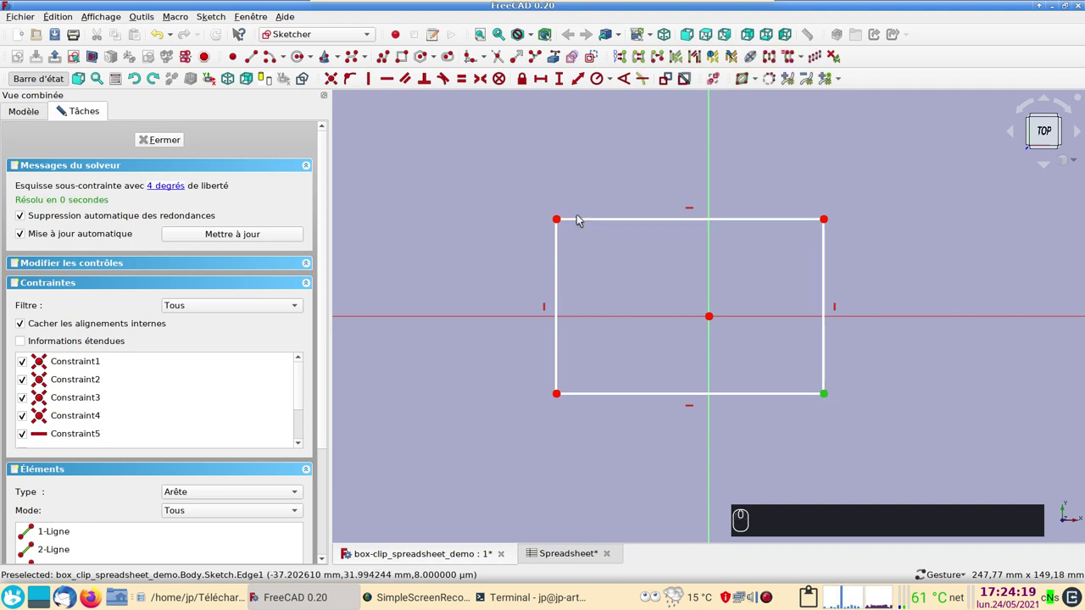
left_click(564, 223)
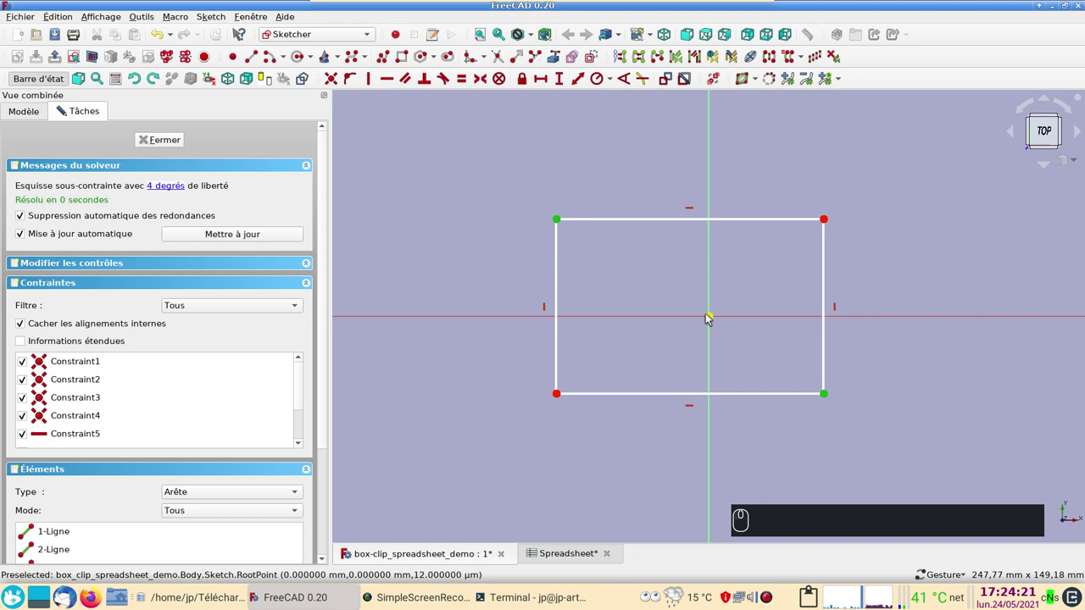
left_click(713, 321)
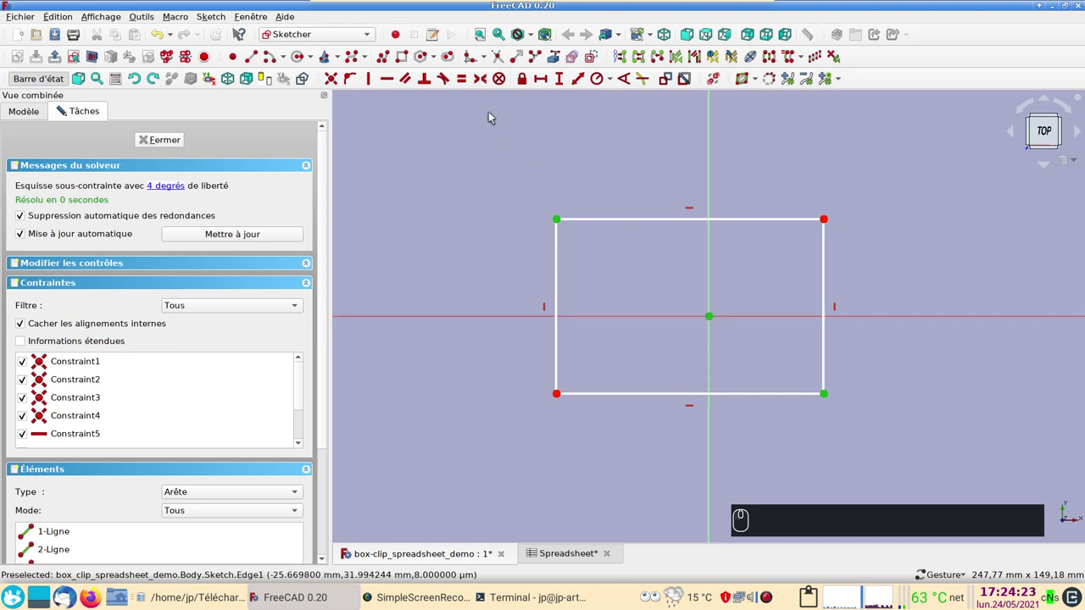
key("s")
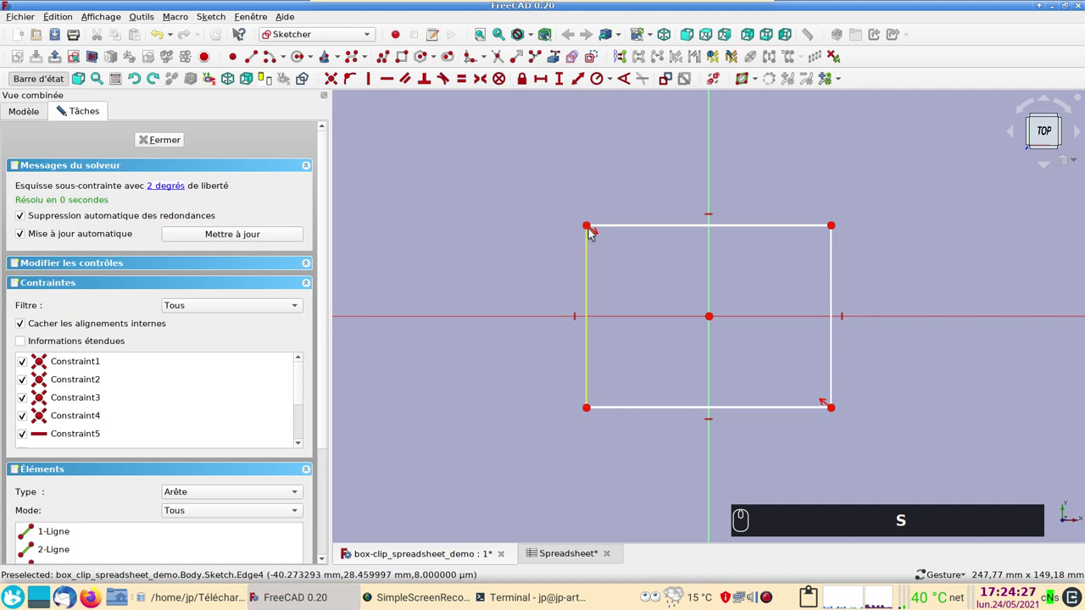
Step: Widen the rectangle and select its top edge for a horizontal distance constraint of about 106,77 mm
left_click_drag(591, 229, 490, 212)
left_click(468, 203)
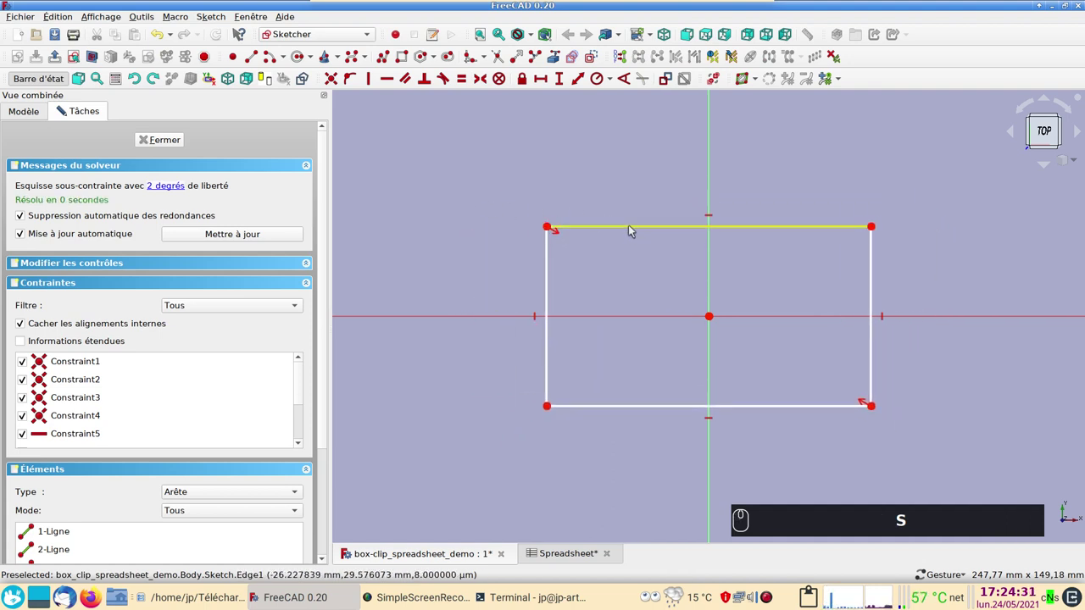
left_click(636, 229)
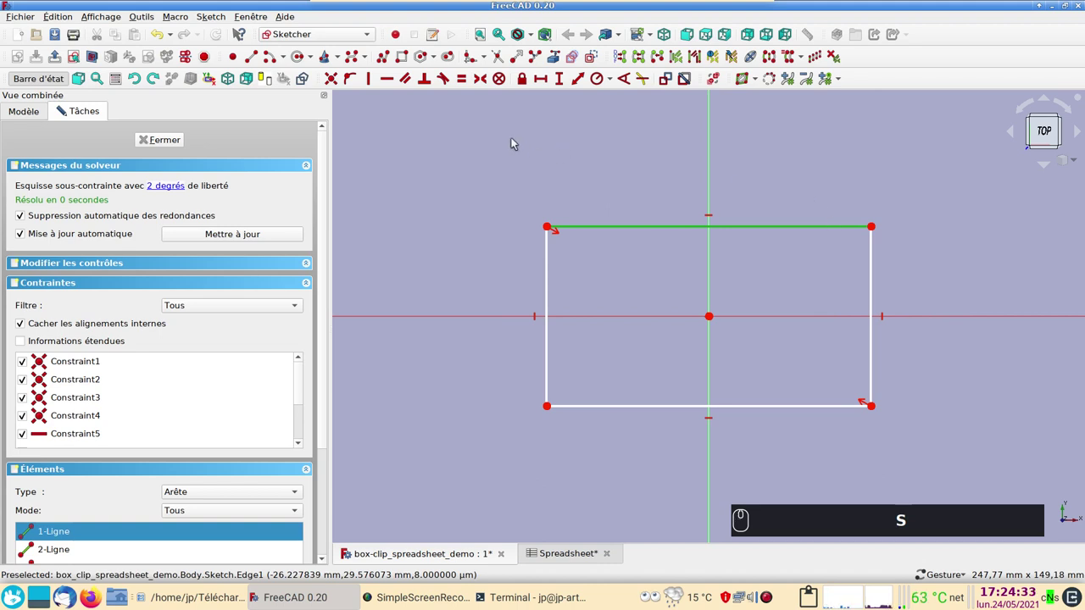
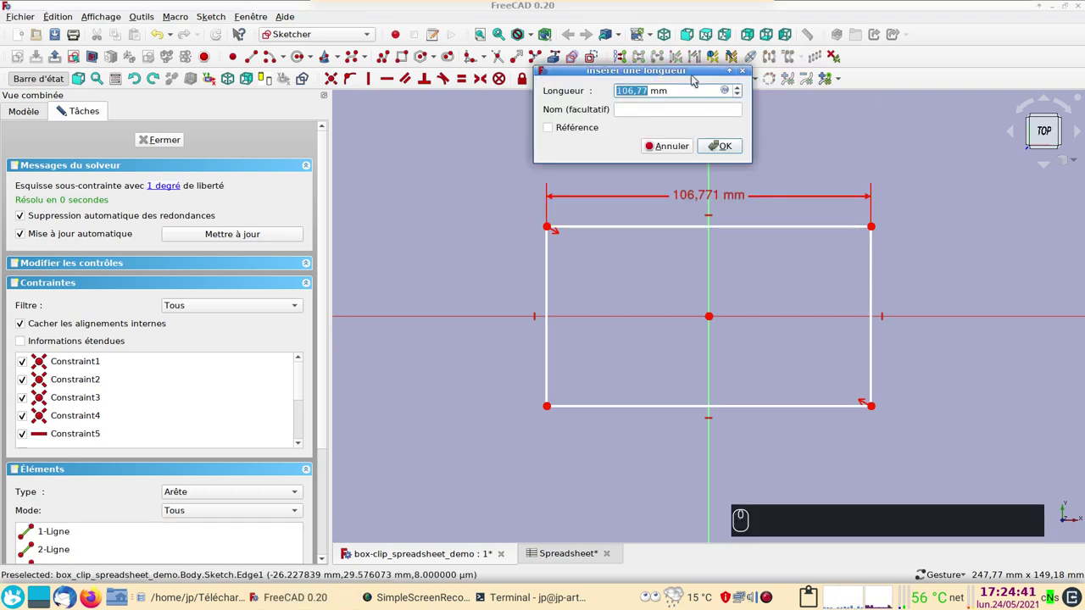
Step: Drive the top edge width with the expression Spreadsheet.xxlong, giving 60 mm
left_click(691, 78)
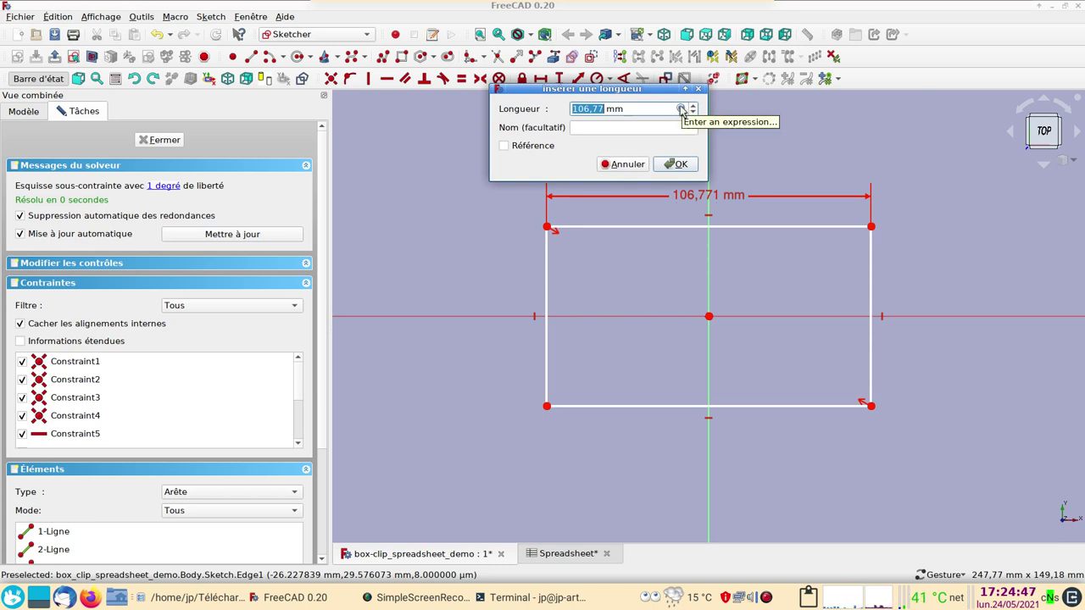
key("=")
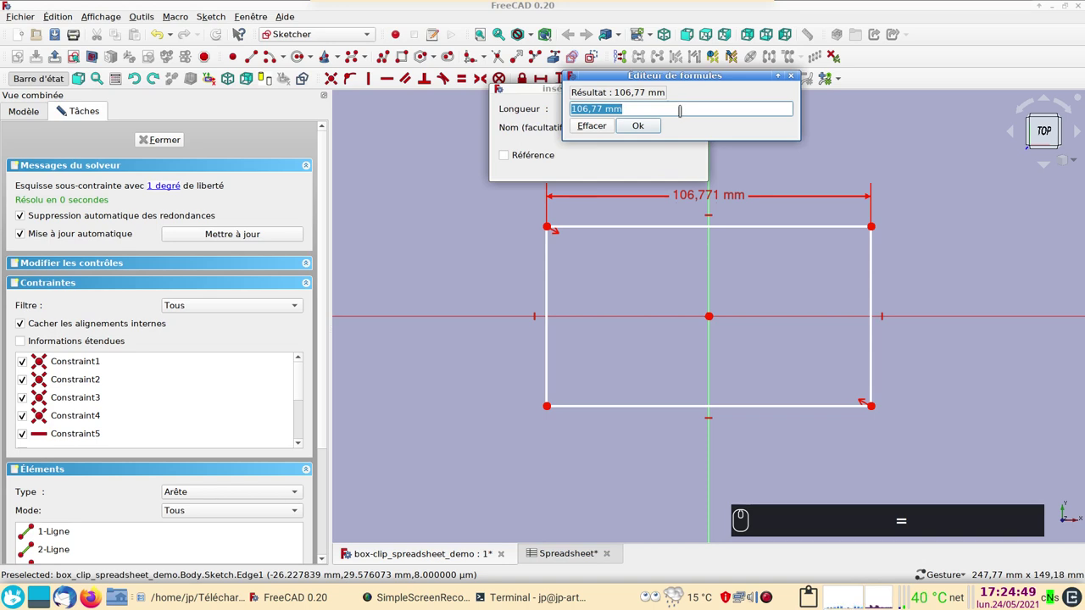
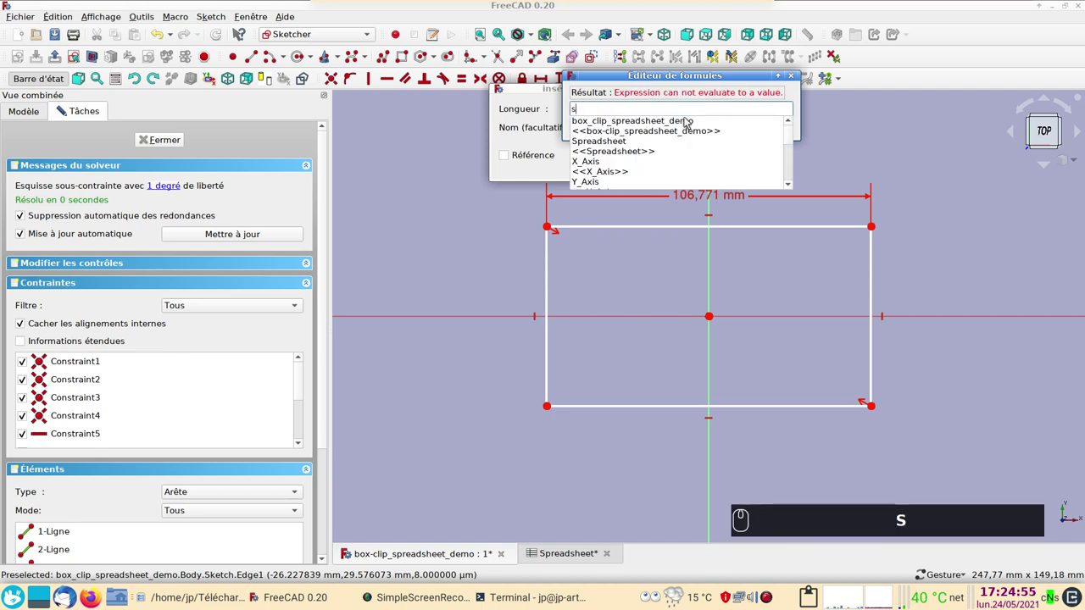
type("p")
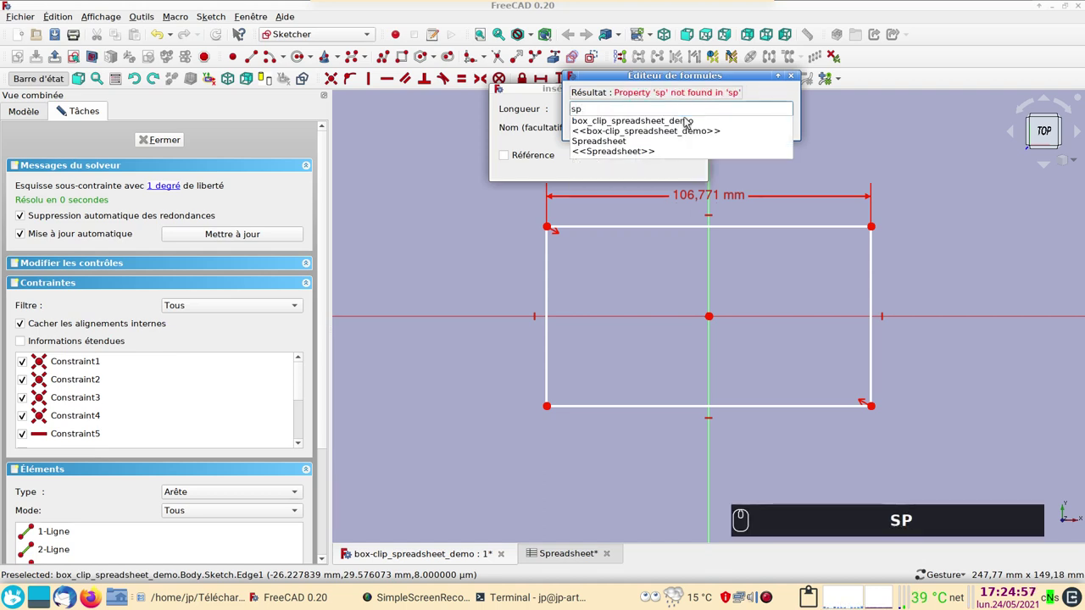
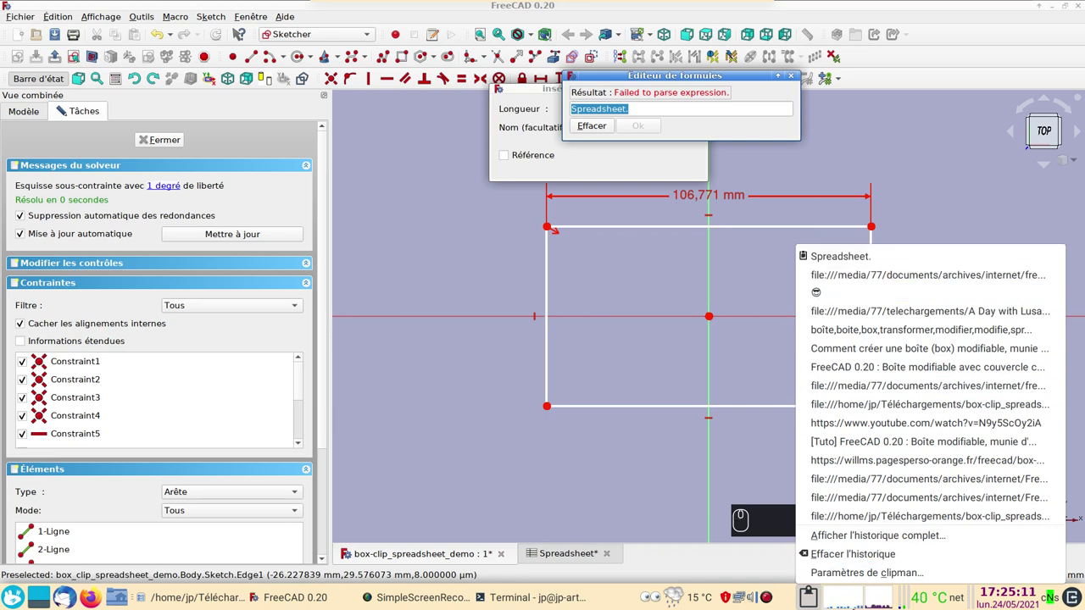
left_click(943, 162)
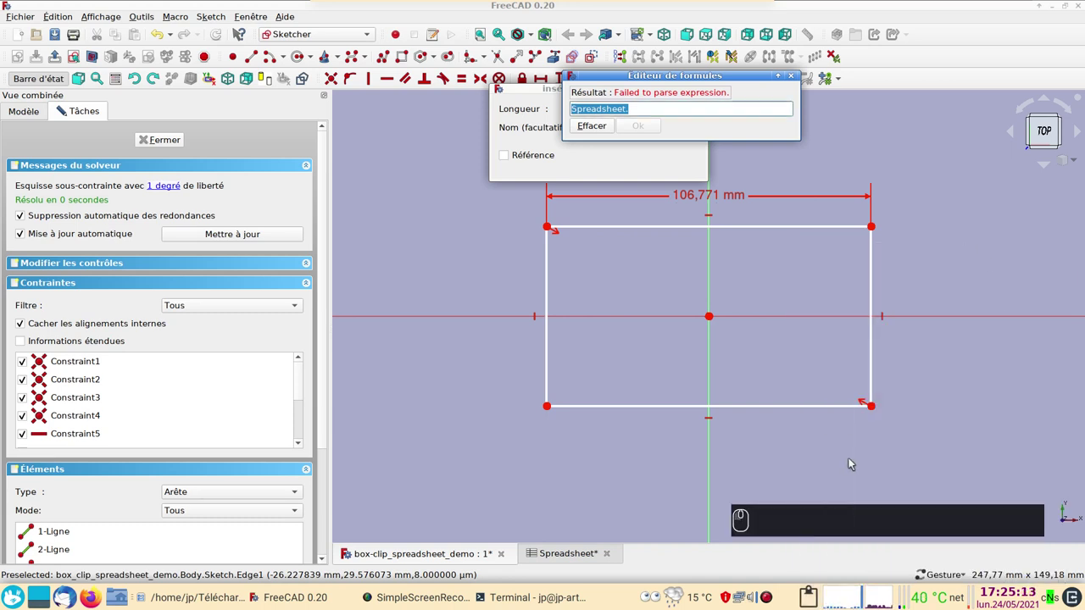
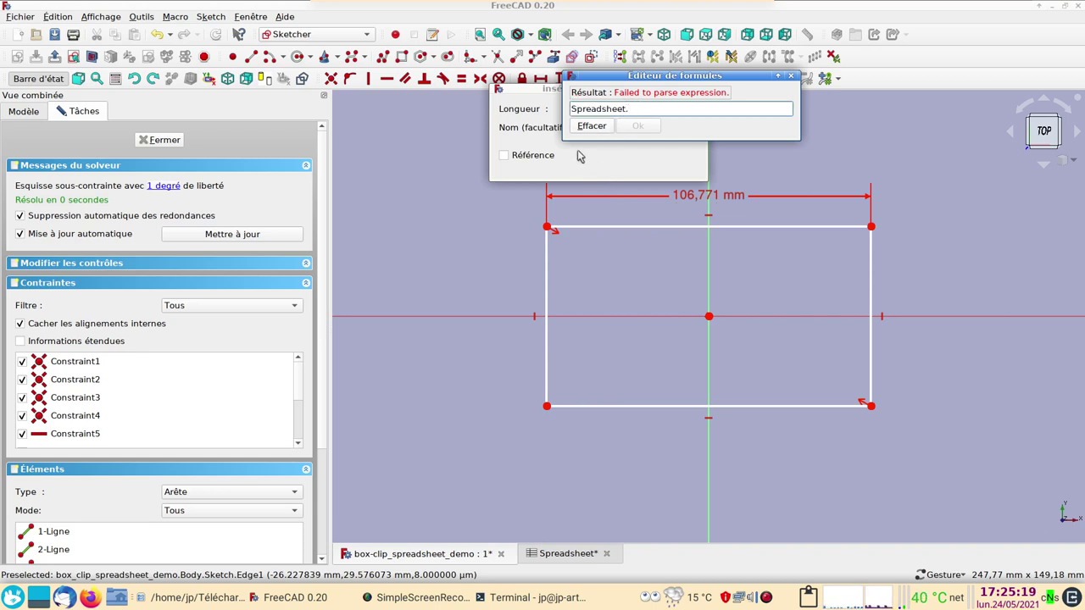
type("xx")
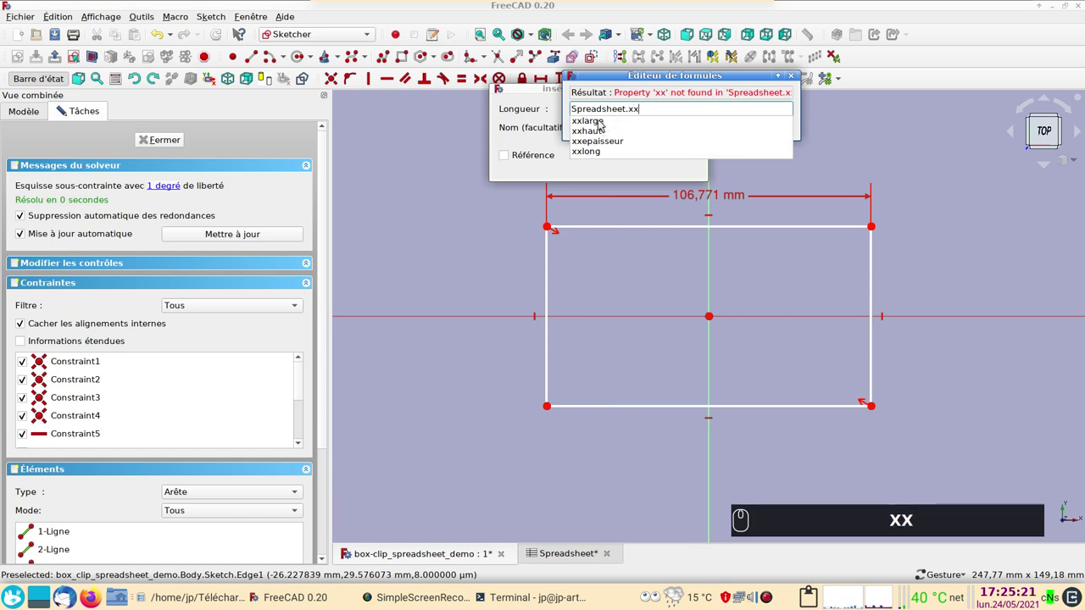
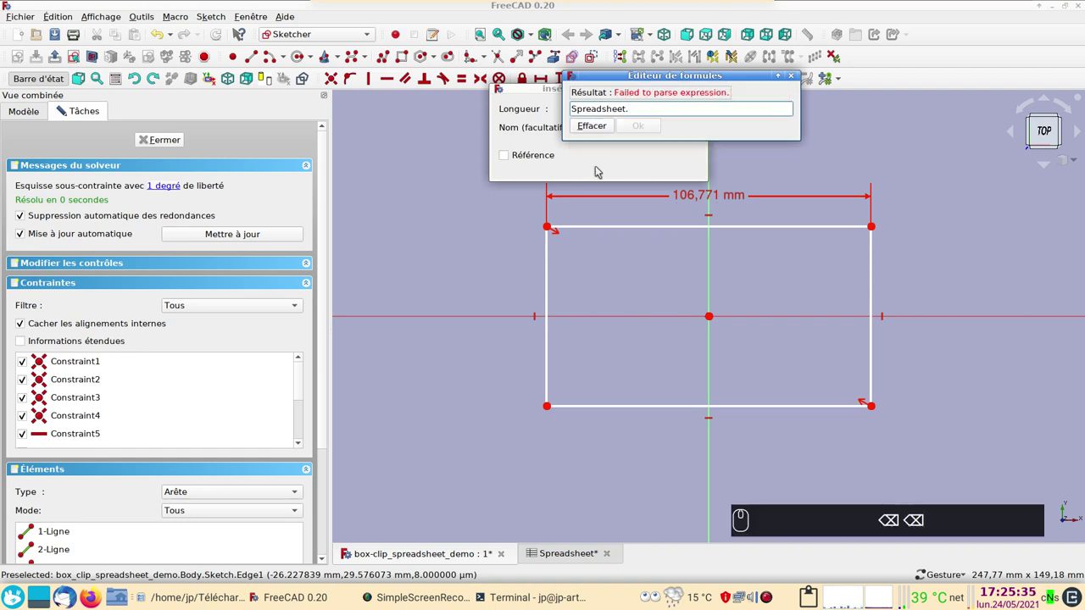
type("lo")
left_click_drag(605, 126, 659, 142)
left_click(685, 164)
scroll("up", 3)
middle_click(514, 256)
middle_click(646, 186)
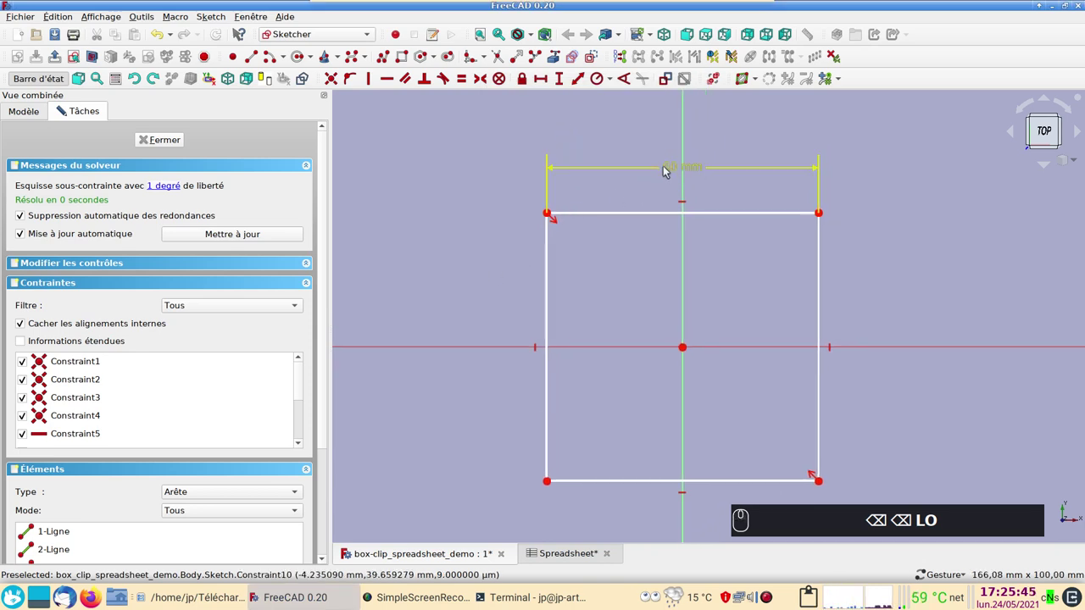
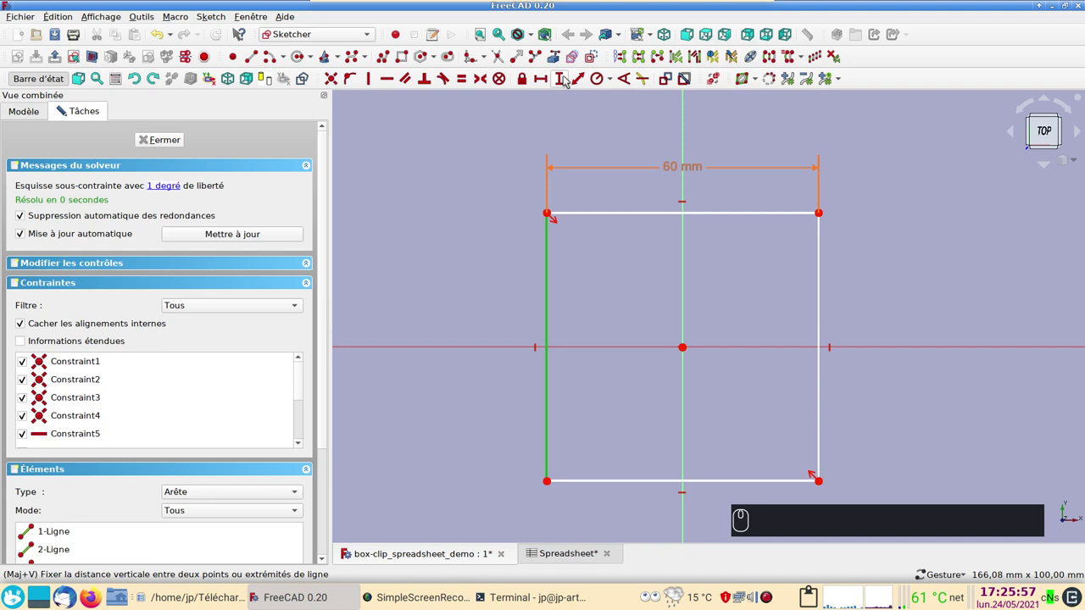
Step: Constrain the left edge height to 80 mm via a spreadsheet xx alias, fully constraining the sketch
left_click(561, 76)
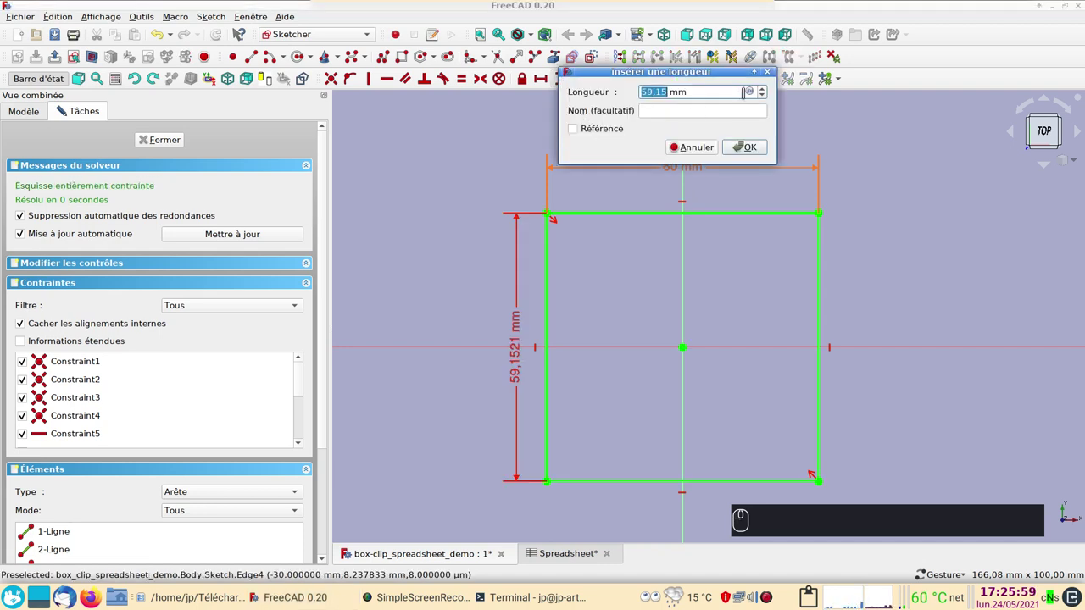
left_click(754, 92)
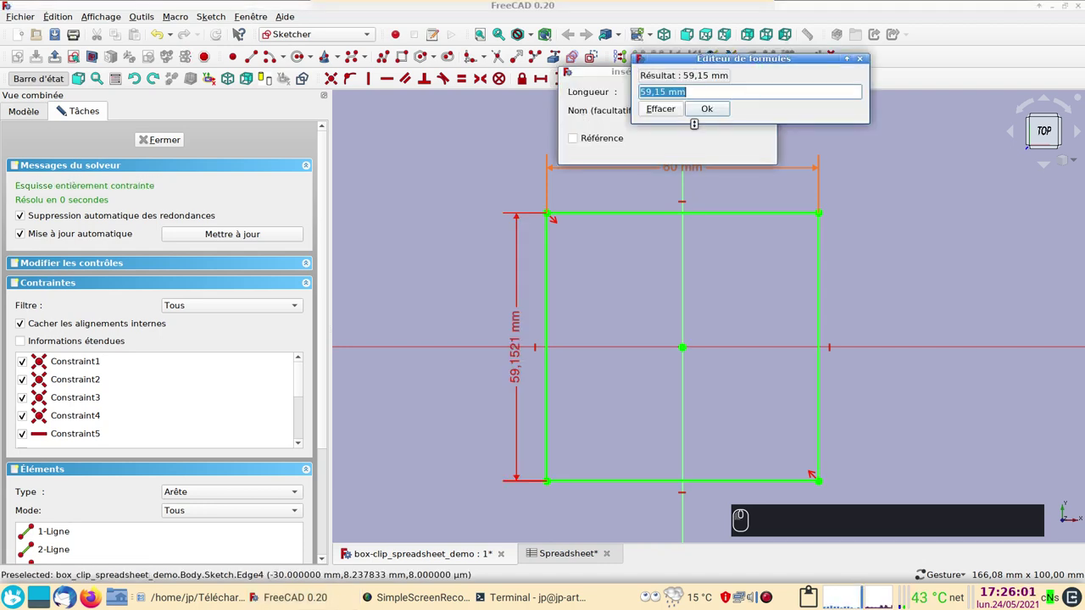
key("ctrl+v")
type("xx")
left_click_drag(674, 104, 756, 148)
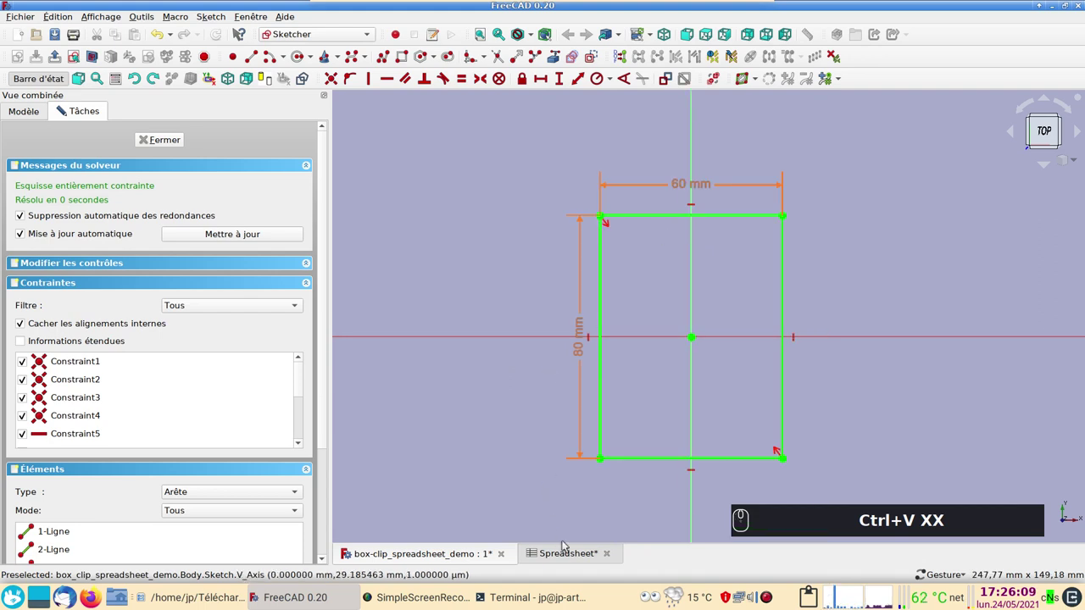
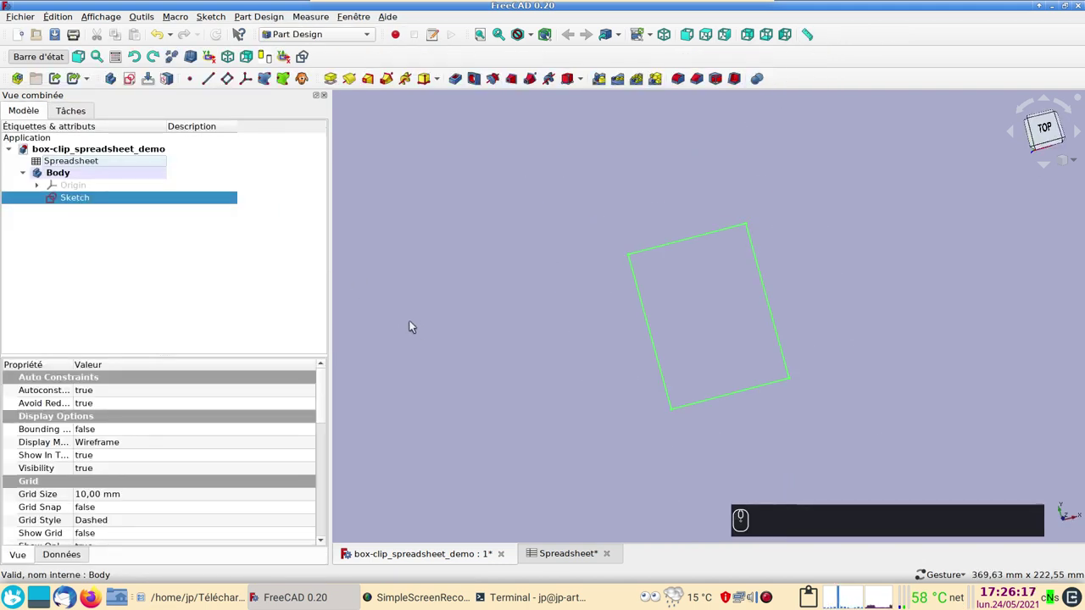
Step: In the spreadsheet, set Longueur (B1) to 80 mm and Largeur (B2) to 60 mm
left_click(557, 551)
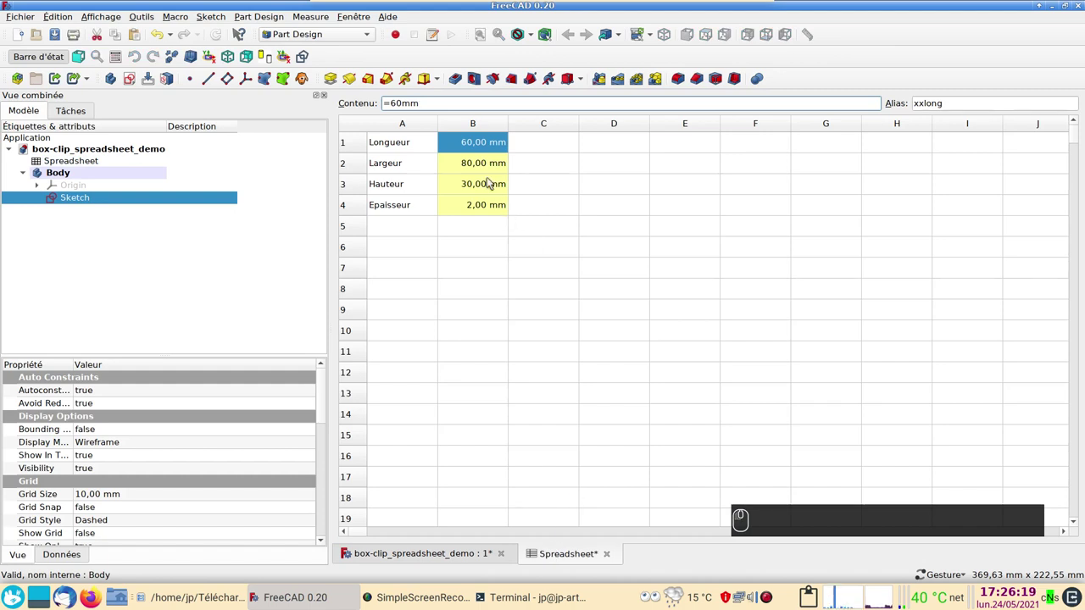
left_click(481, 148)
key("8")
key("0")
type("(8) (0)m")
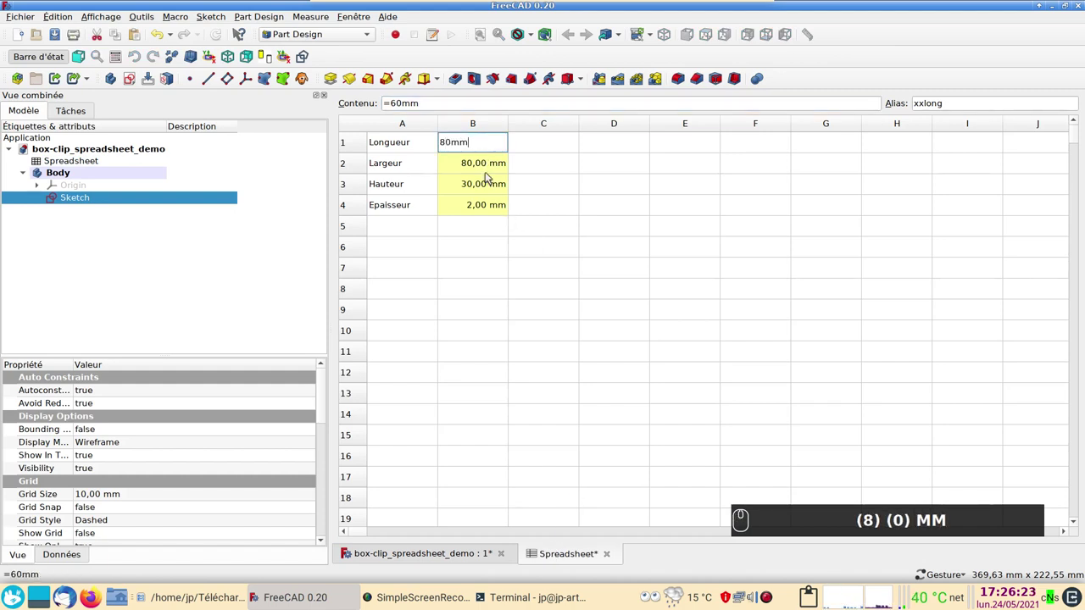
left_click(487, 159)
type("(6) (0) mm")
key("Return")
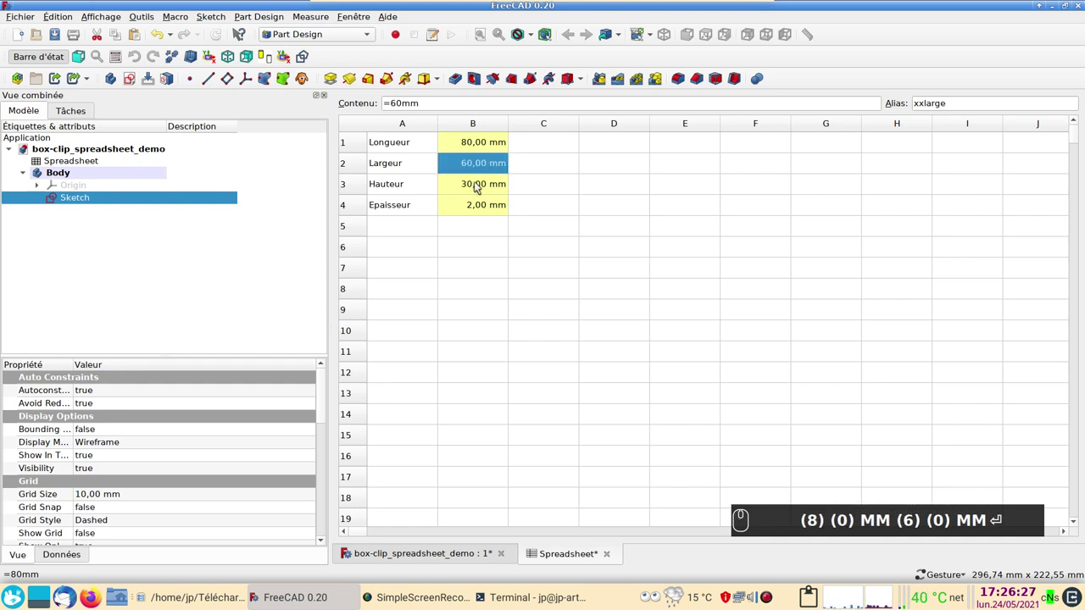
key("Return")
Step: Return to the 3D document view showing the updated sketch rectangle
left_click(447, 547)
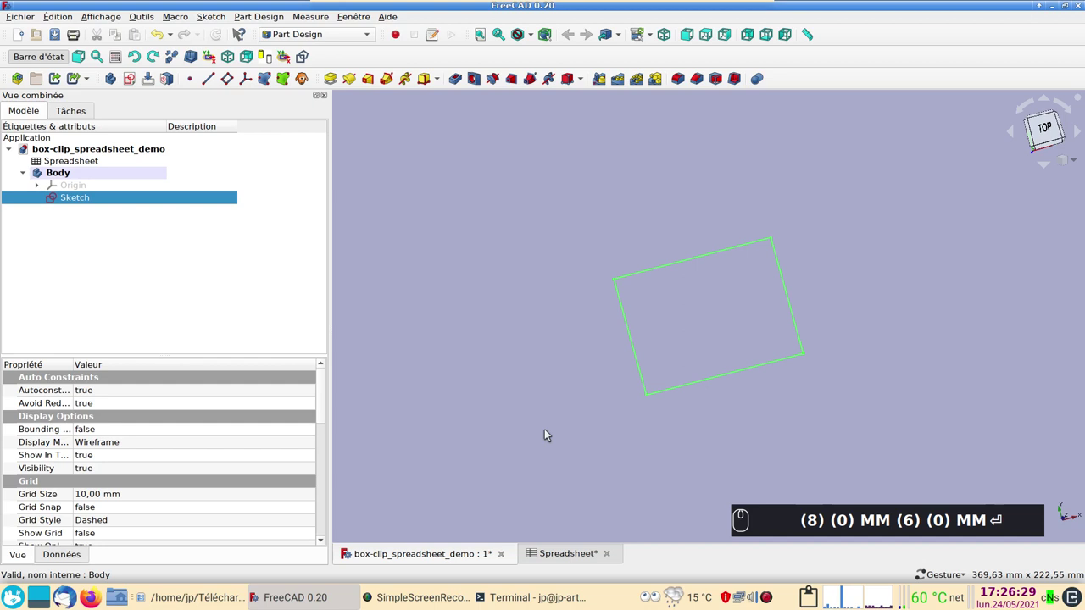
type("(2)")
left_click(614, 458)
scroll("up", 3)
Step: Pad the sketch into a 30 mm solid block with its length set to Spreadsheet.xxhaut
left_click_drag(478, 348, 313, 100)
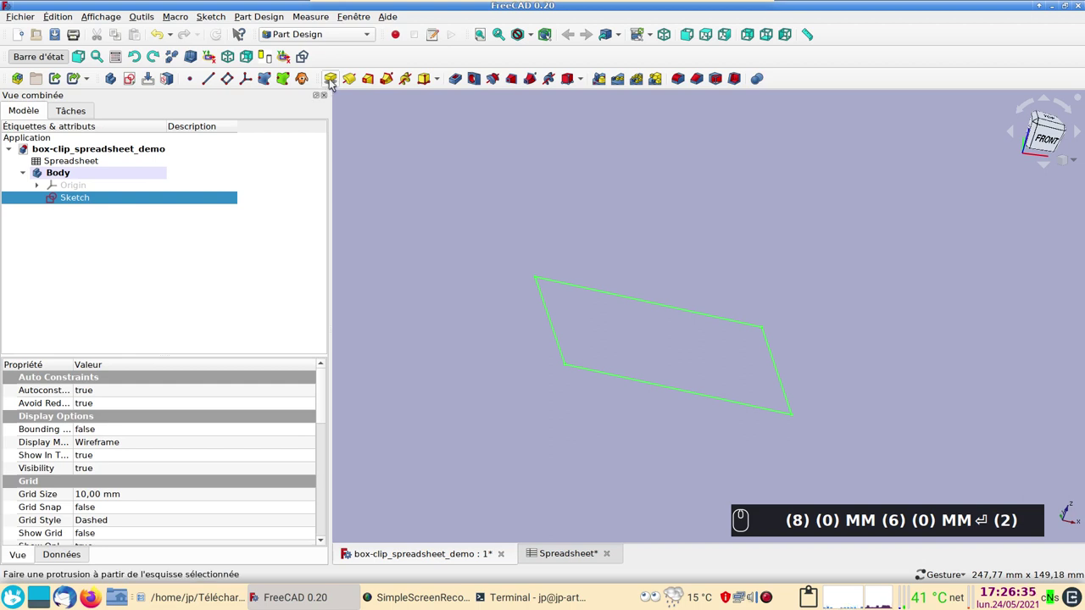
left_click(336, 83)
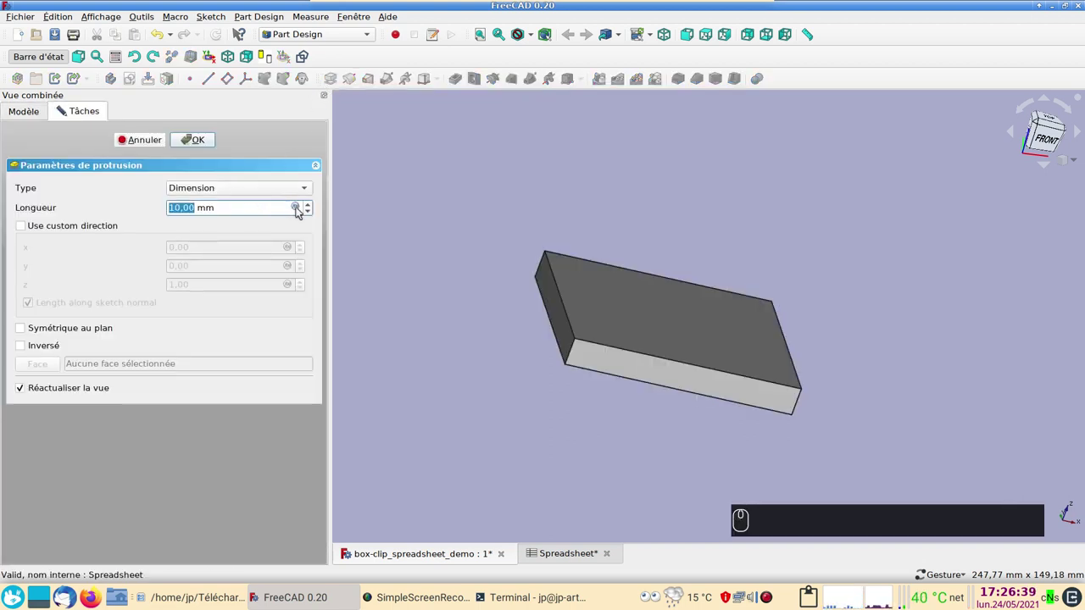
left_click(303, 211)
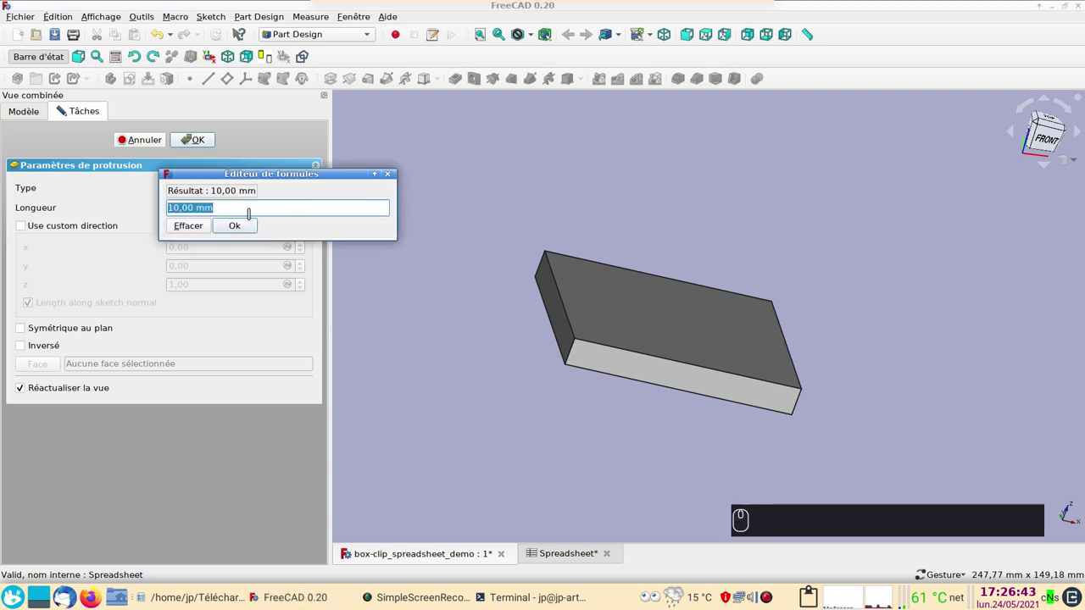
key("ctrl+v")
type("xx")
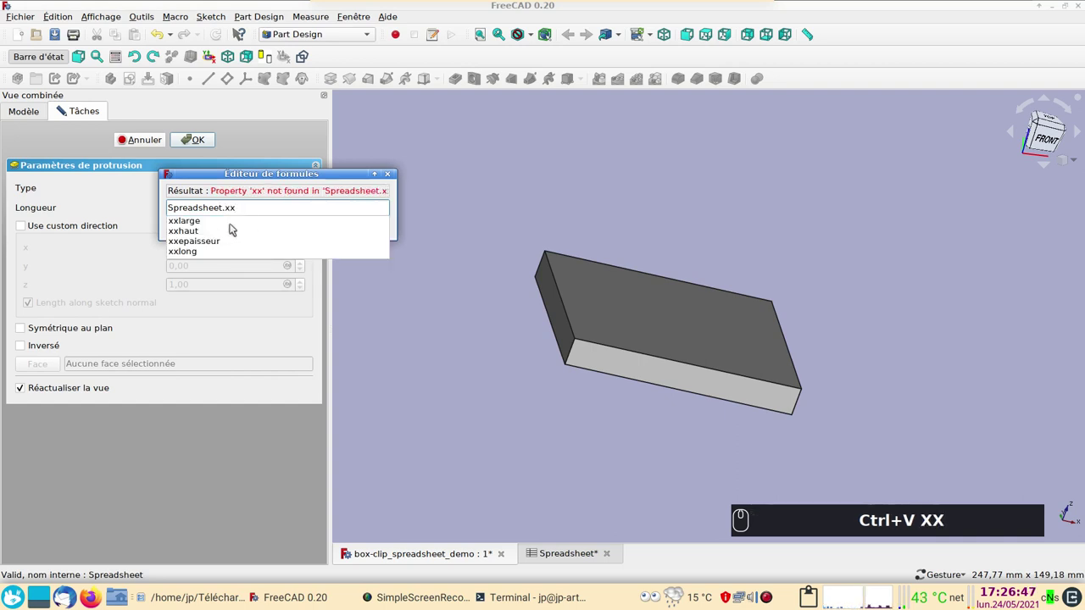
left_click(212, 229)
left_click(253, 229)
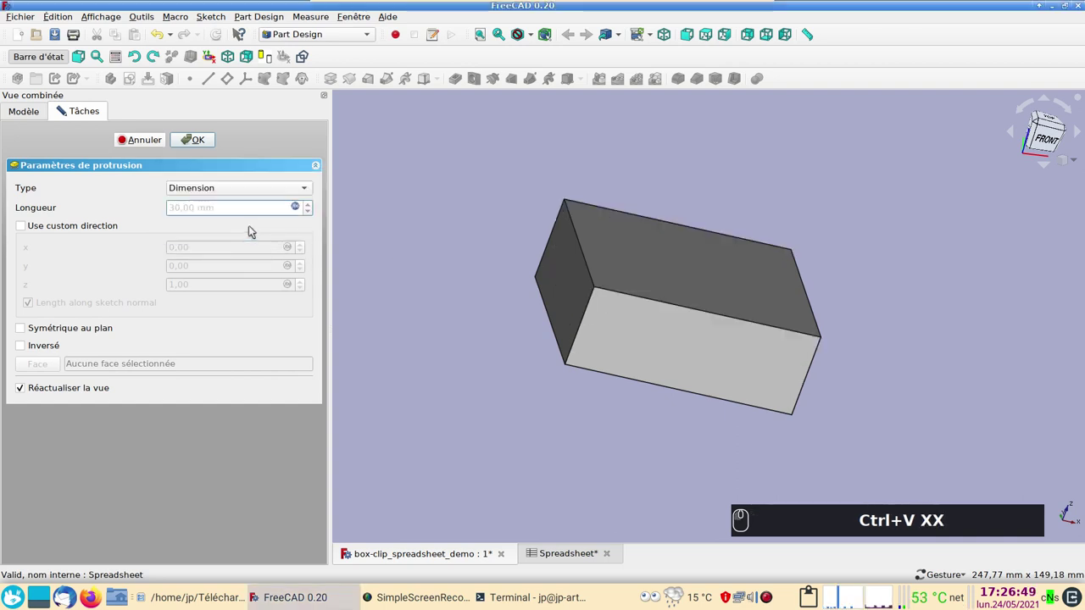
left_click(201, 145)
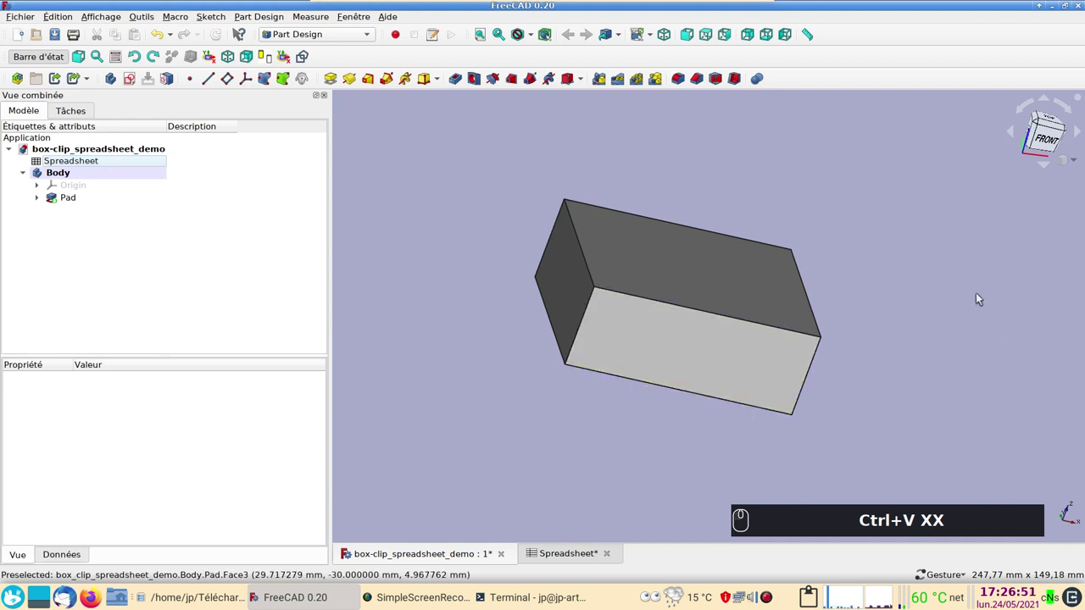
Step: Apply a 1 mm Thickness to the top face, hollowing the block into an open-topped shell
left_click(965, 281)
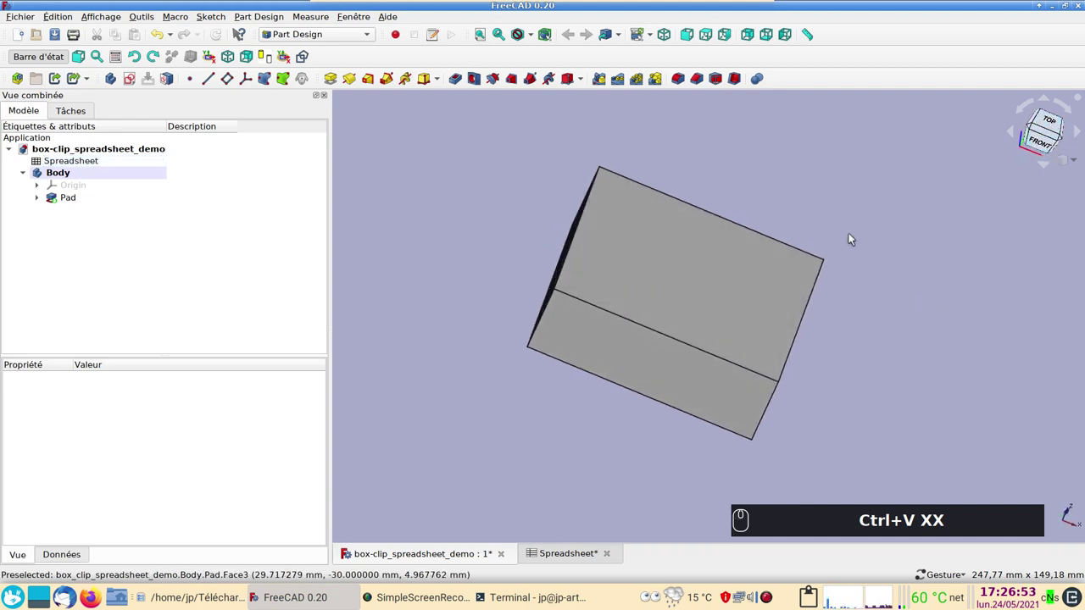
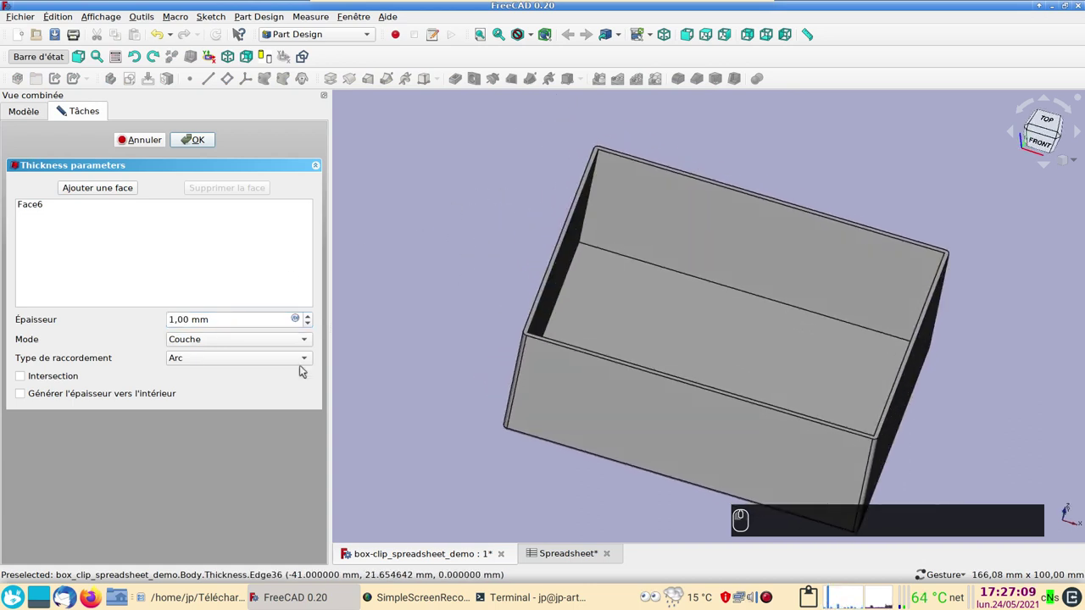
scroll("up", 3)
scroll("down", 3)
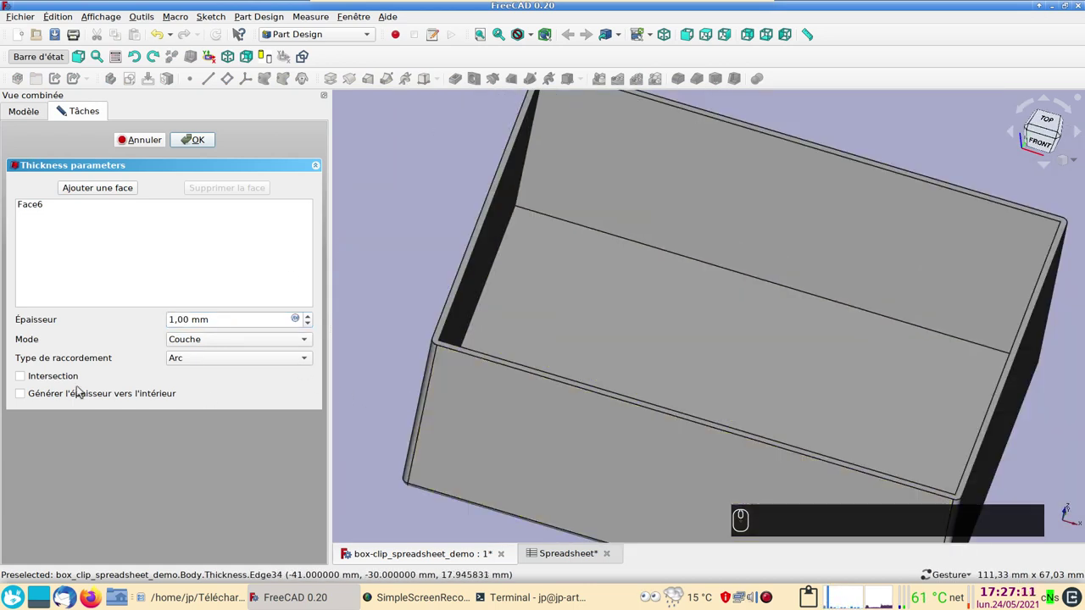
left_click(19, 395)
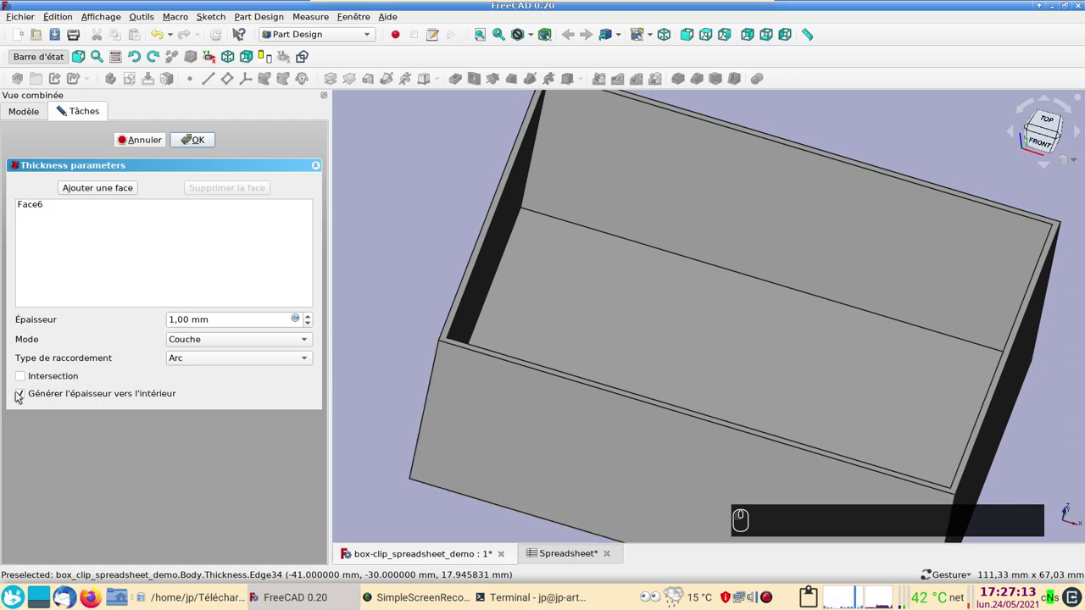
left_click(19, 394)
left_click(501, 432)
right_click(464, 345)
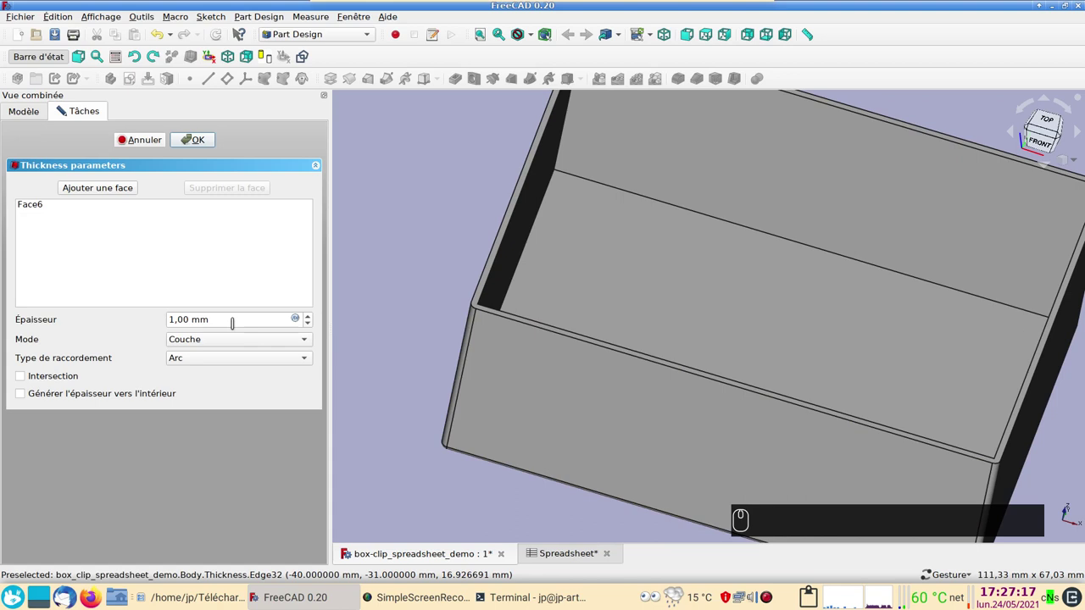
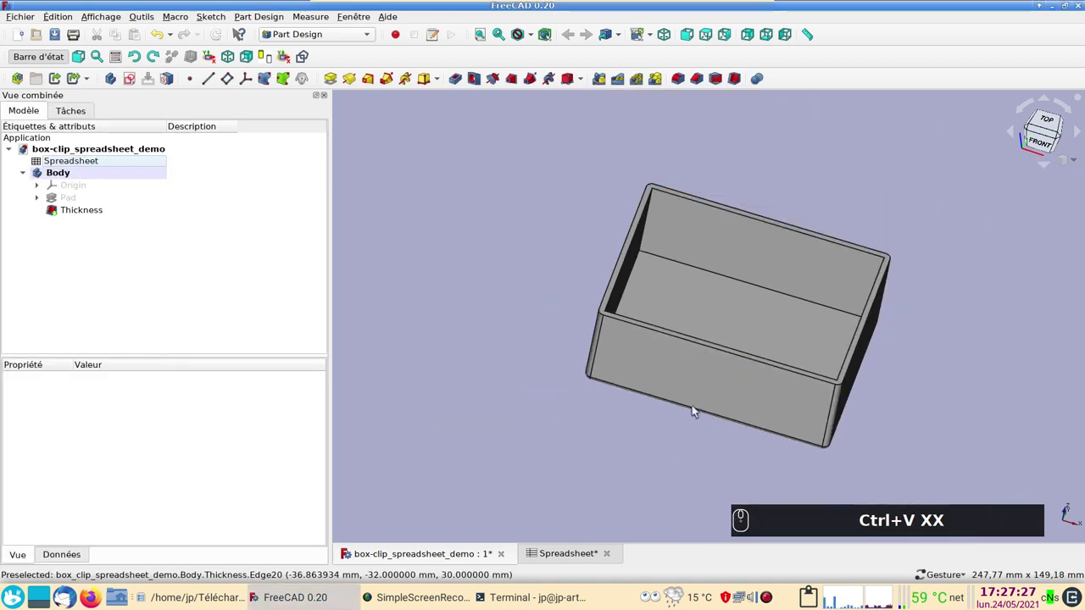
Step: Copy the box Body without its Spreadsheet dependency and paste it as Body001
left_click_drag(762, 383, 687, 366)
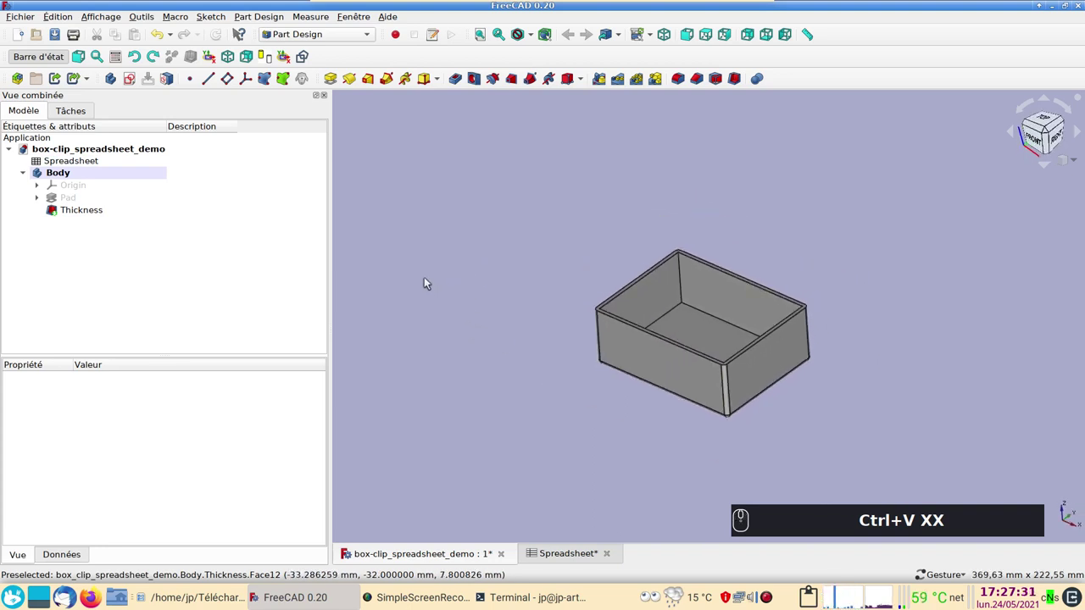
scroll("up", 3)
type("Ctrl+V XX")
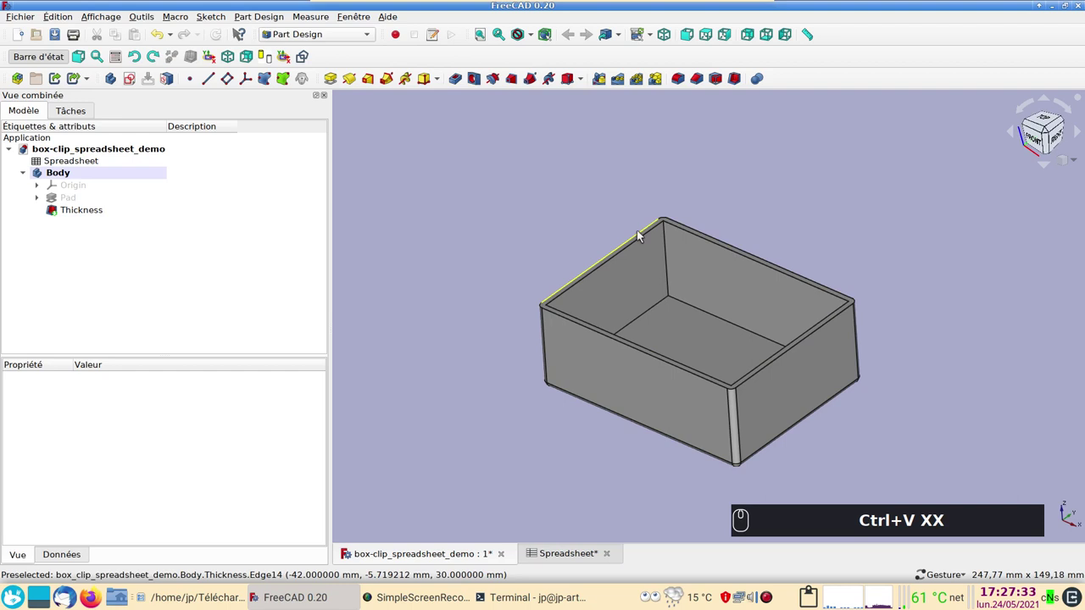
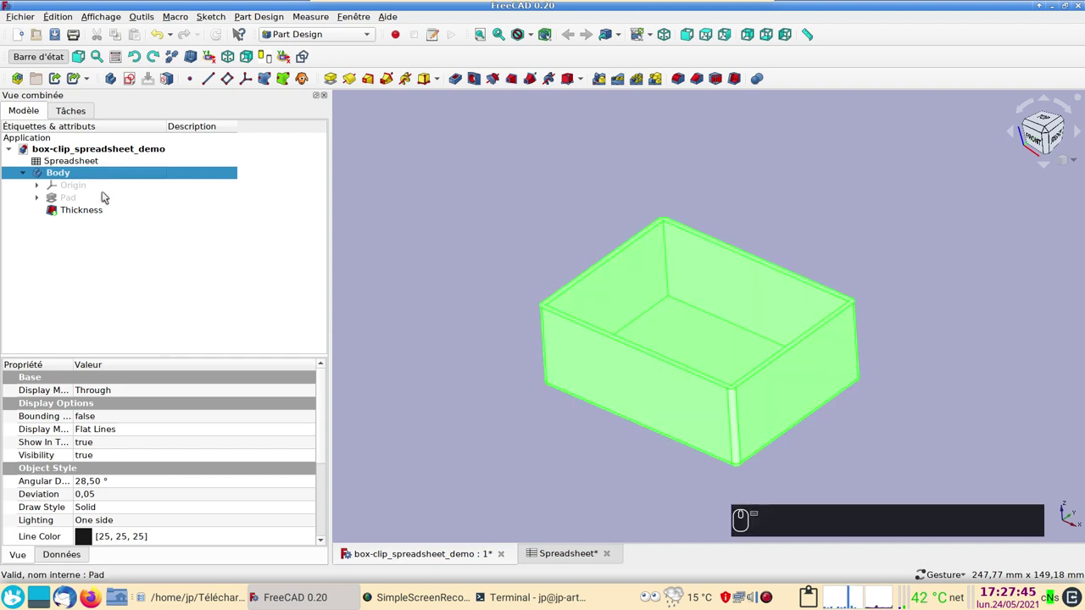
key("ctrl+c")
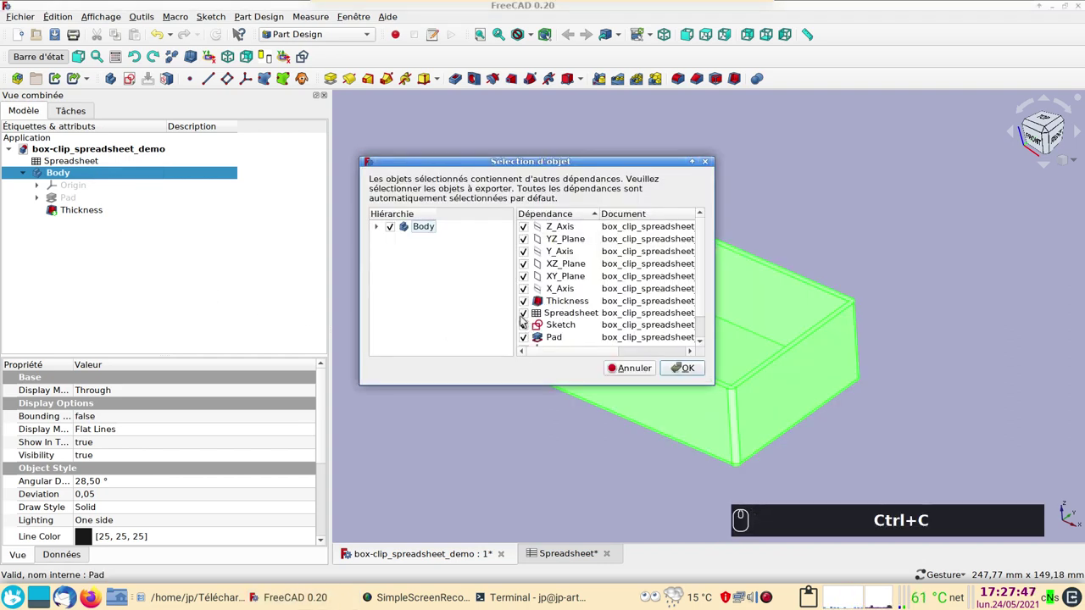
left_click(529, 317)
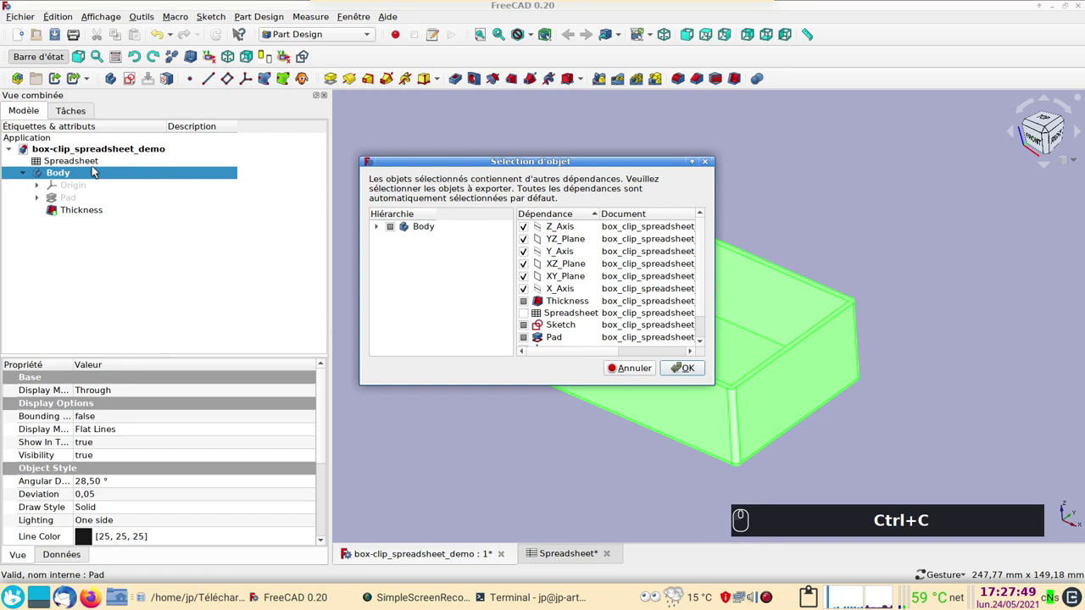
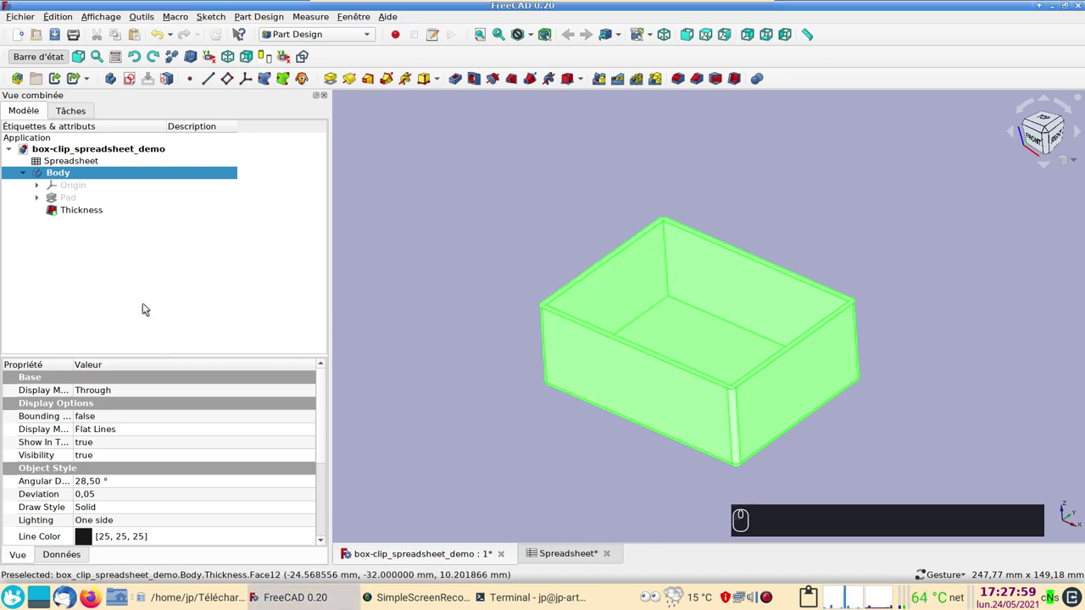
left_click(131, 290)
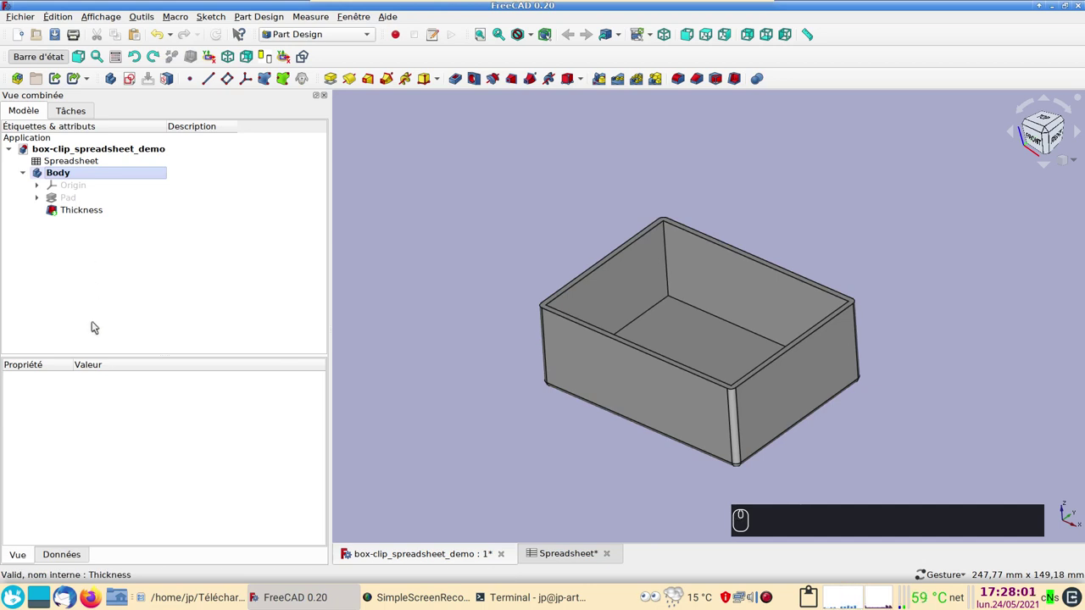
key("ctrl+v")
Step: Describe the original Body as 'fond' in the tree's Description column
left_click(52, 222)
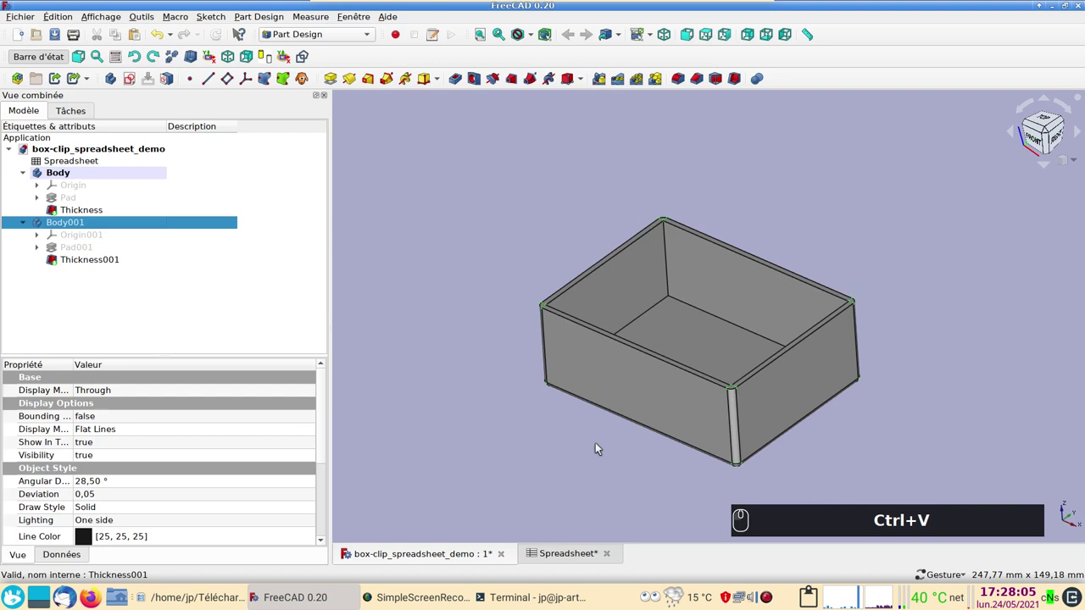
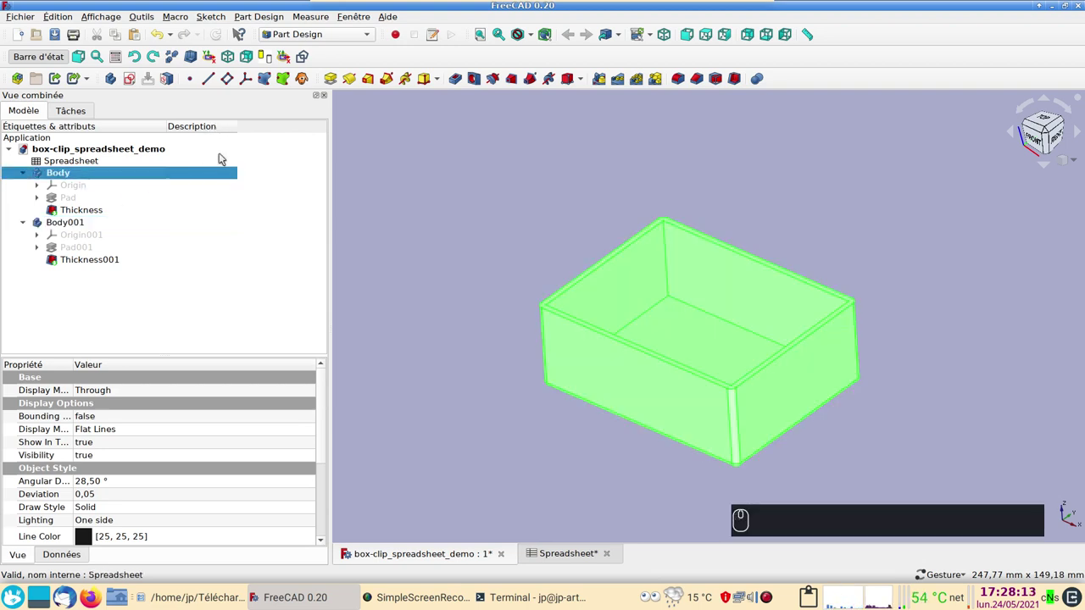
left_click(221, 177)
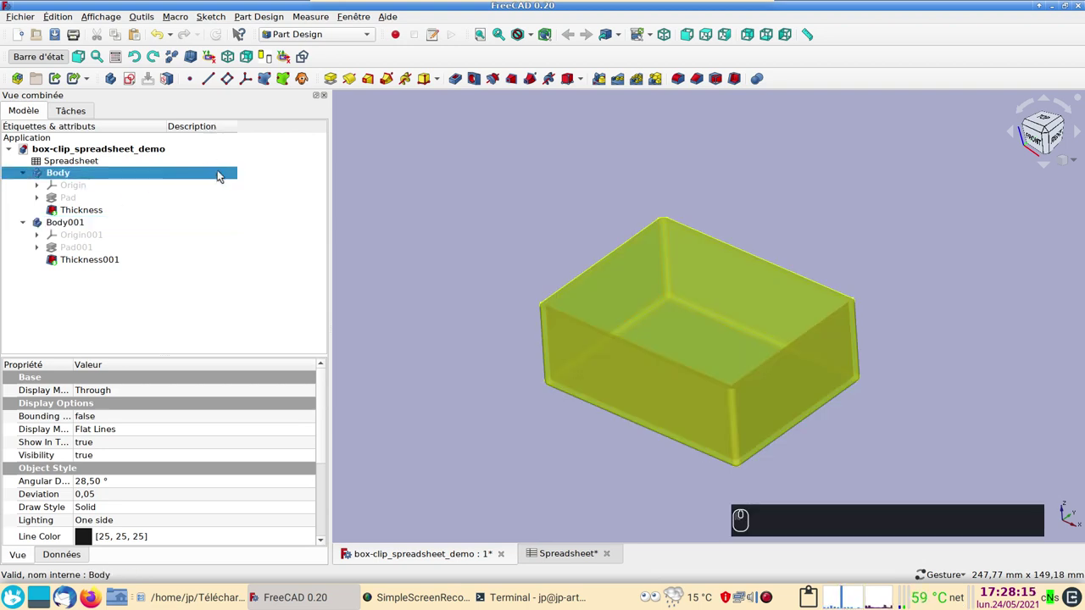
key("F2")
type("fond")
key("Return")
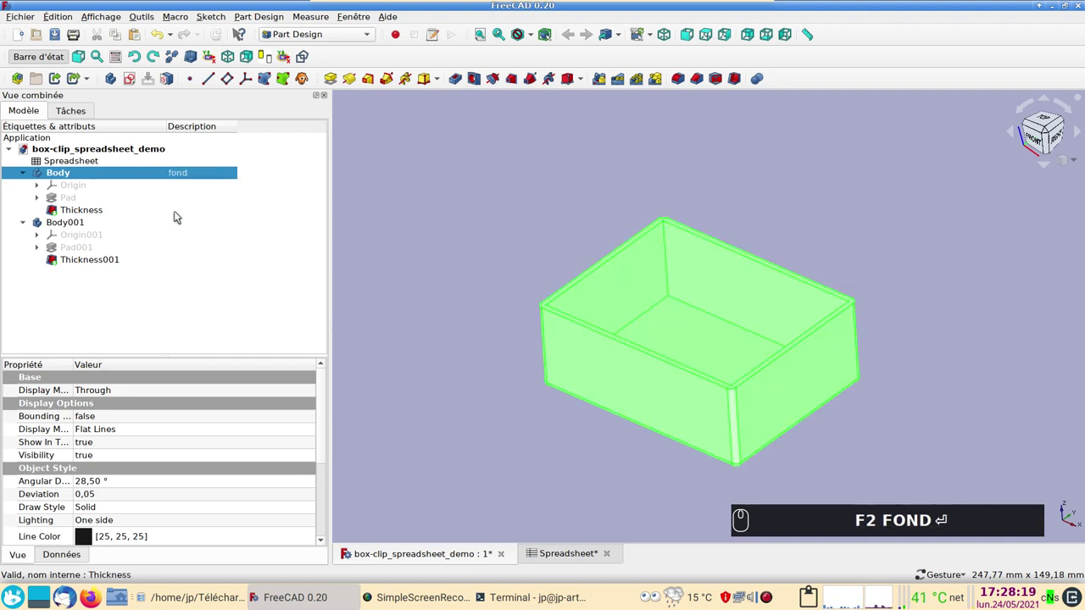
Step: Describe the copied Body001 as 'couvercle'
left_click_drag(185, 227, 201, 222)
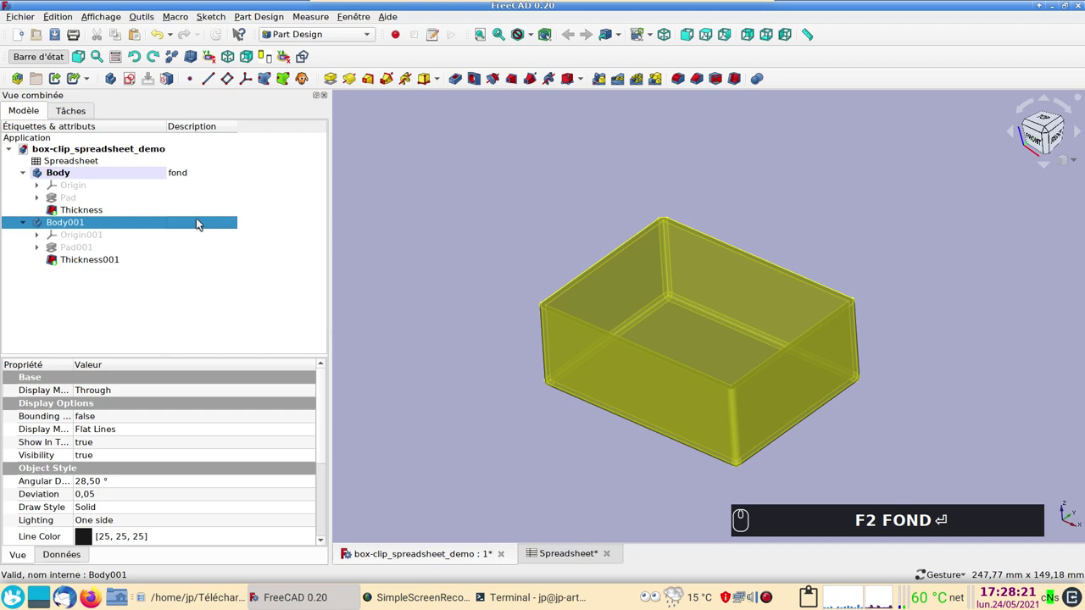
left_click_drag(203, 224, 188, 224)
key("F2")
type("couvrcle")
key("Return")
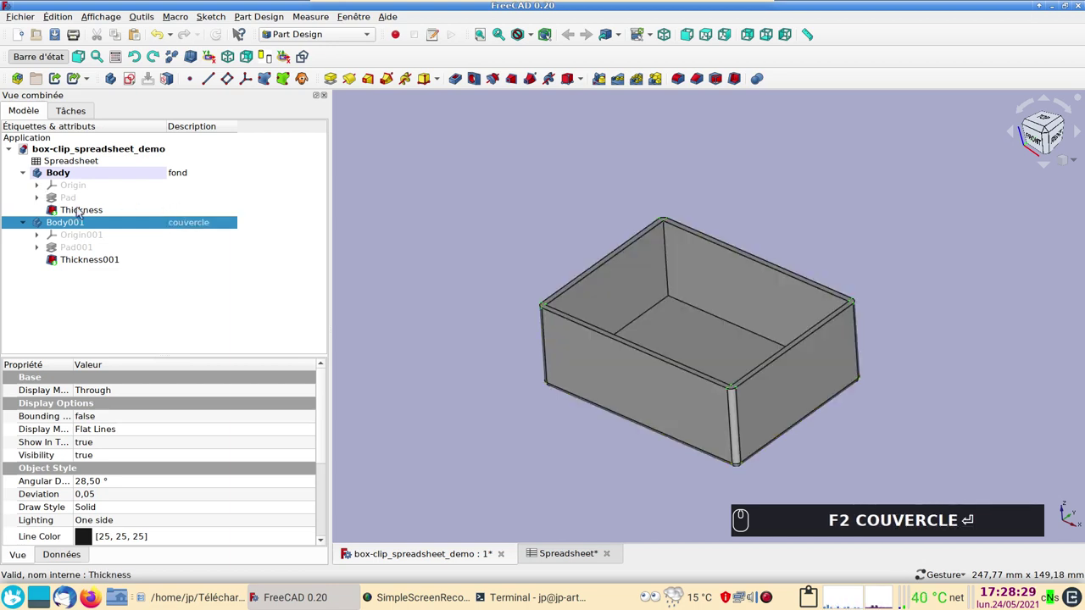
left_click(166, 223)
Step: Inspect the lid above the box, then hide the couvercle body
left_click_drag(226, 242, 641, 408)
left_click_drag(660, 483, 508, 229)
left_click(170, 140)
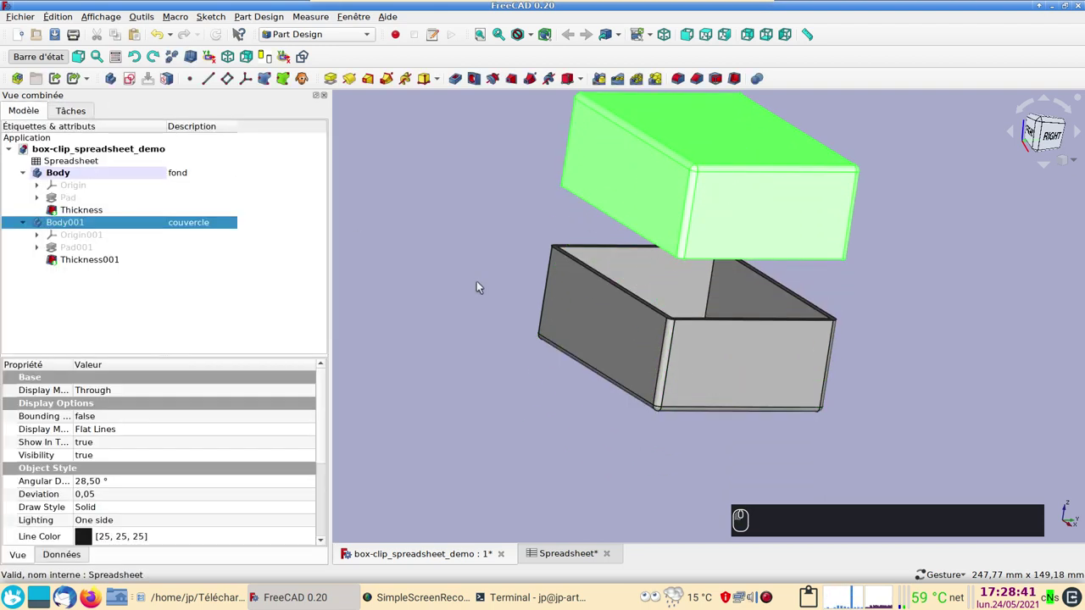
left_click(486, 290)
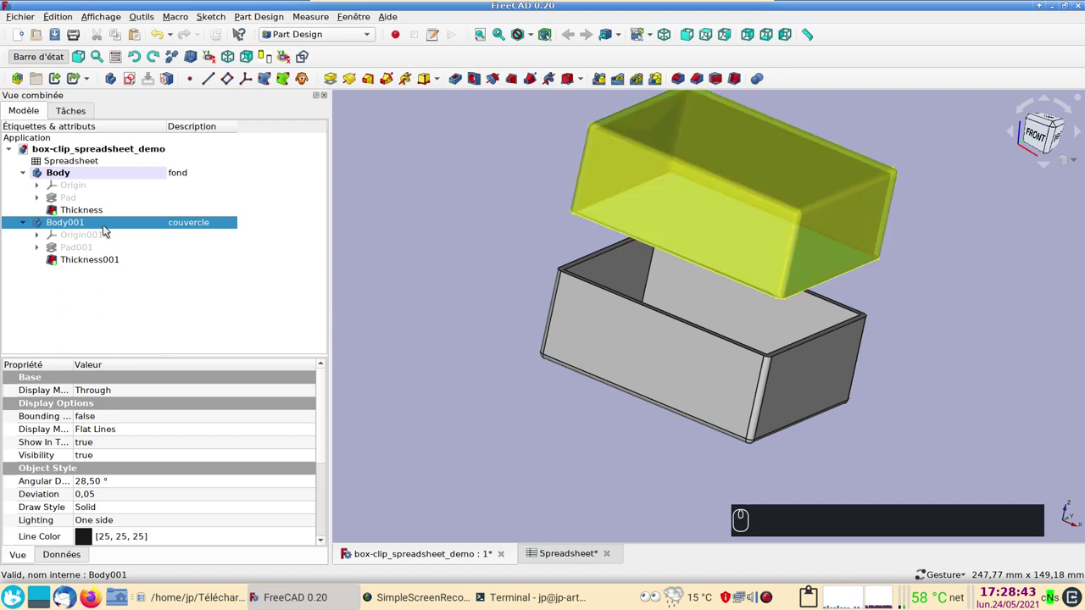
left_click(105, 223)
key("space")
right_click(495, 260)
left_click(511, 226)
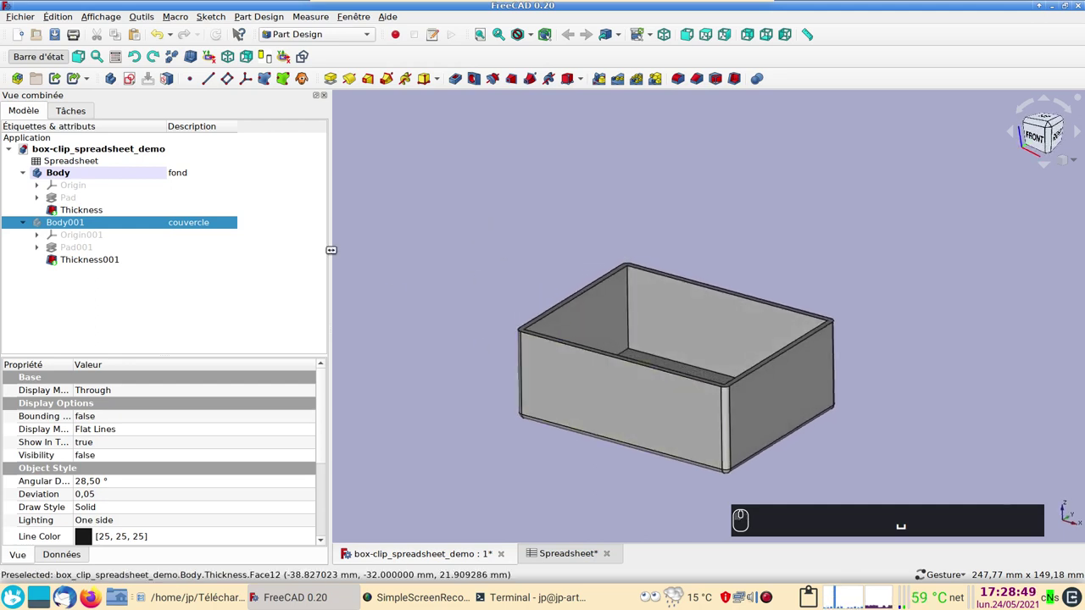
Step: Show the box's base Sketch under Pad and view the box from above
left_click(42, 201)
left_click(80, 211)
key("space")
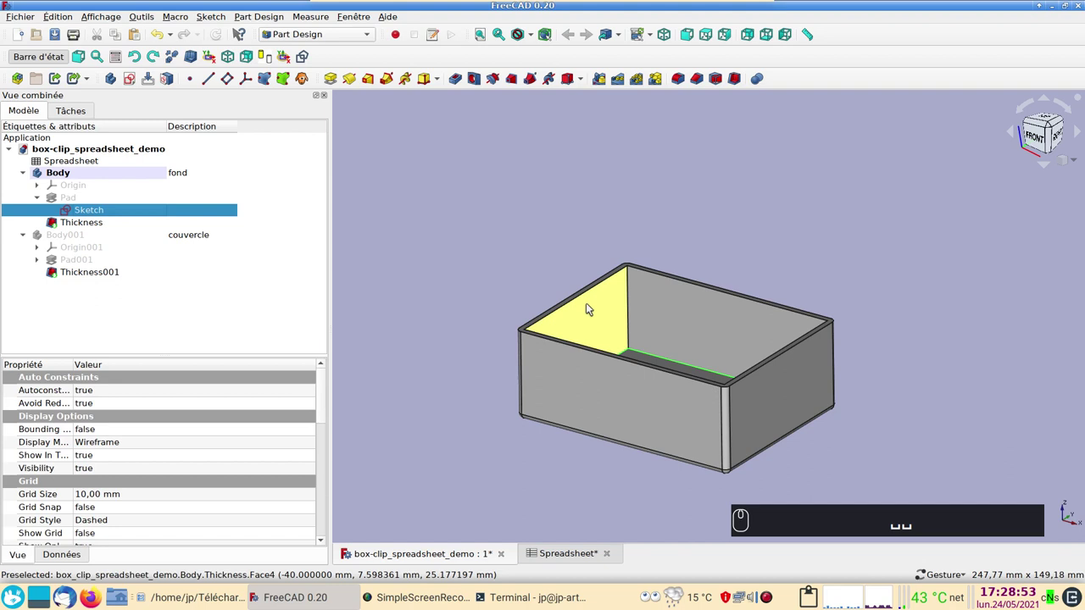
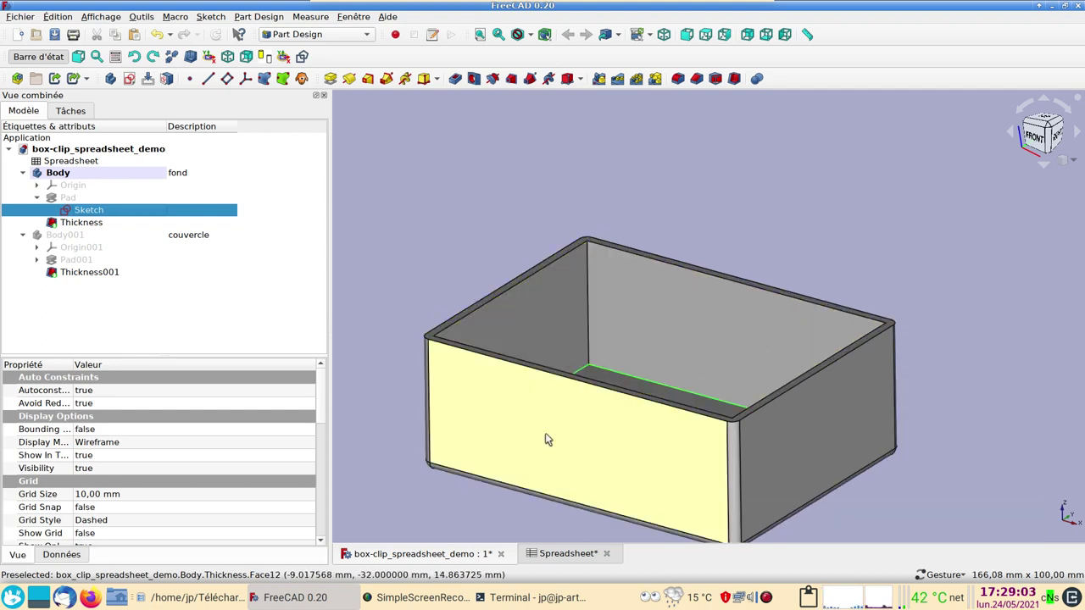
middle_click(563, 425)
scroll("down", 3)
left_click(570, 423)
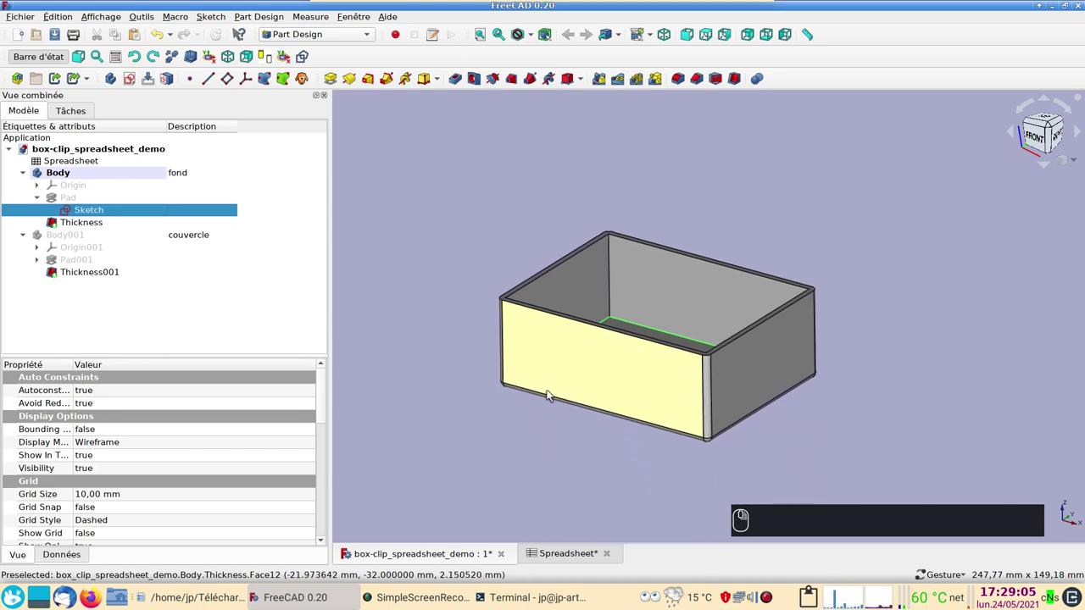
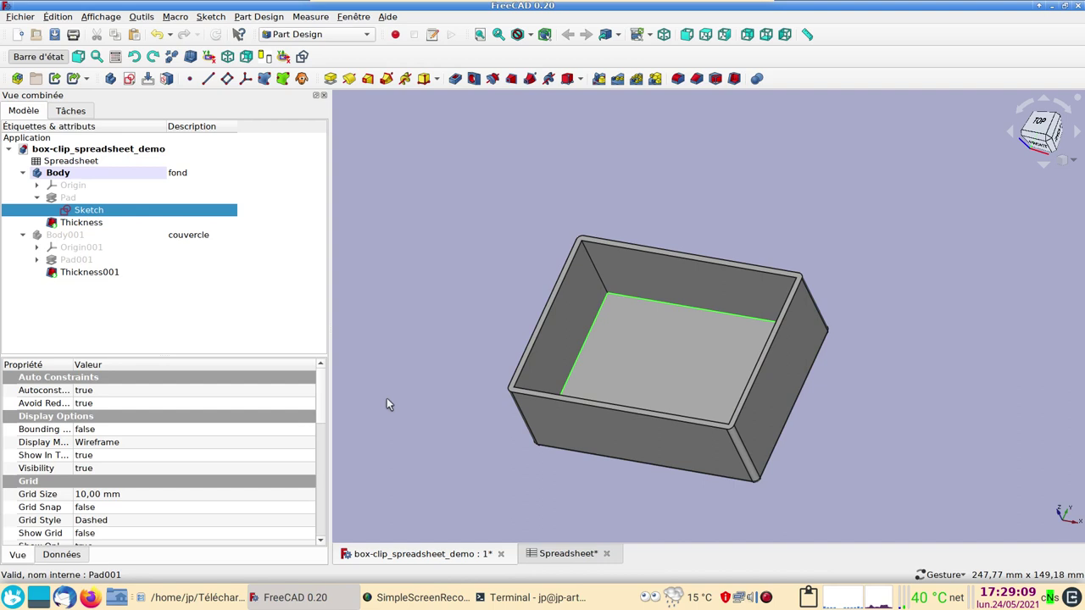
left_click_drag(477, 423, 139, 88)
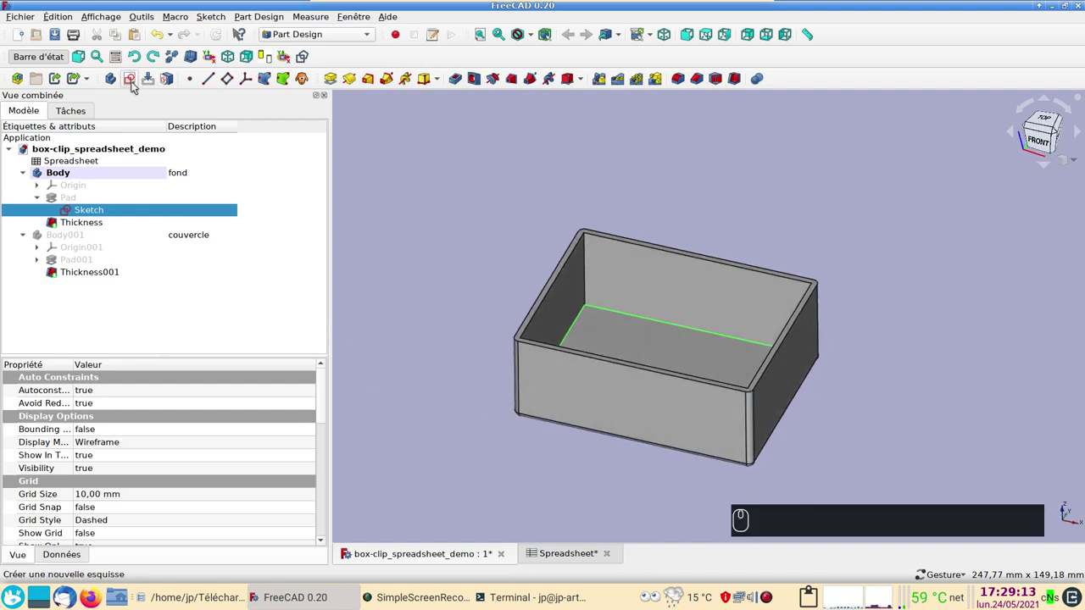
Step: Create a new sketch on XZ_Plane and start the External geometry tool
left_click(135, 84)
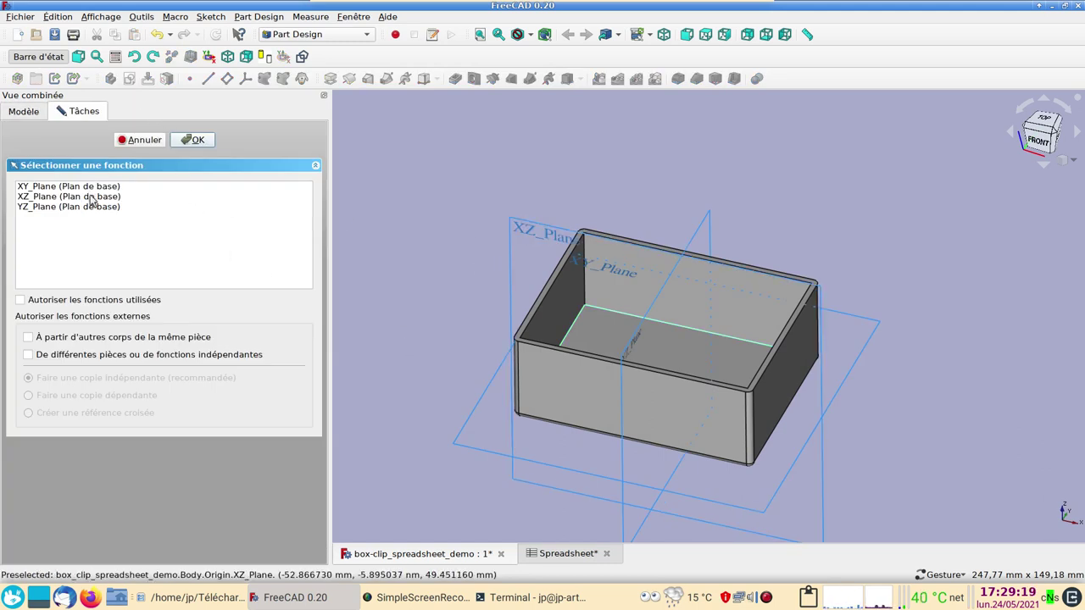
left_click(96, 200)
left_click(204, 147)
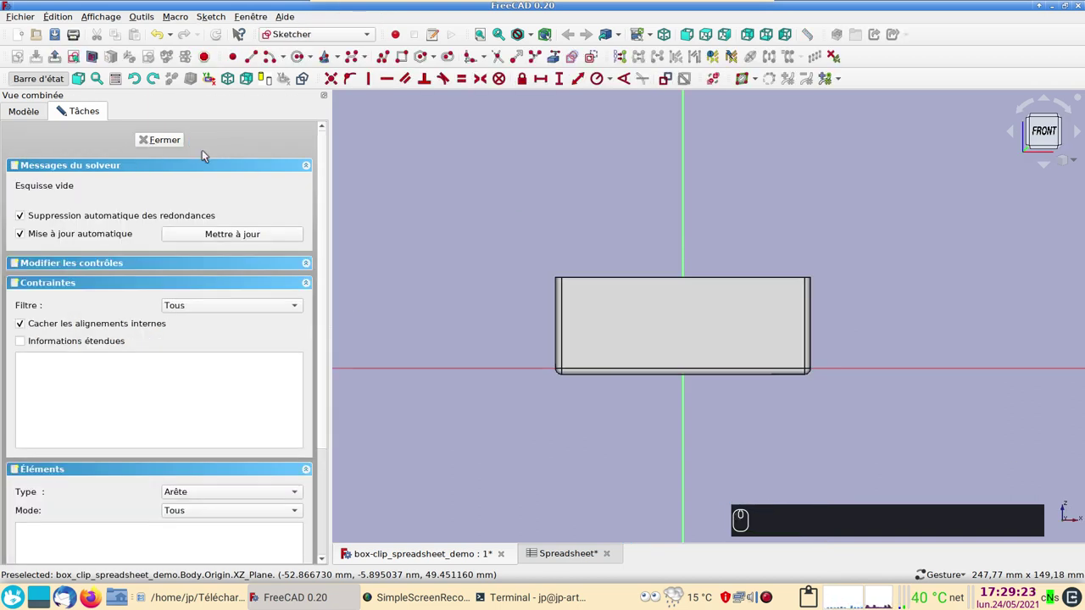
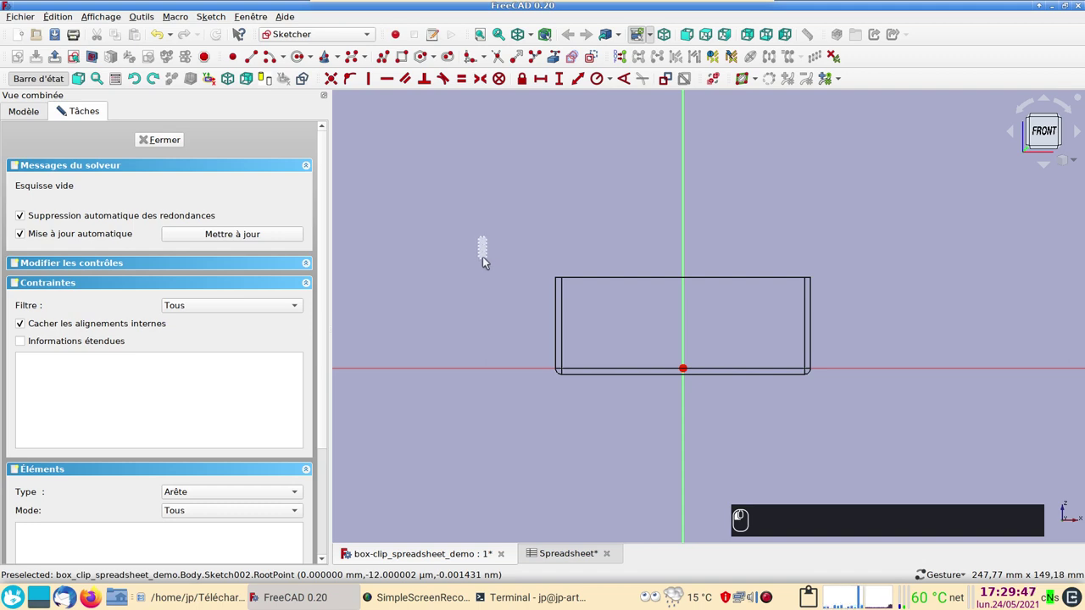
left_click_drag(459, 221, 480, 257)
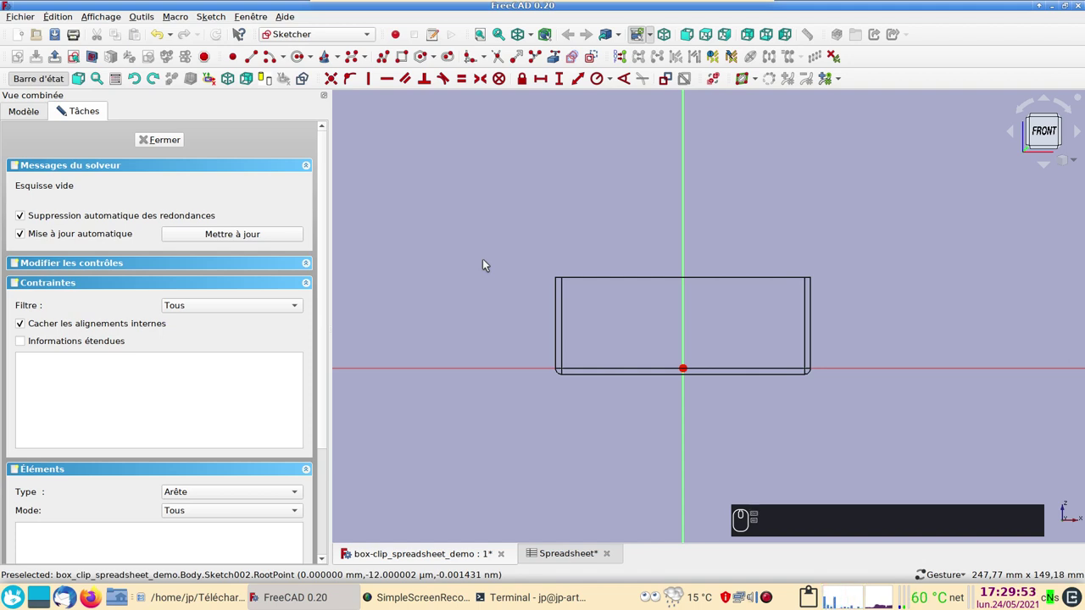
left_click_drag(604, 228, 558, 260)
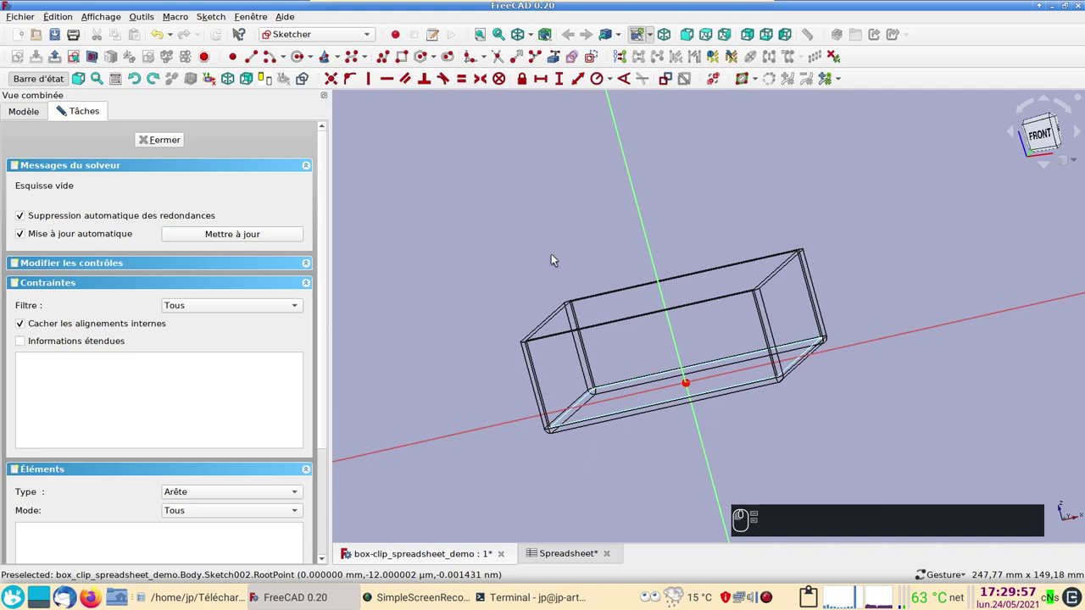
scroll("up", 3)
right_click(456, 243)
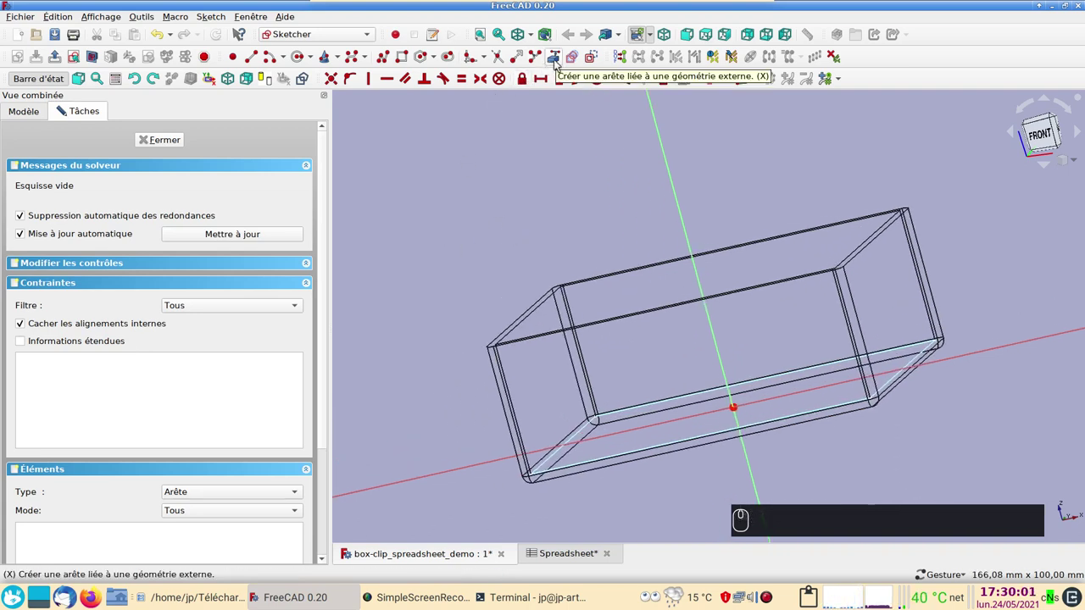
left_click(562, 64)
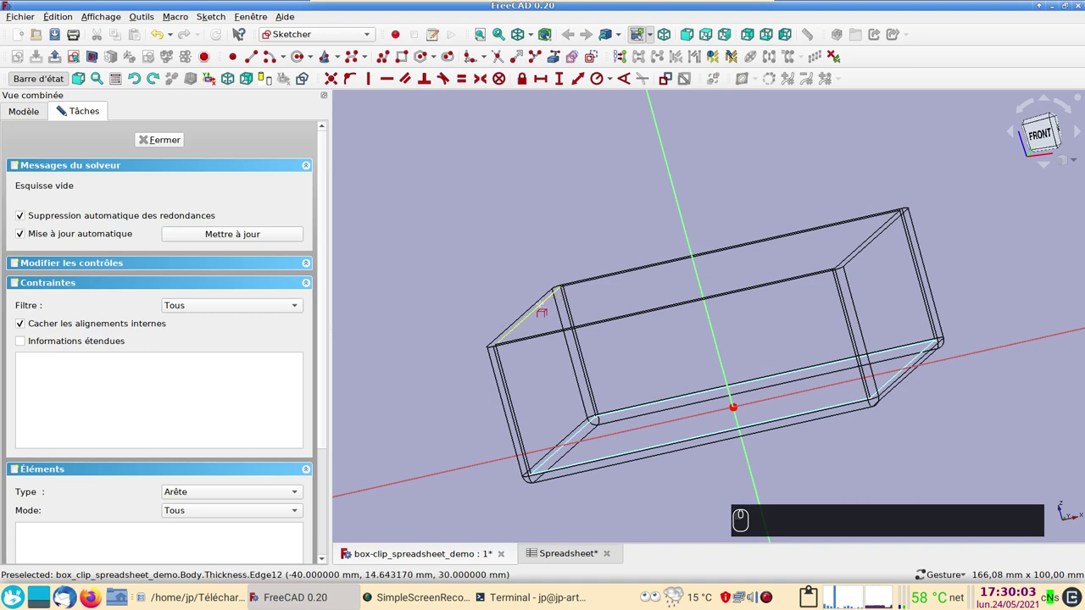
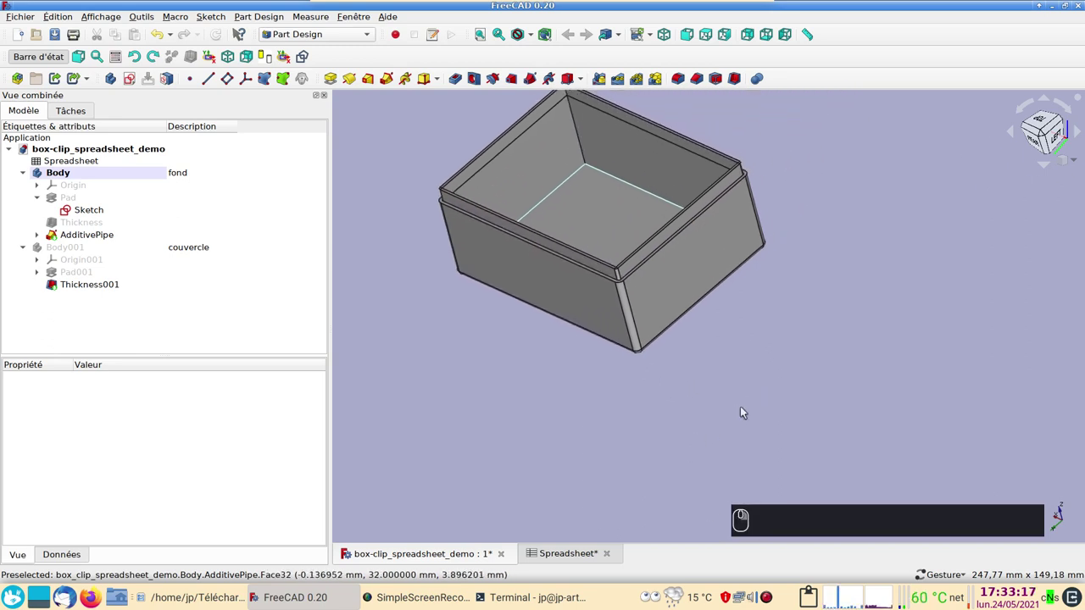
Step: Create a new sketch on YZ_Plane and begin linking the box rim as external geometry
left_click_drag(746, 409, 709, 413)
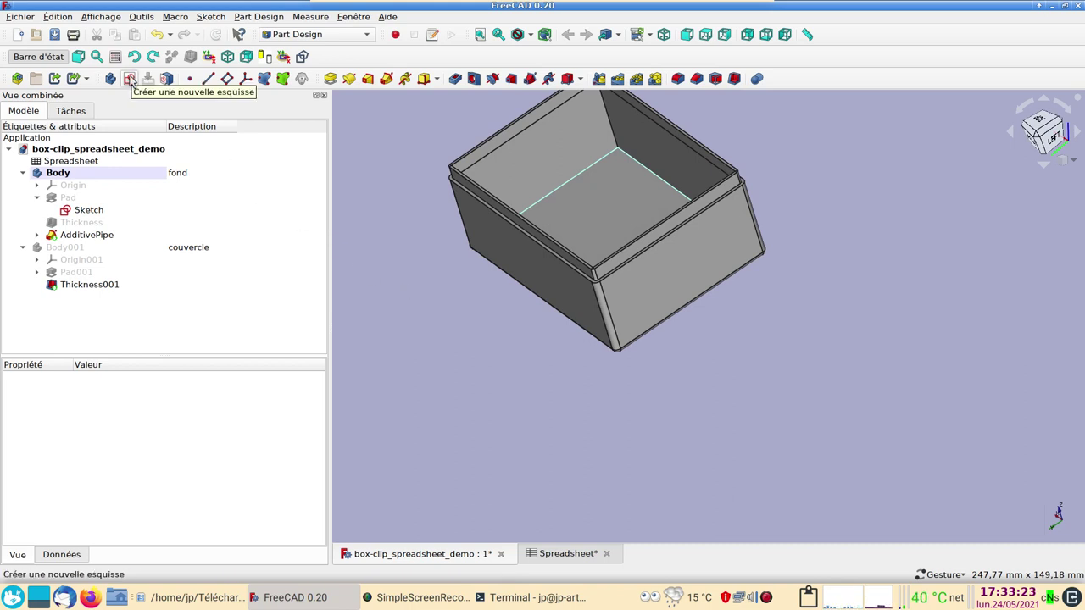
left_click(133, 78)
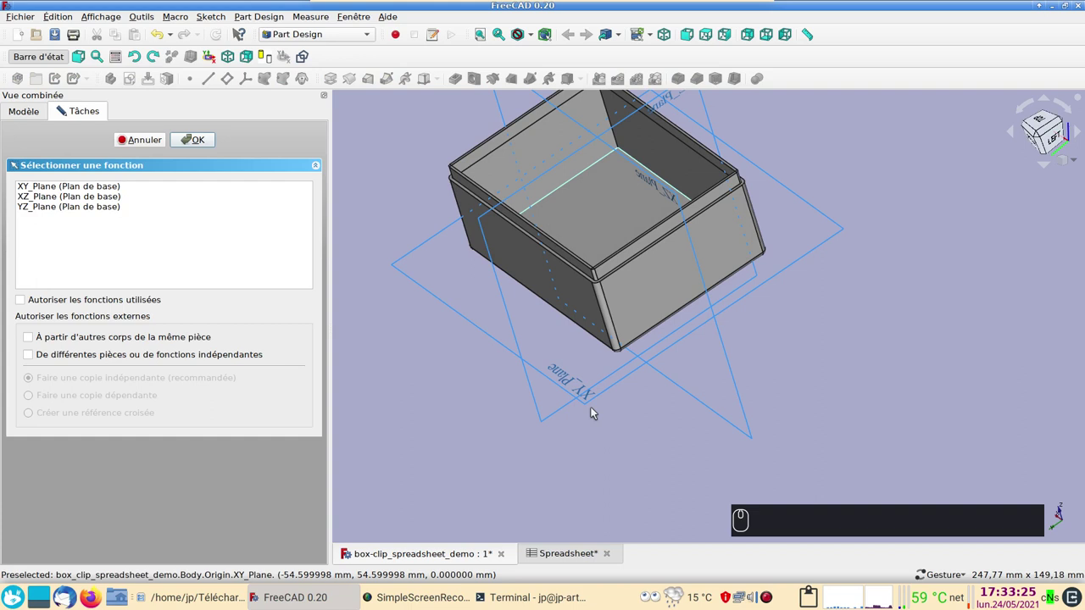
left_click_drag(642, 450, 102, 206)
left_click(102, 206)
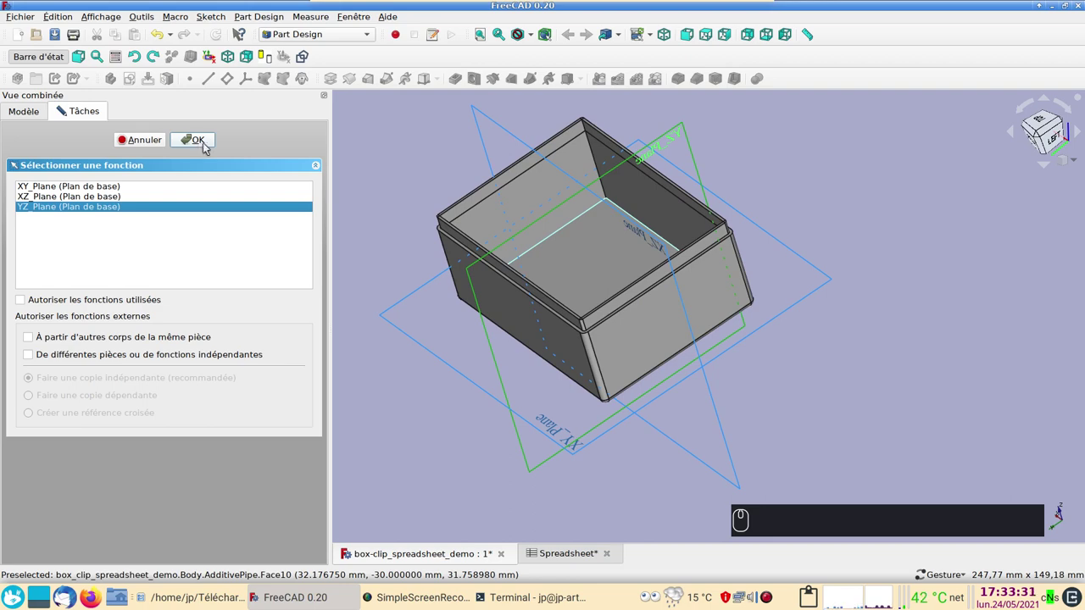
left_click(209, 147)
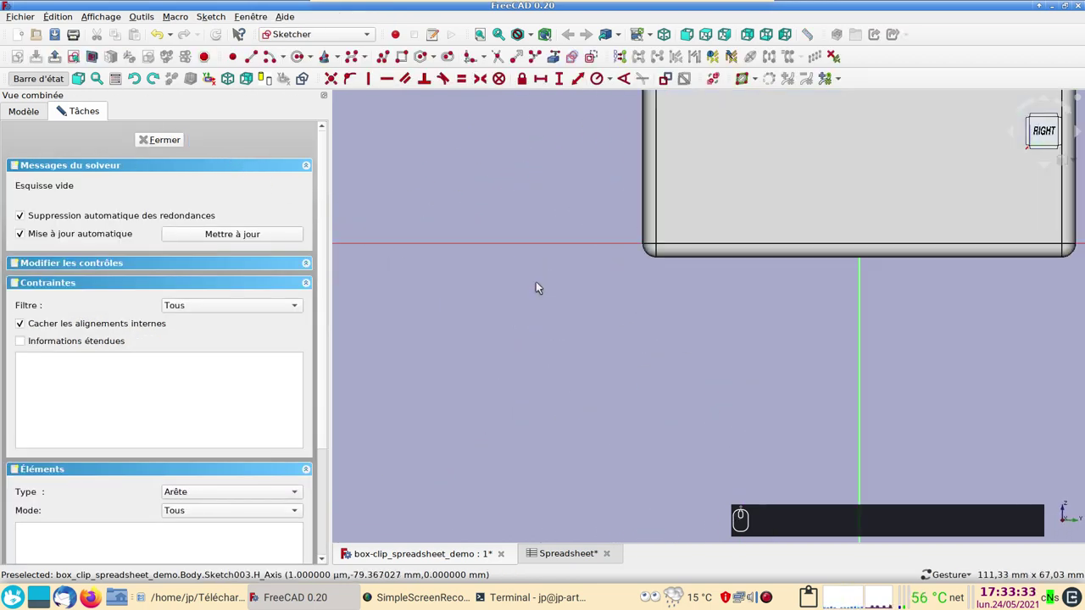
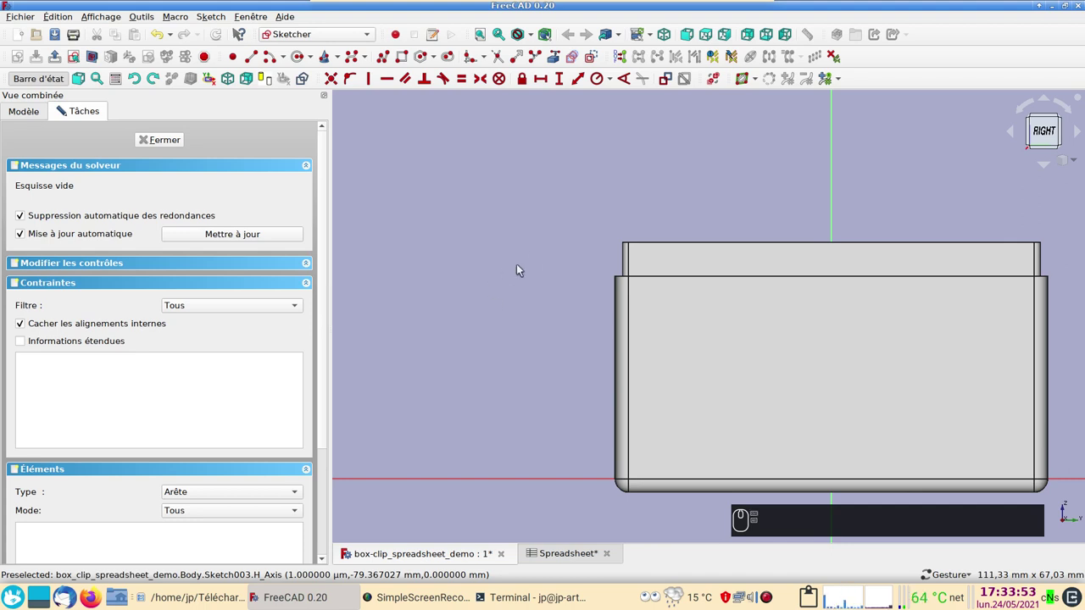
left_click_drag(542, 242, 562, 291)
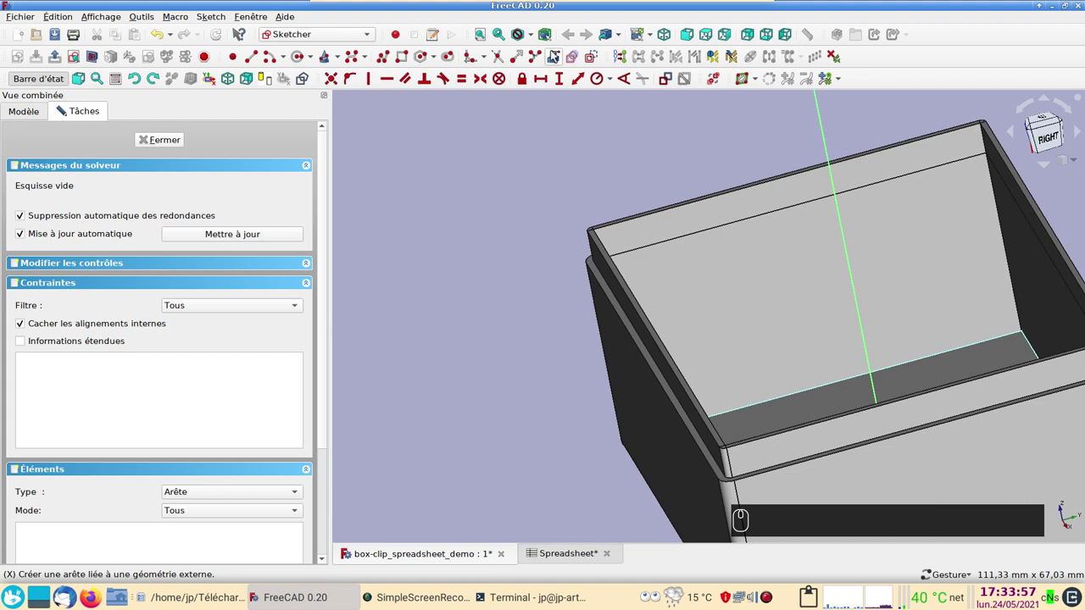
left_click(559, 54)
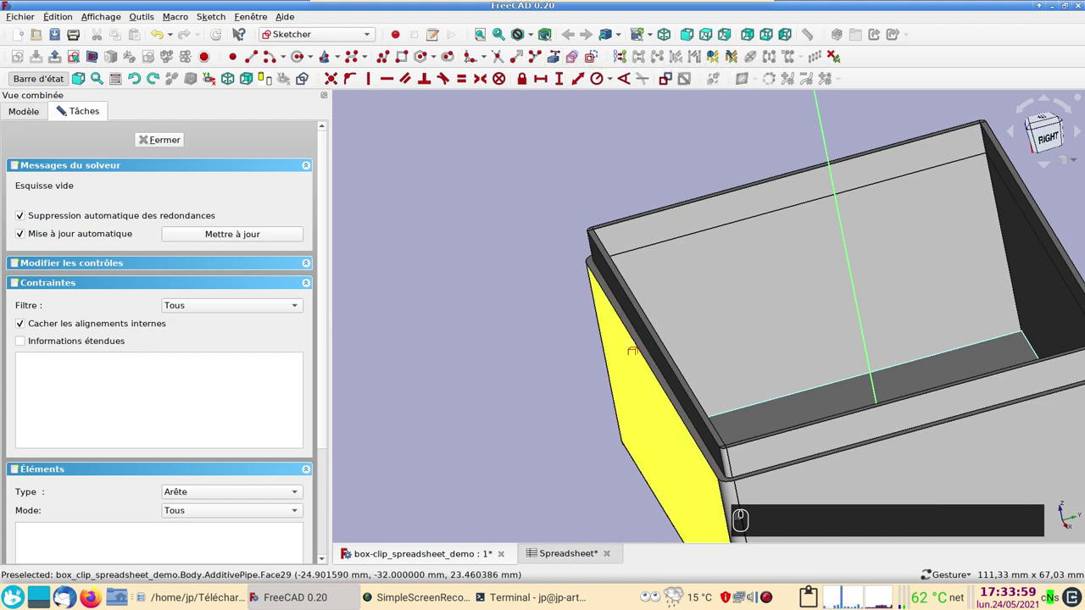
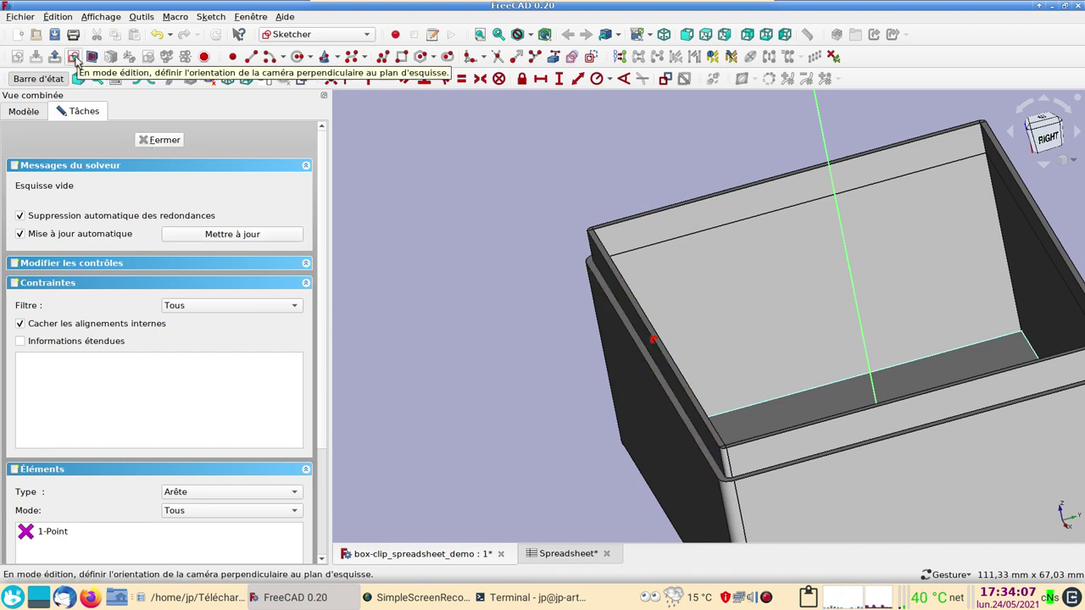
Step: Constrain the triangular clip profile to 3 mm height and confirm its width
left_click(80, 60)
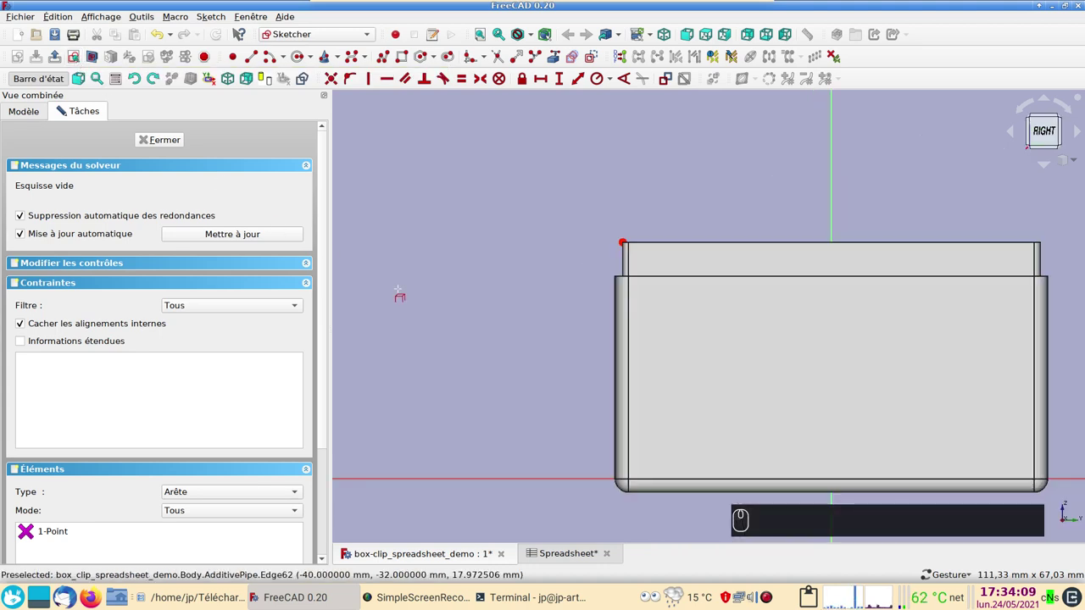
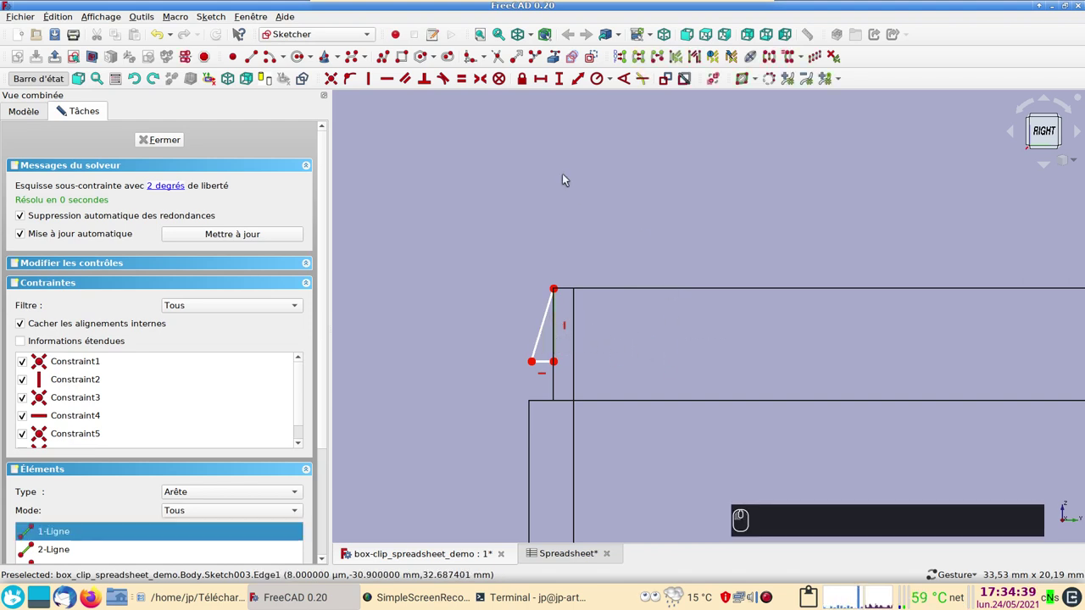
left_click(567, 85)
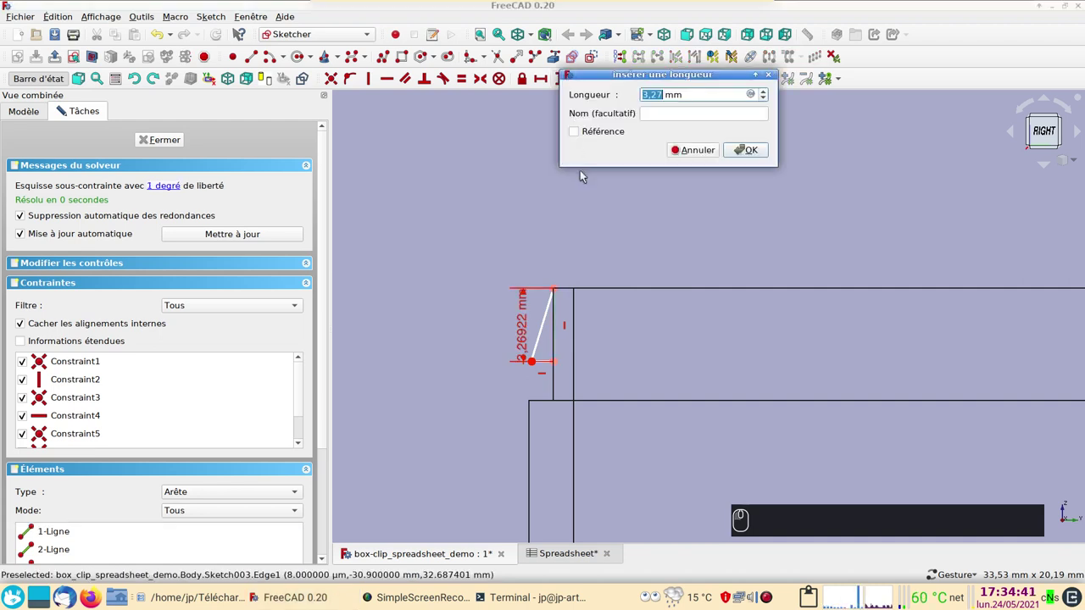
type("(3)")
key("Return")
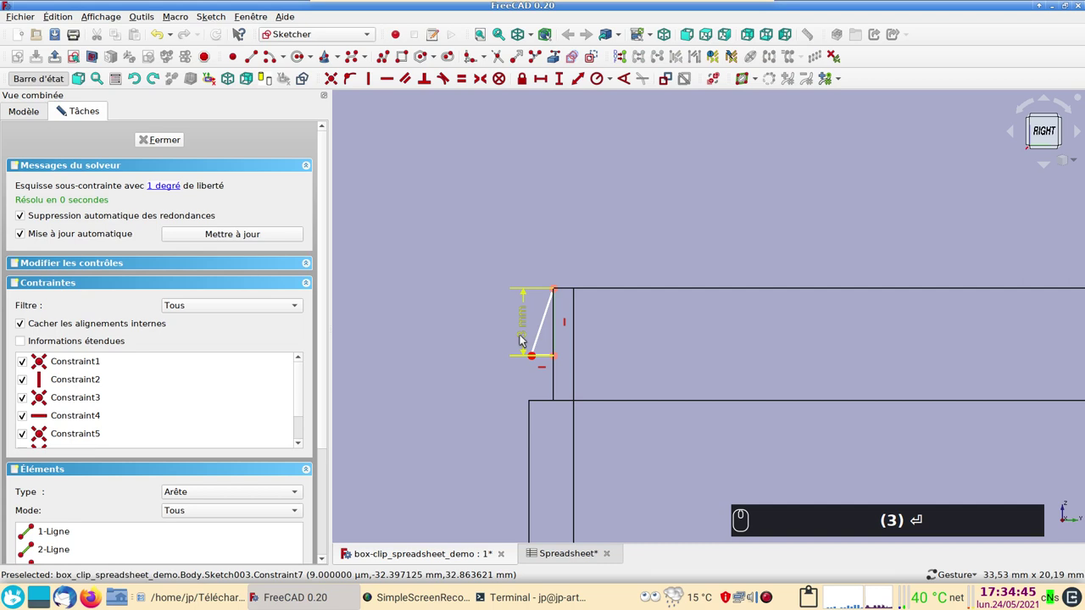
left_click_drag(529, 337, 548, 175)
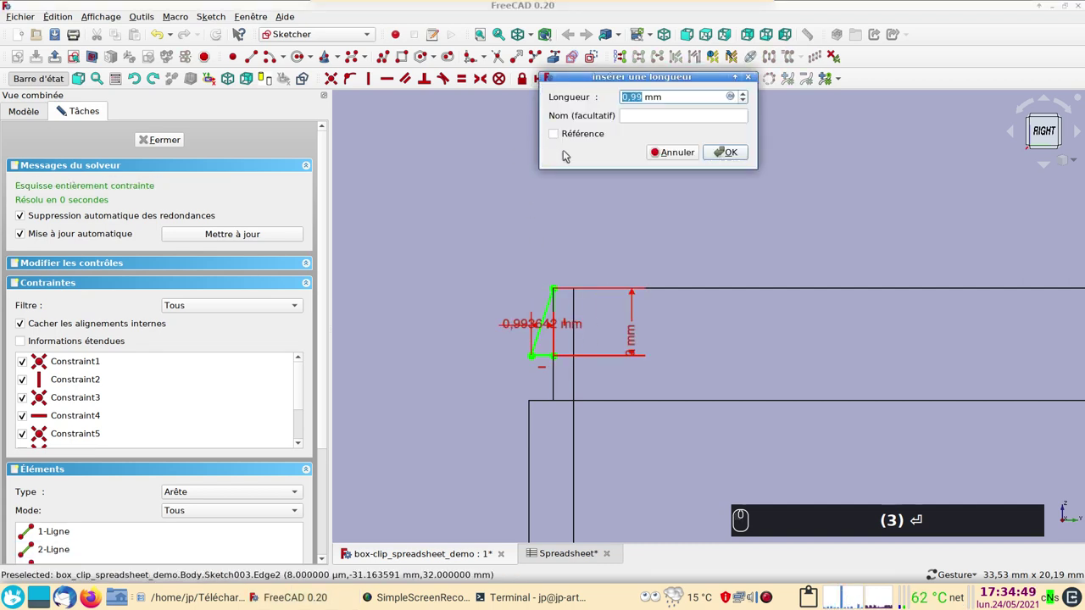
key("Return")
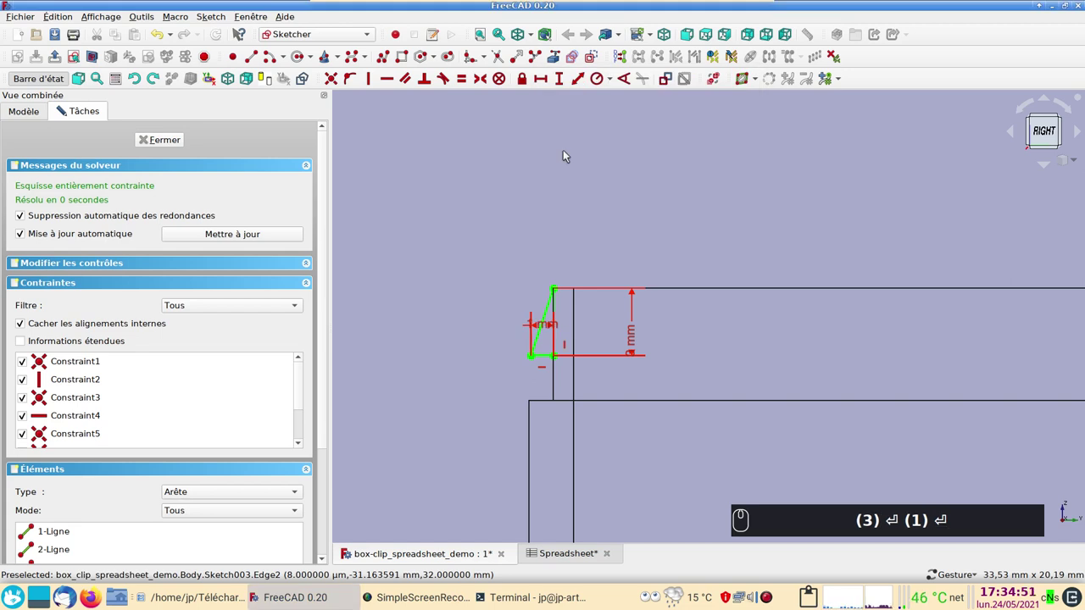
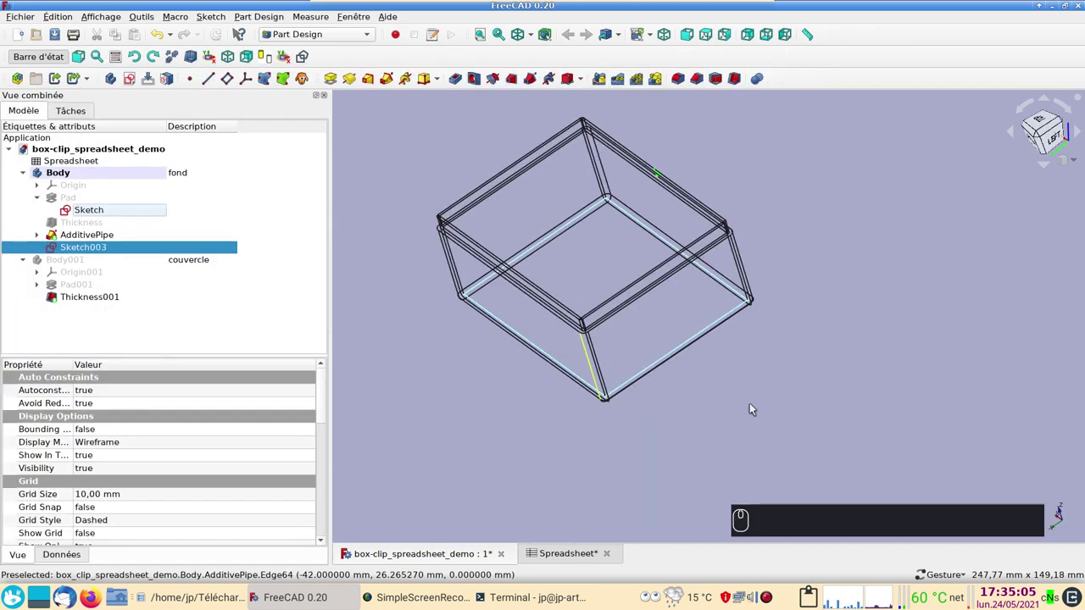
Step: Pad the clip sketch 10 mm symmetric to its plane, creating Pad002
left_click_drag(847, 382, 621, 375)
scroll("up", 3)
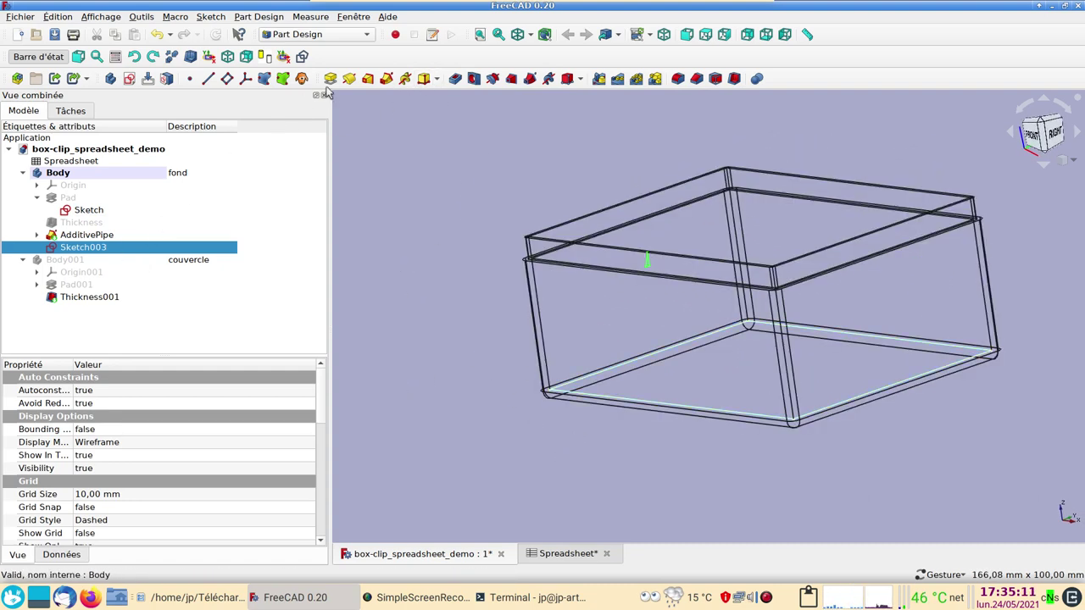
left_click(335, 78)
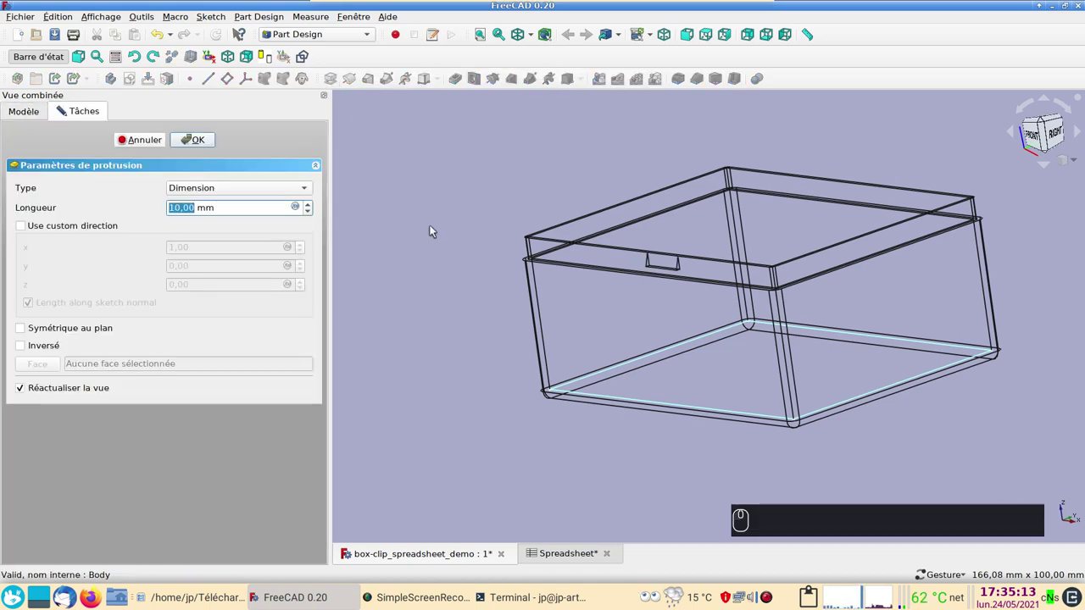
left_click_drag(441, 239, 543, 239)
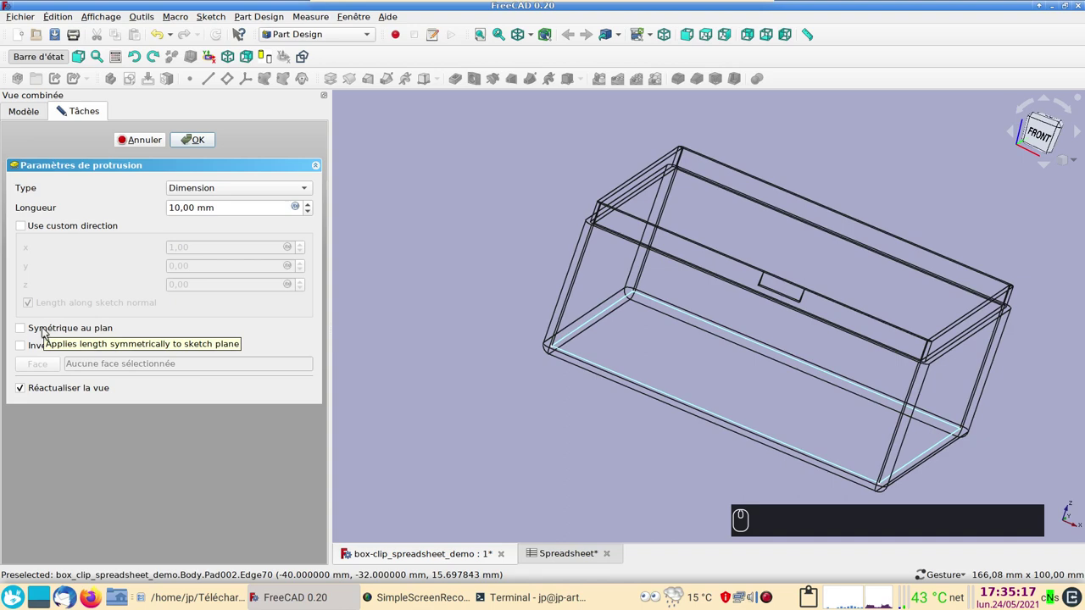
left_click(50, 332)
left_click_drag(639, 432, 359, 287)
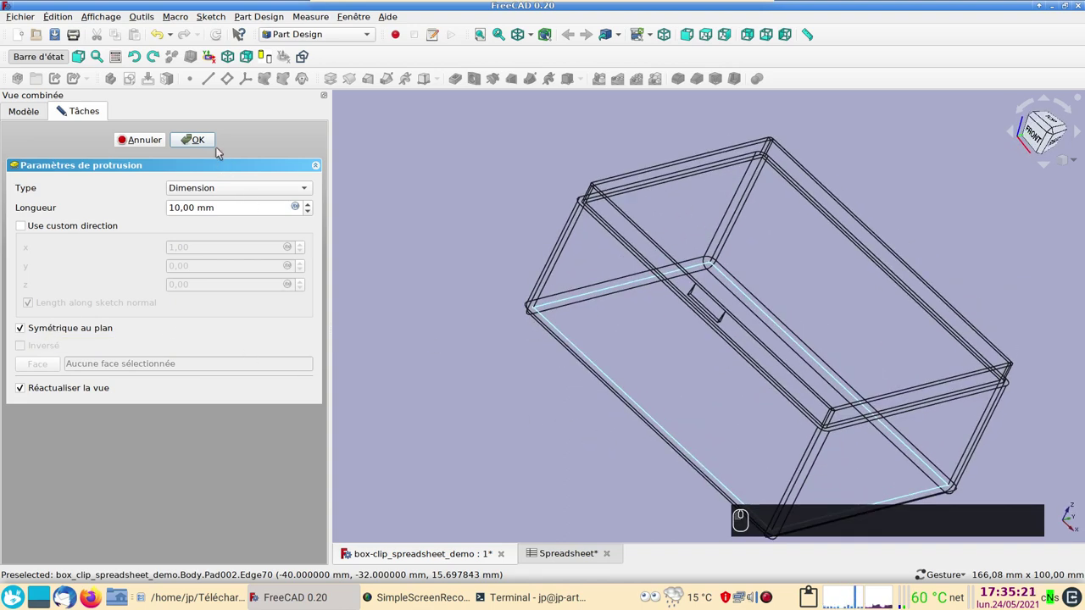
left_click(205, 141)
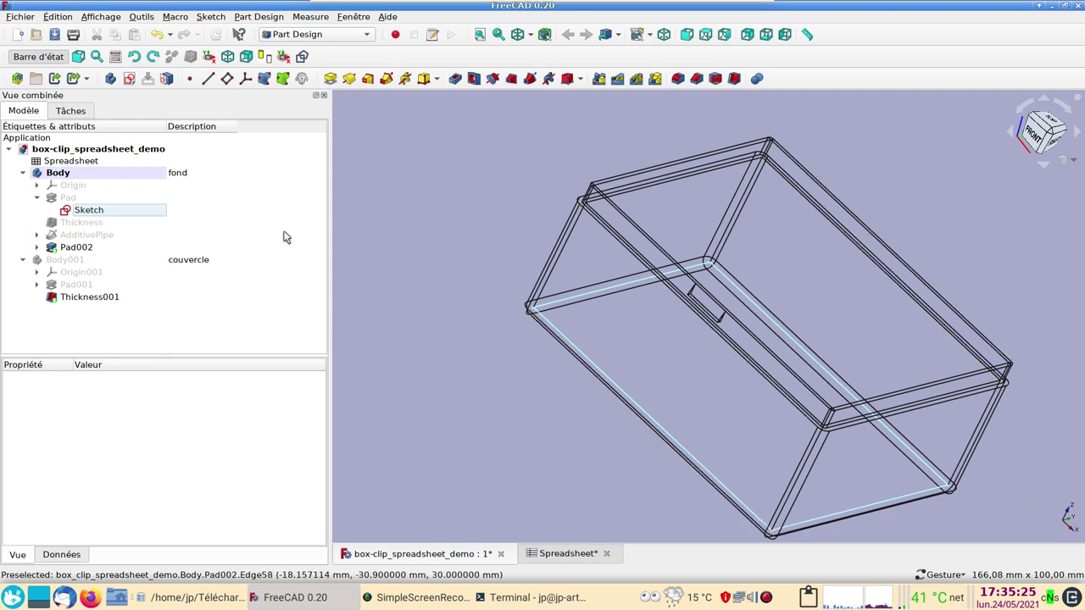
Step: Select the clip pad Pad002 for mirroring
left_click(85, 250)
left_click_drag(148, 263, 380, 374)
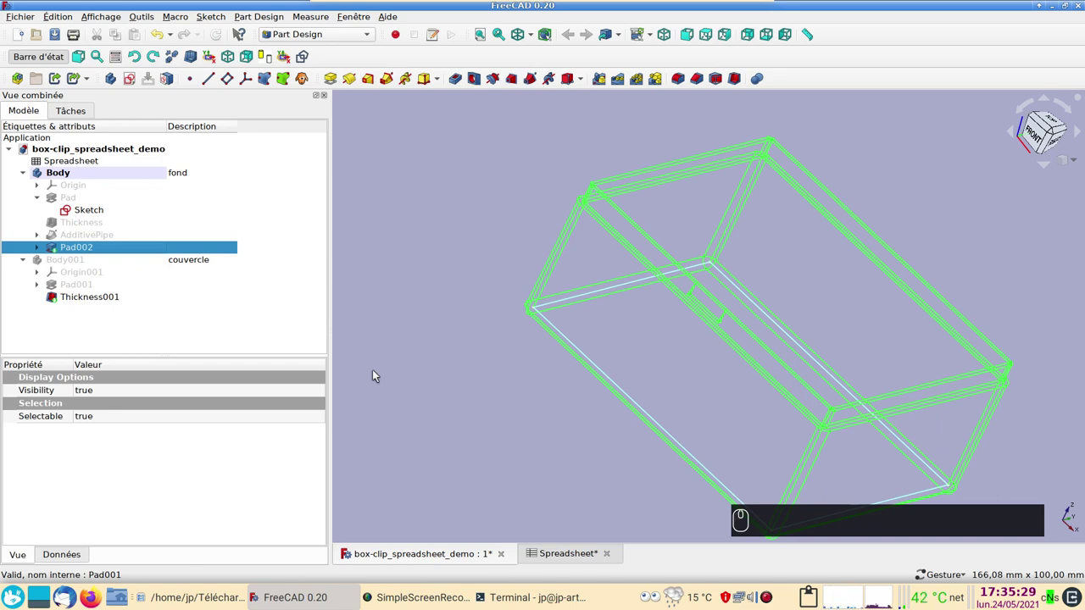
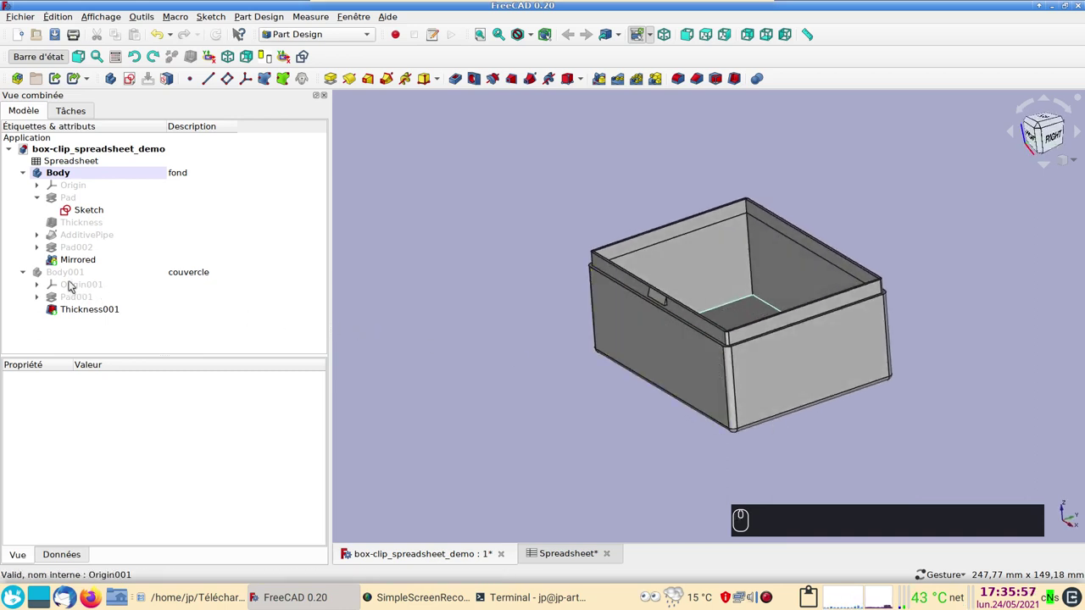
Step: Show the couvercle lid, make it the active body and collapse the fond tree
left_click(61, 275)
key("space")
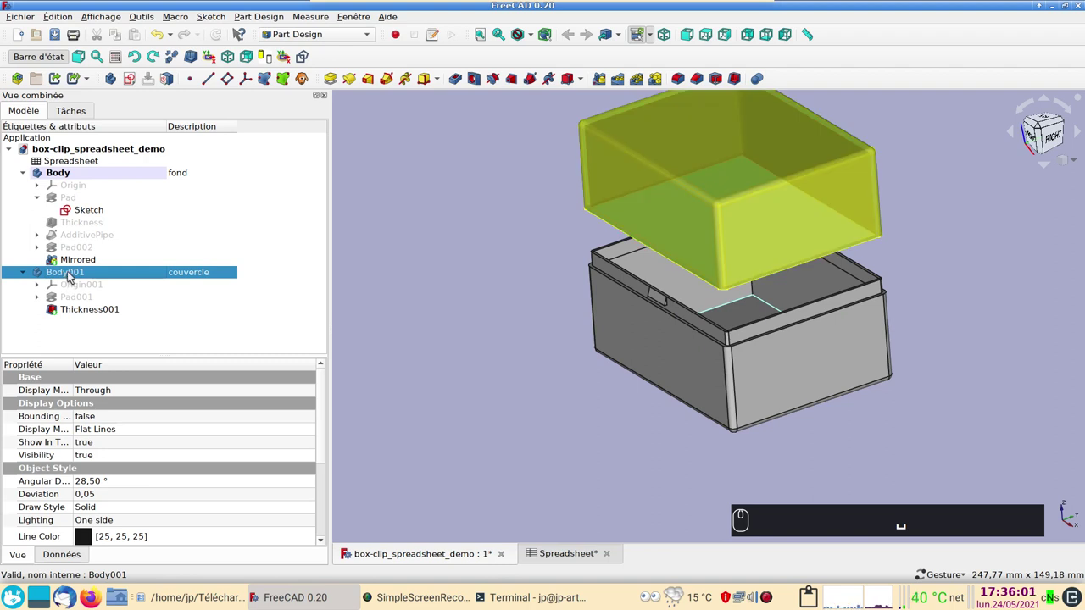
left_click_drag(71, 274, 162, 274)
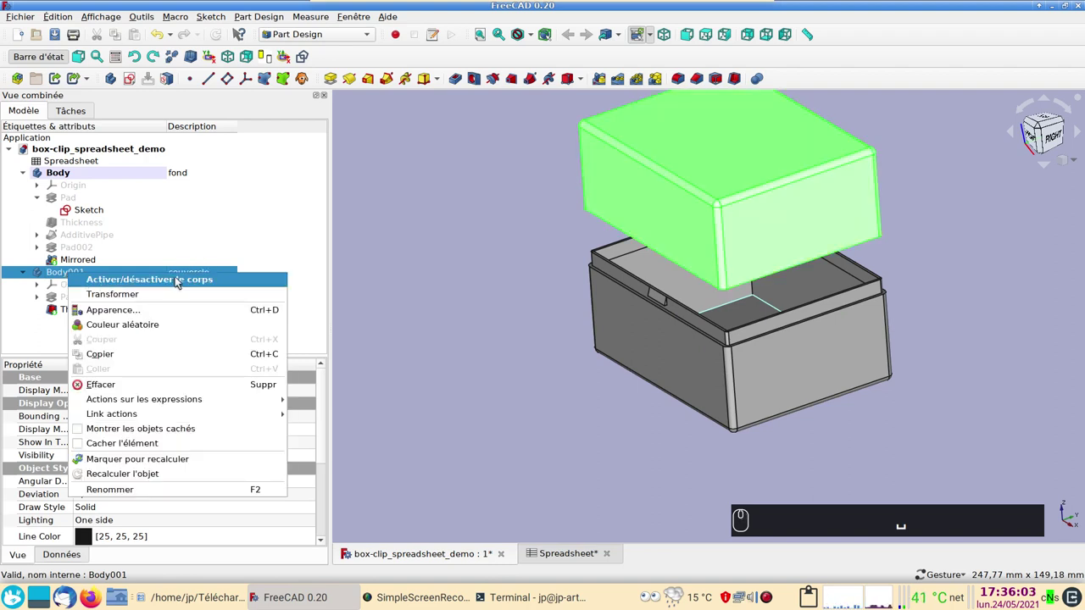
left_click(429, 308)
double_click(139, 275)
left_click(25, 188)
left_click(24, 189)
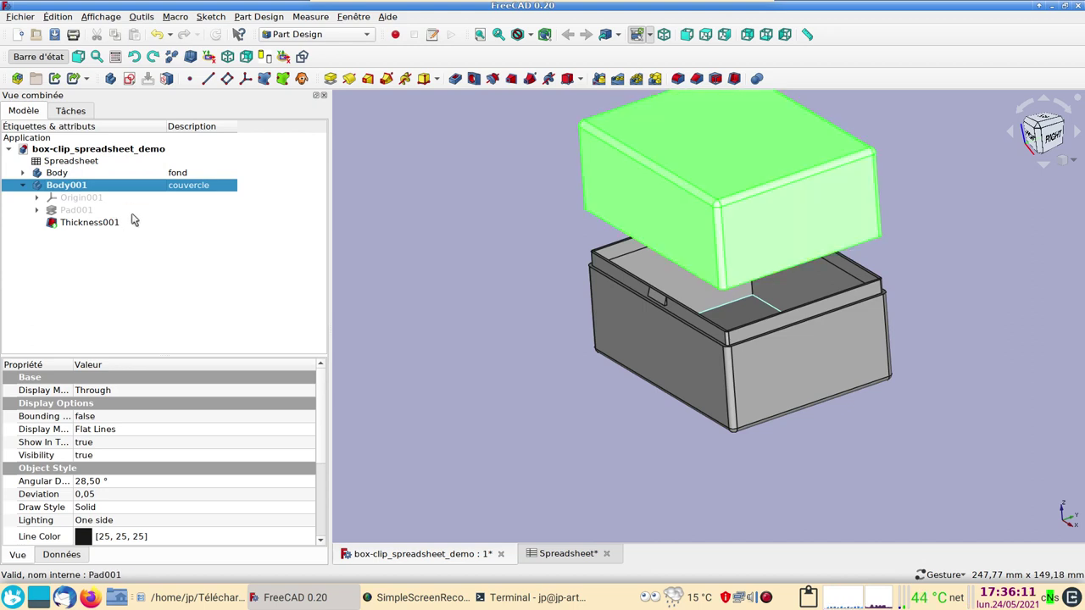
Step: Edit the lid Pad001 length property from 30 mm to 10 mm
left_click(396, 271)
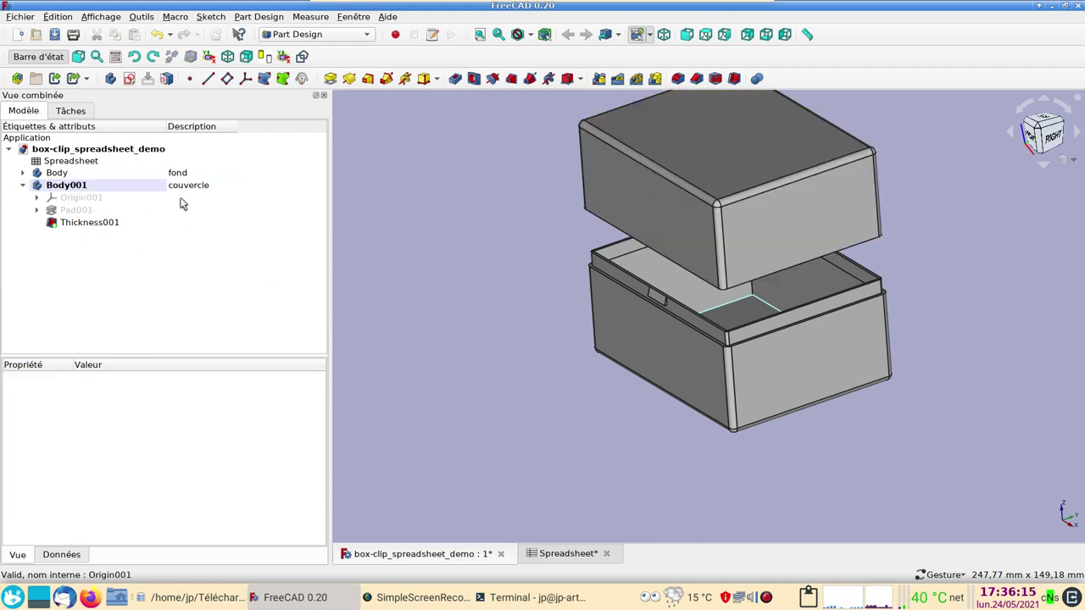
left_click(39, 213)
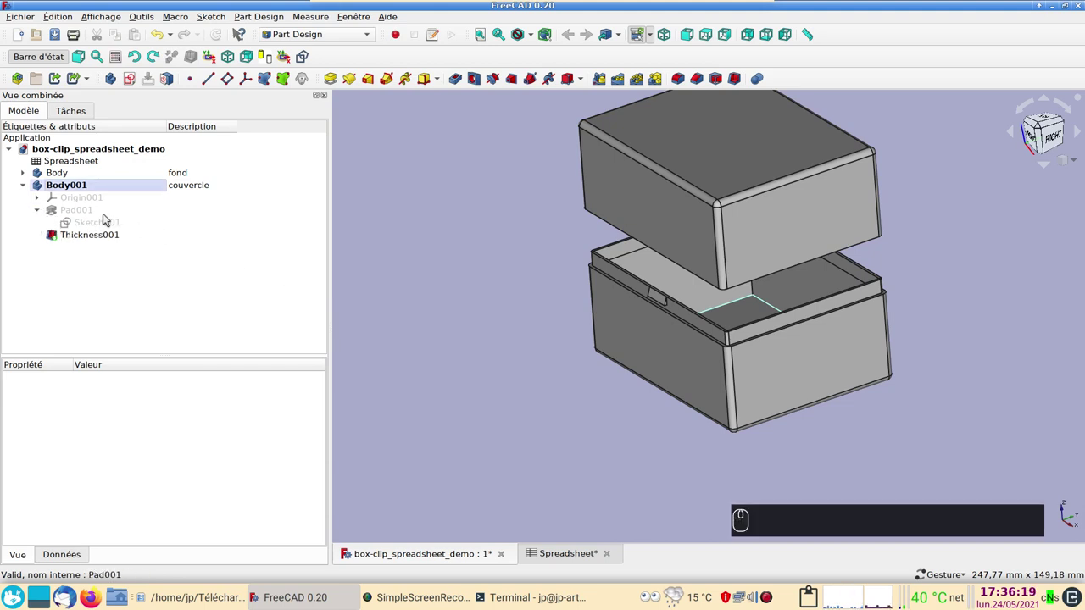
left_click(86, 212)
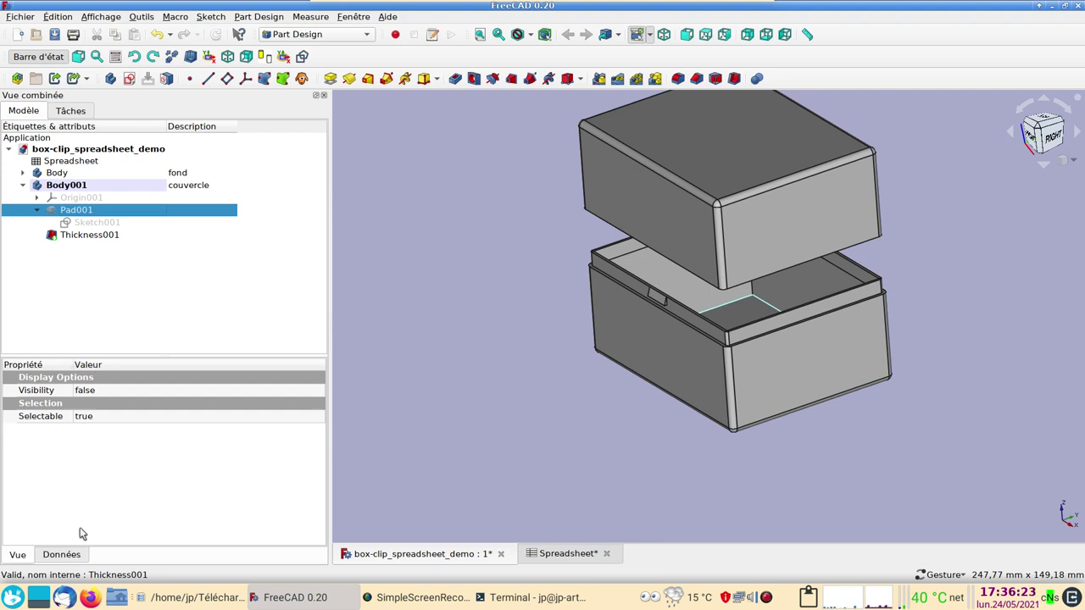
left_click(73, 560)
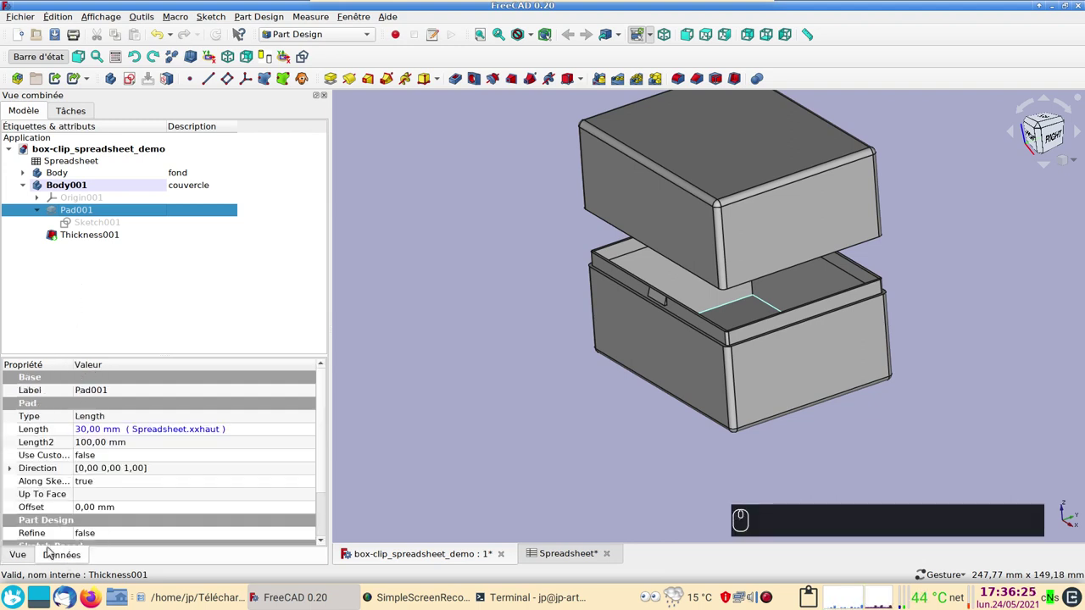
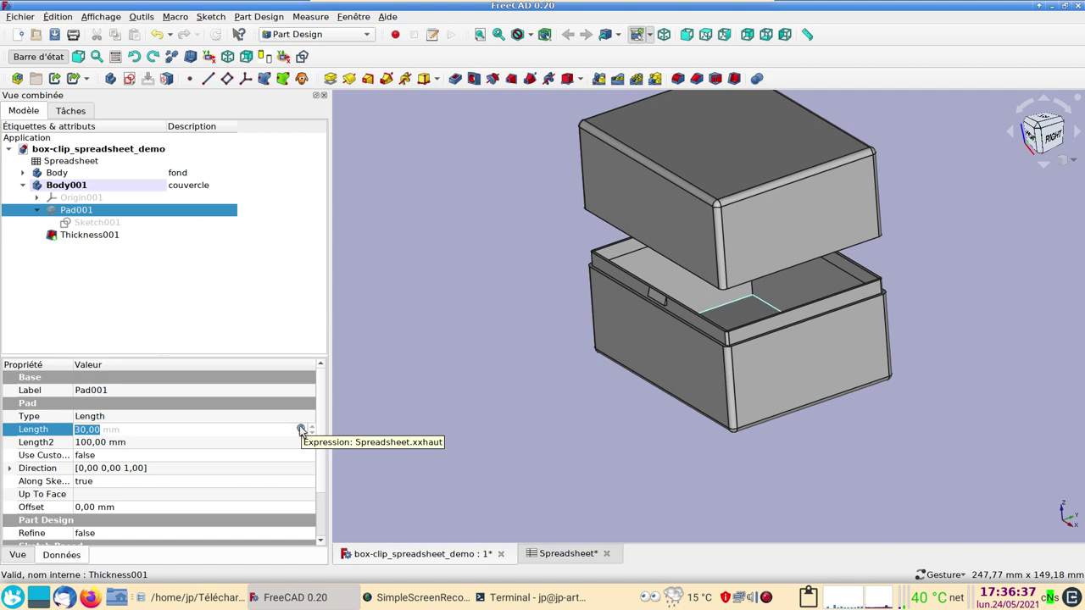
left_click(303, 428)
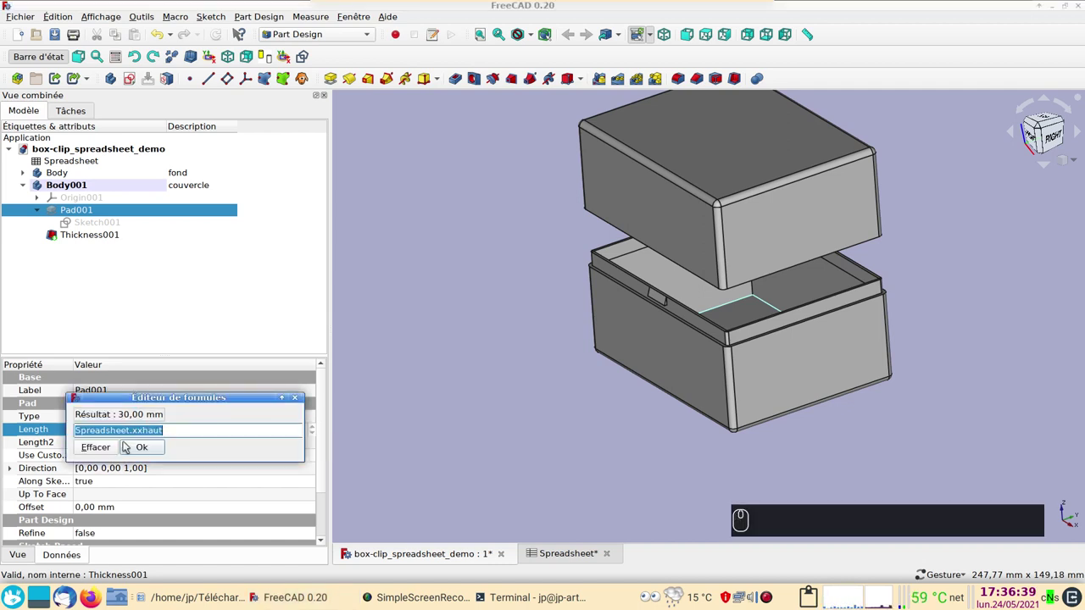
left_click(106, 449)
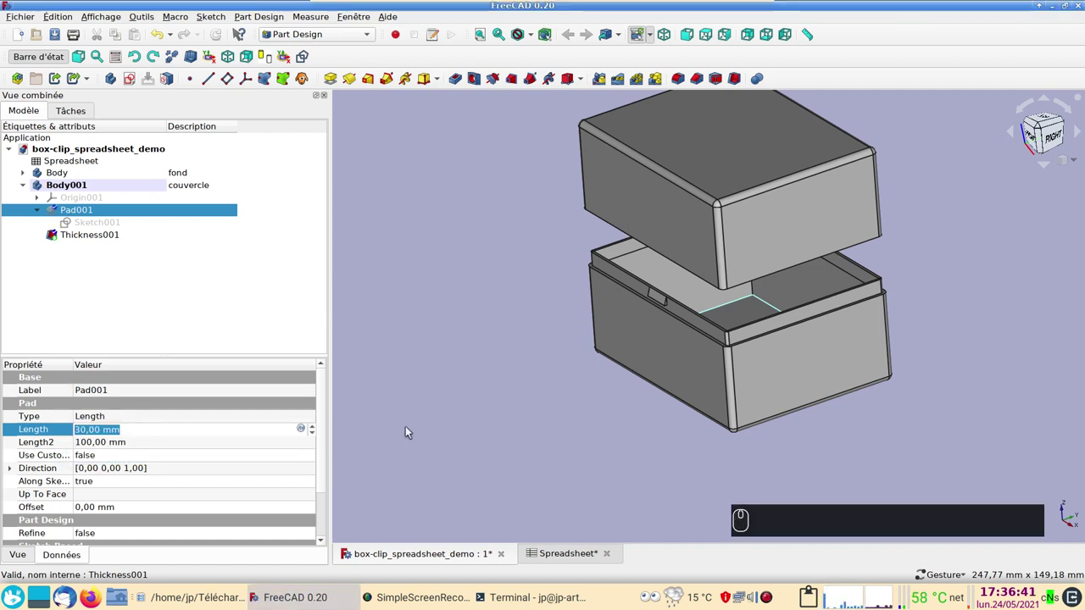
left_click(411, 430)
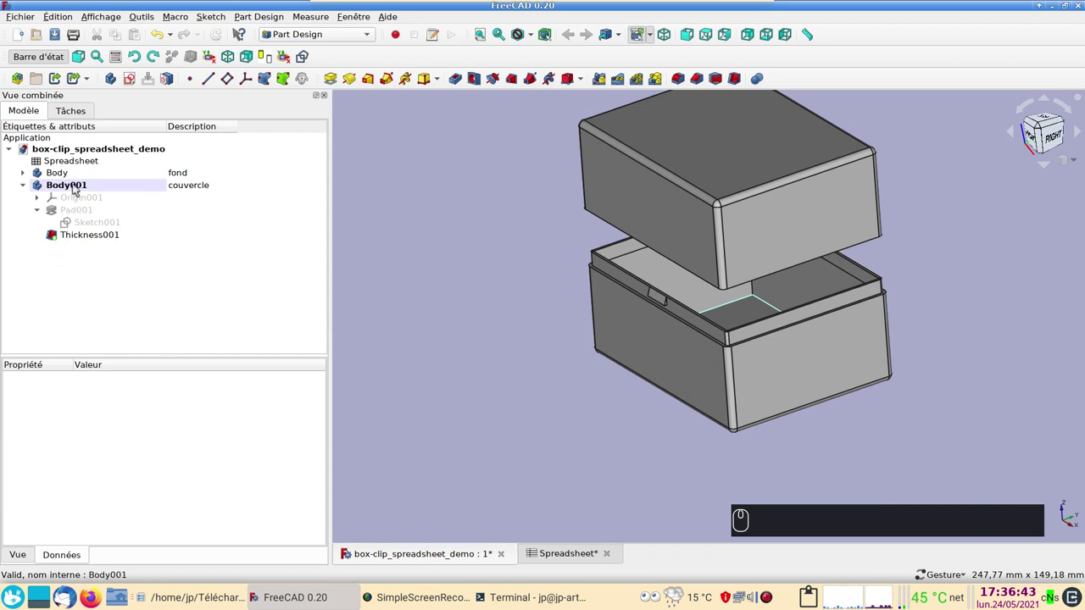
left_click(93, 214)
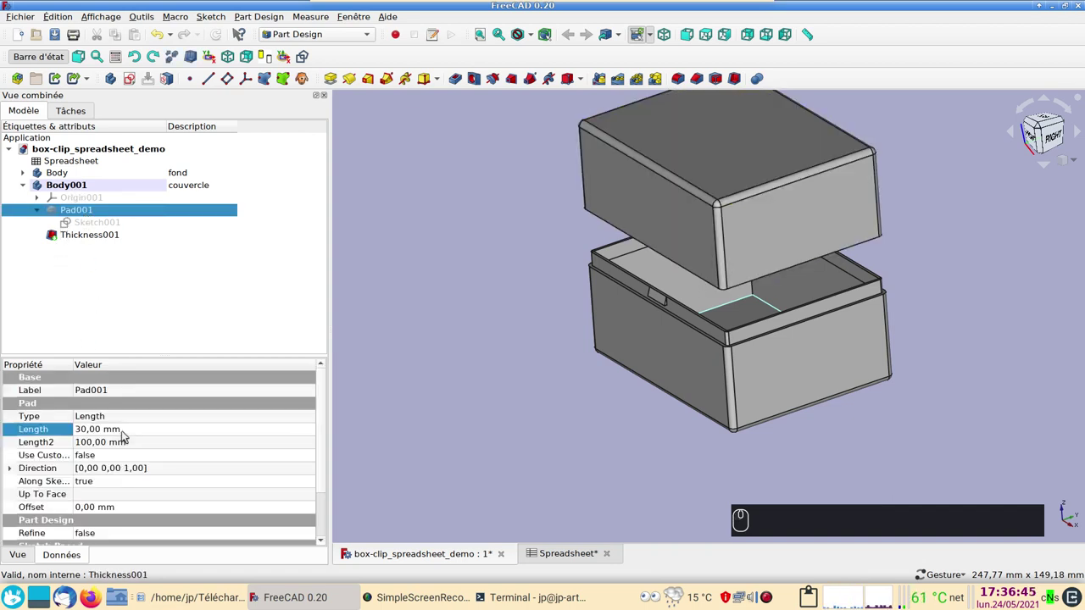
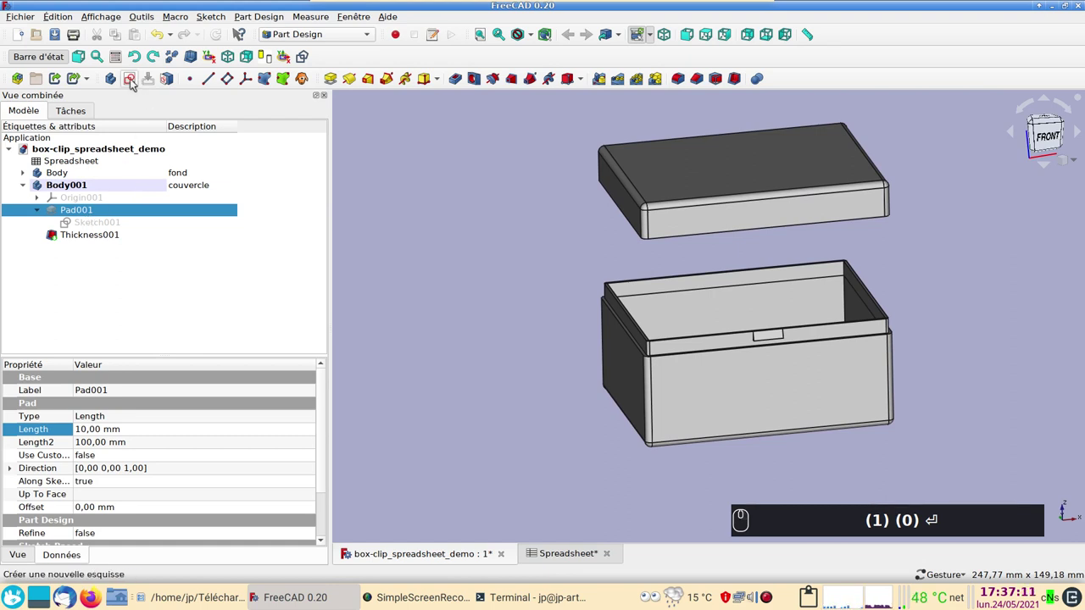
Step: Create a new lid sketch on XZ_Plane001 and enable section view
left_click(135, 83)
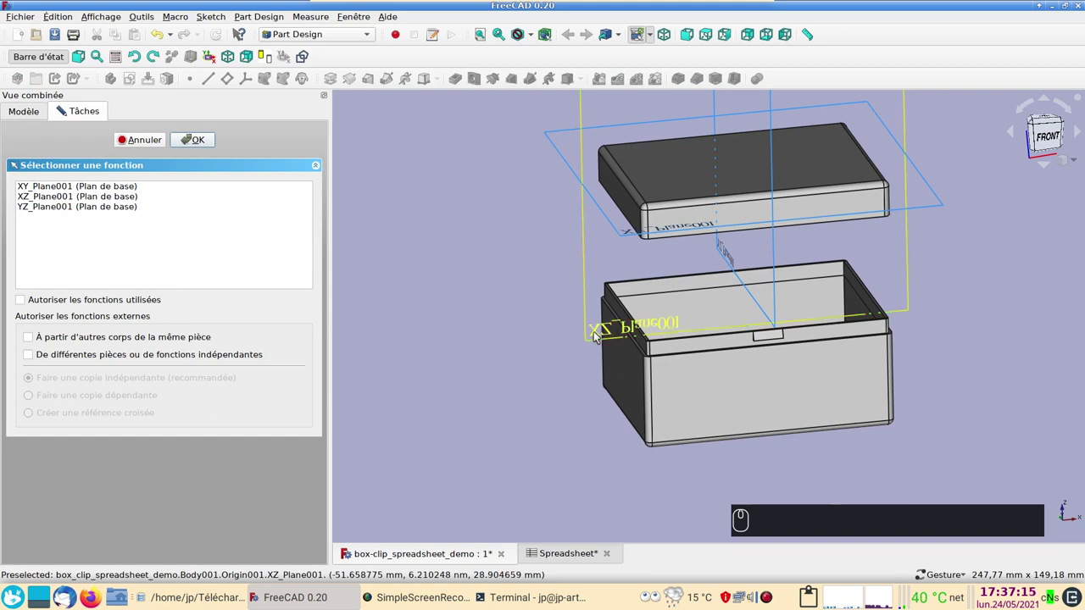
left_click(600, 337)
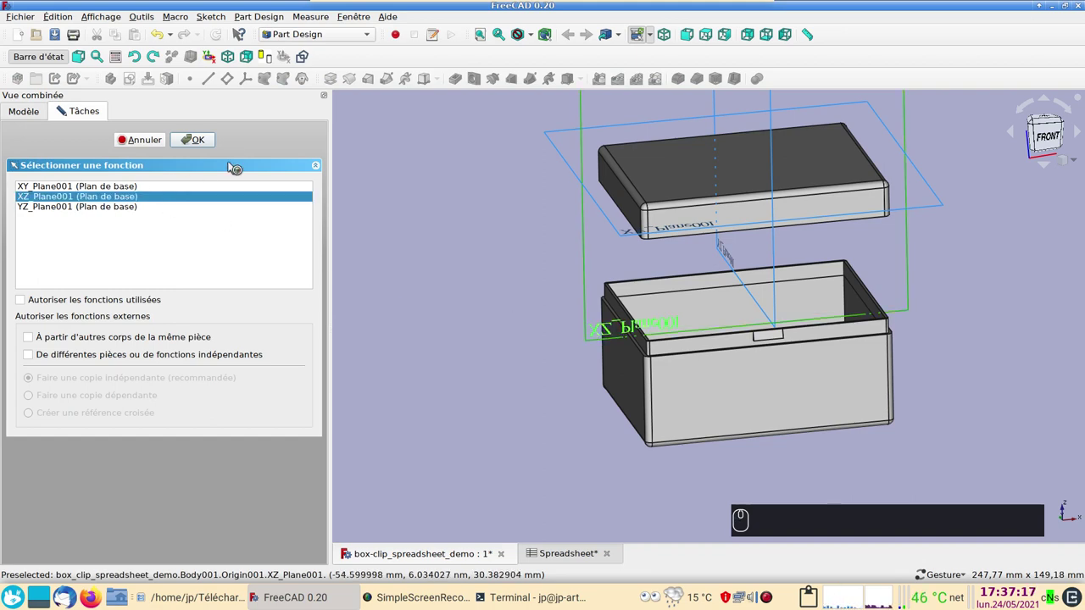
left_click(207, 143)
left_click(221, 151)
scroll("up", 3)
right_click(494, 369)
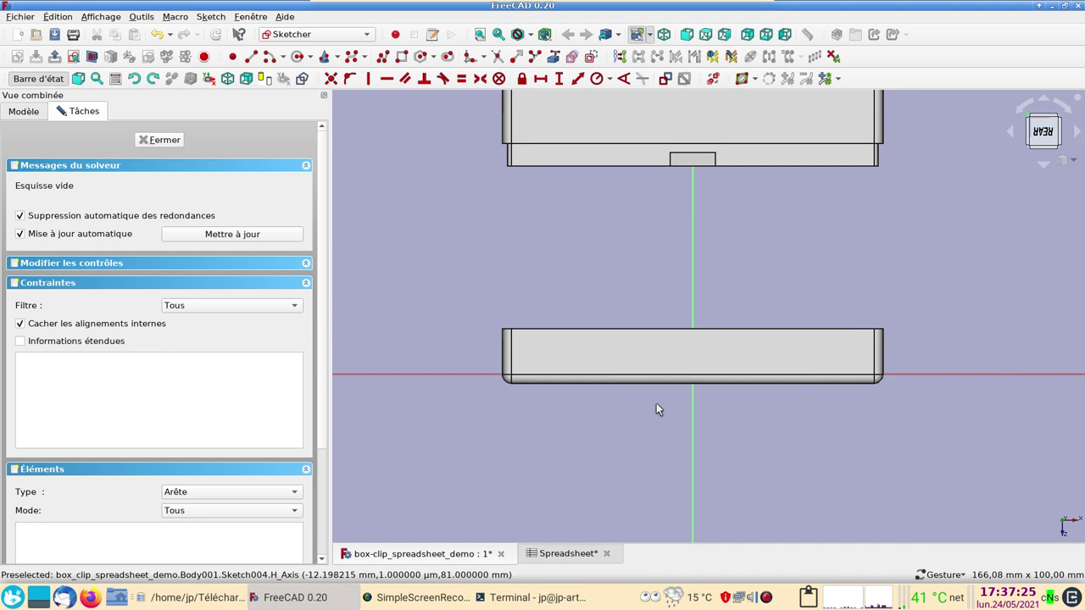
key("2")
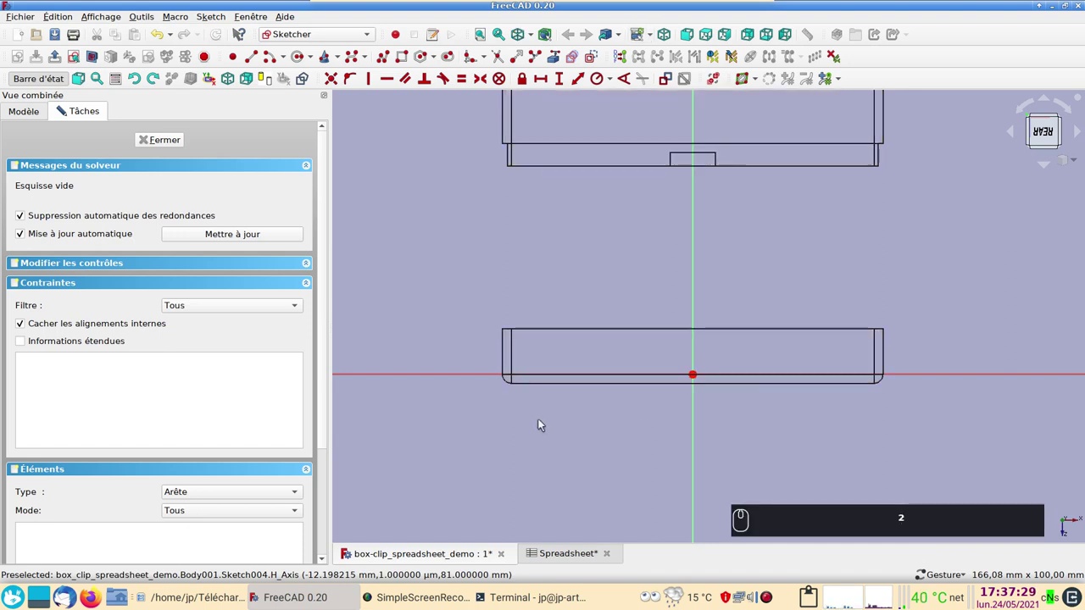
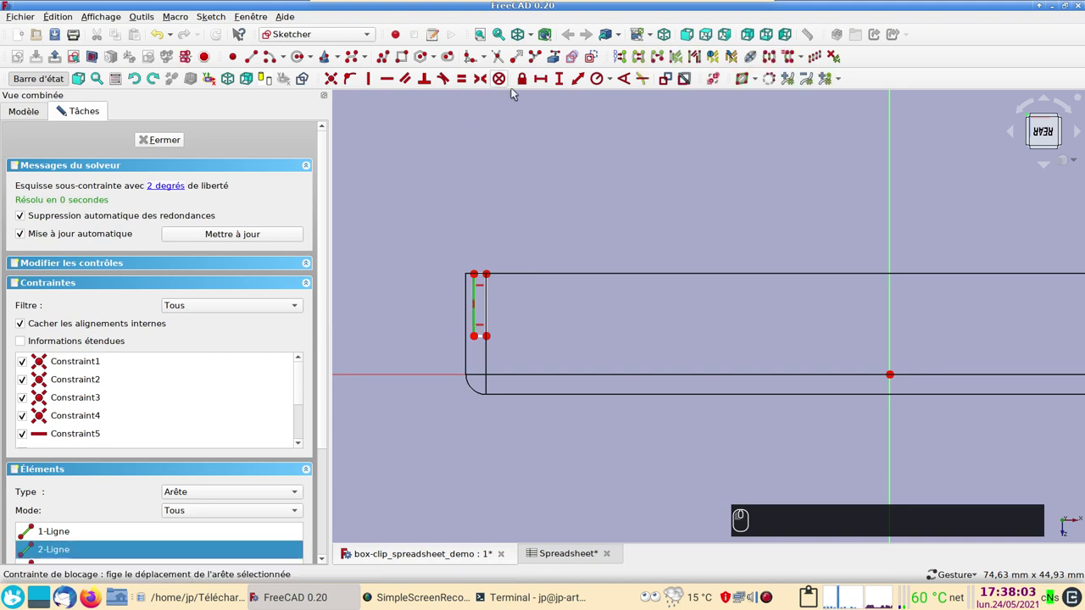
Step: Constrain the slot rectangle's height to 5 mm
left_click_drag(565, 86, 495, 174)
key("5")
key("Return")
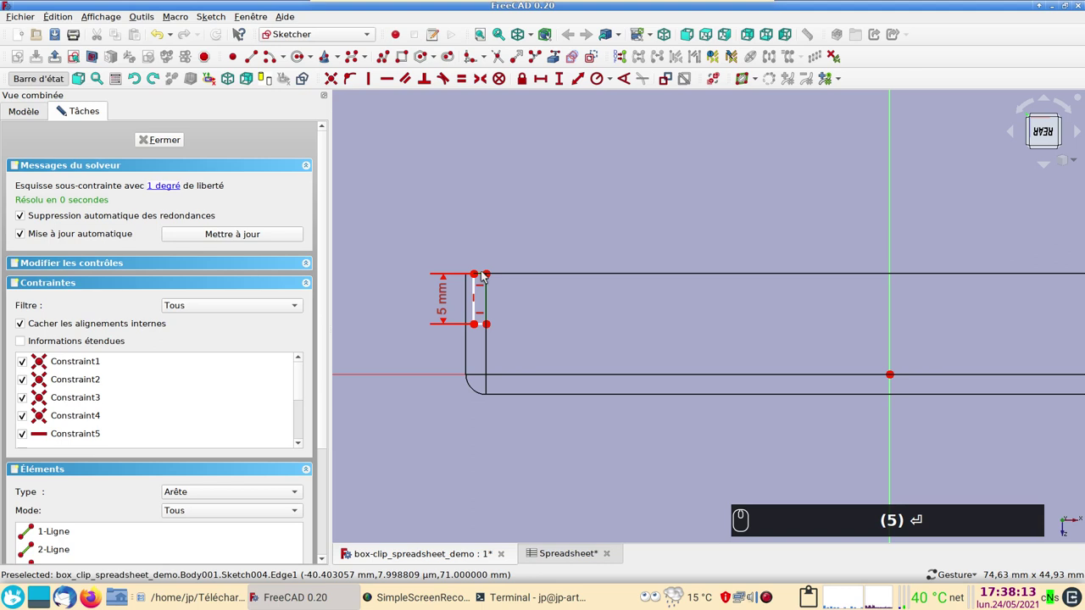
Step: Constrain the slot width with the expression Spreadsheet.xxepaisseur*0.55, giving 1.1 mm
left_click_drag(487, 279, 547, 86)
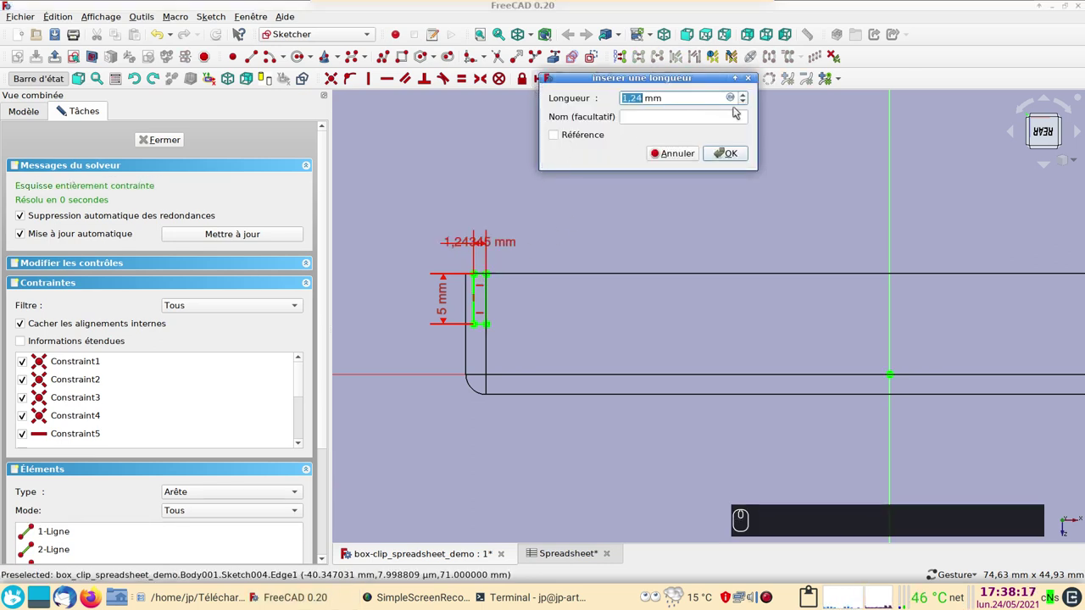
left_click(733, 100)
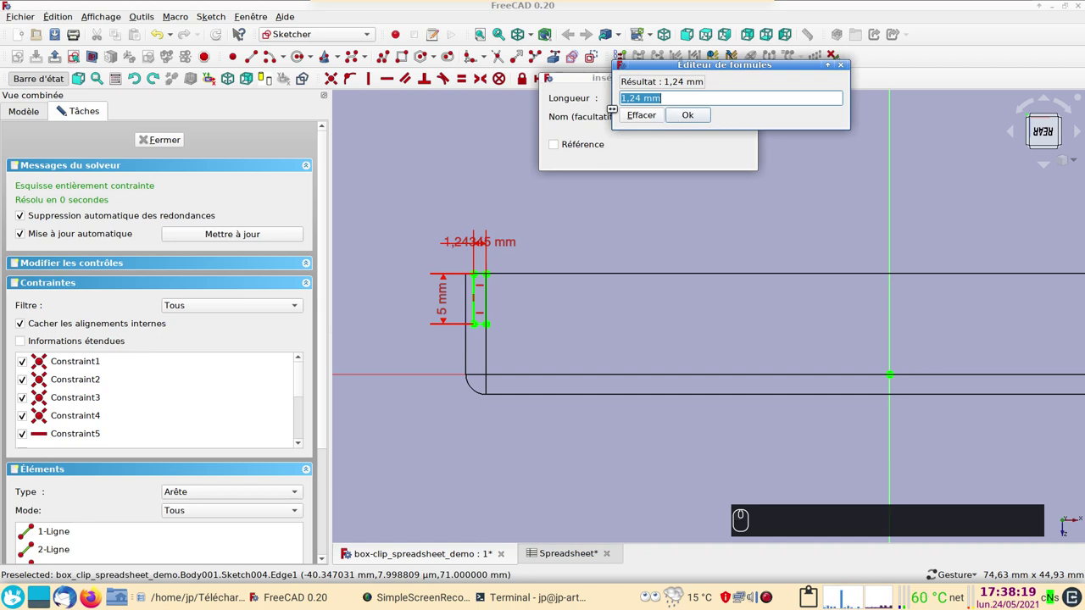
key("ctrl+v")
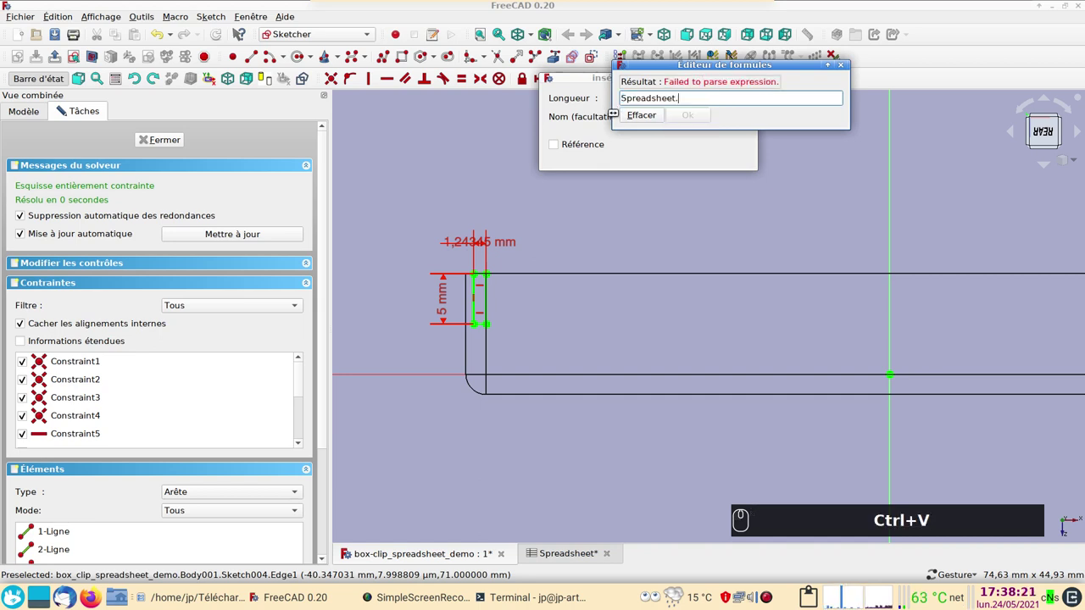
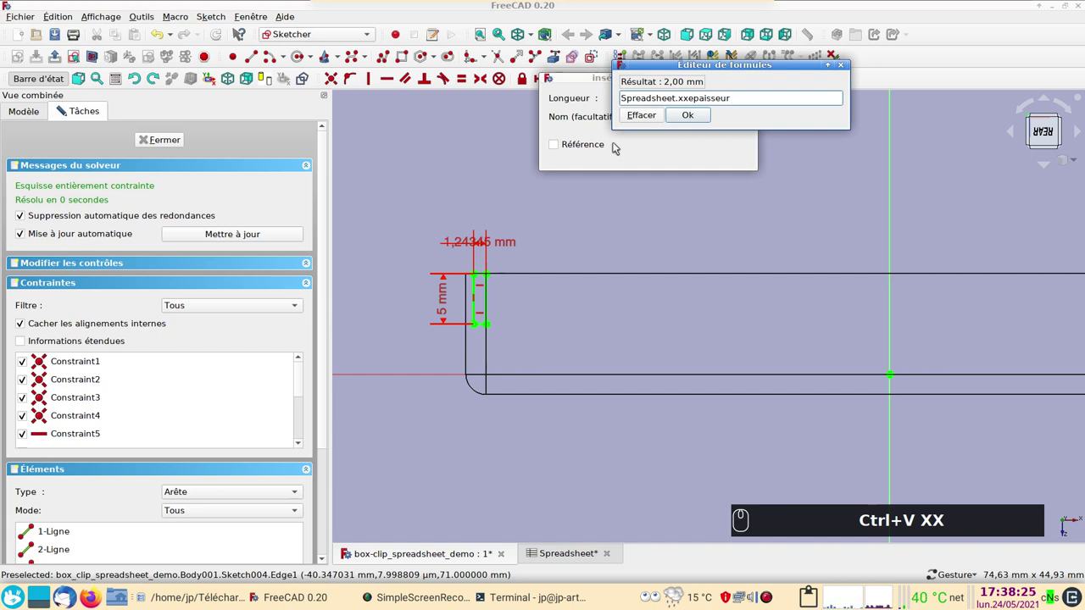
key("KP_Multiply")
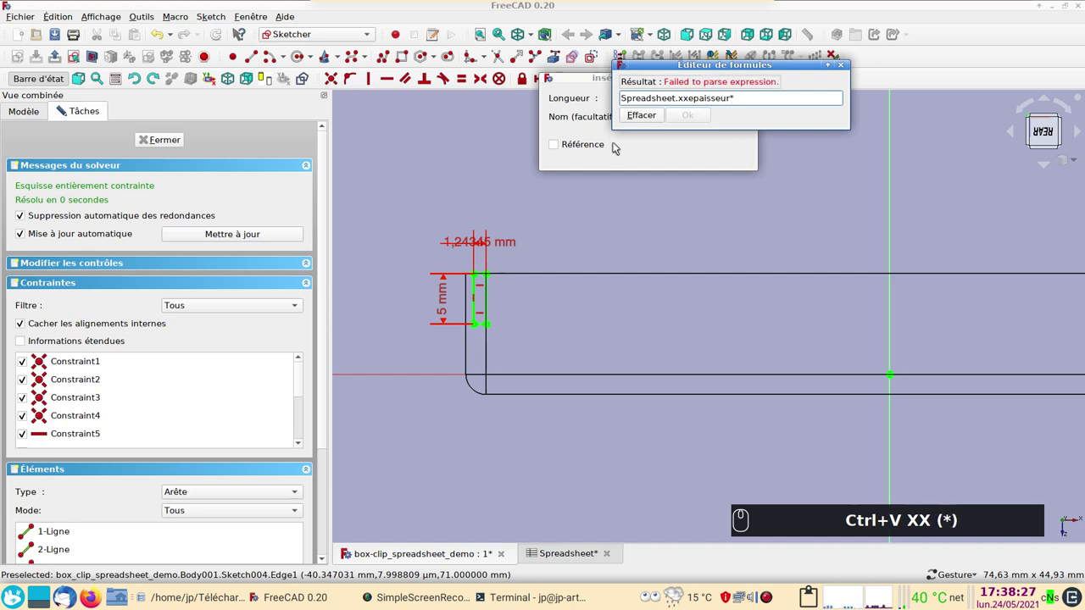
key("KP_0")
key("KP_Decimal")
key("KP_5")
key("KP_5")
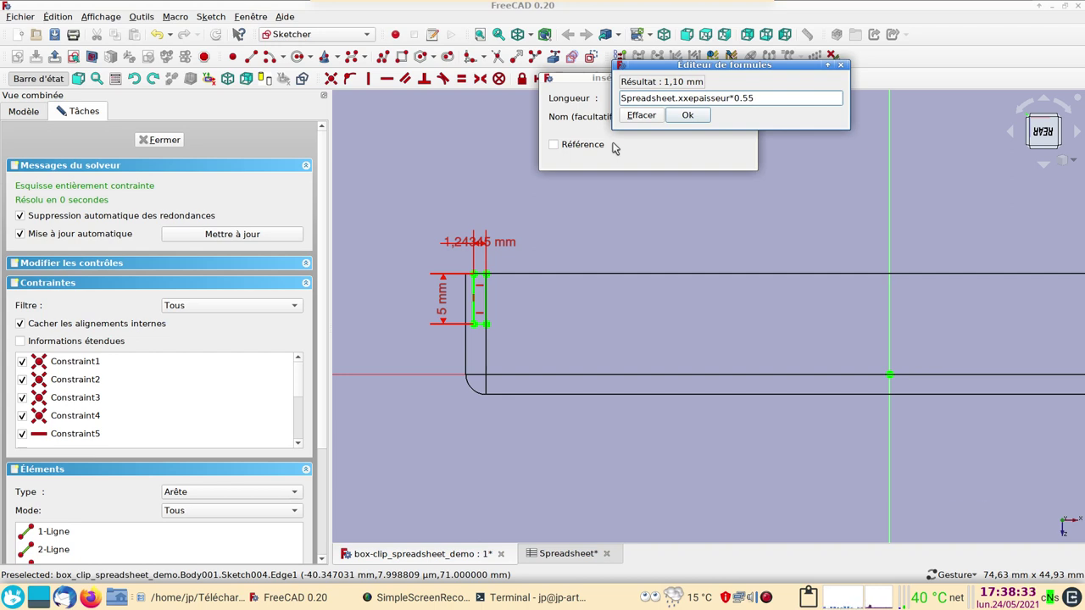
key("Return")
key("Return")
scroll("up", 3)
left_click_drag(392, 211, 465, 211)
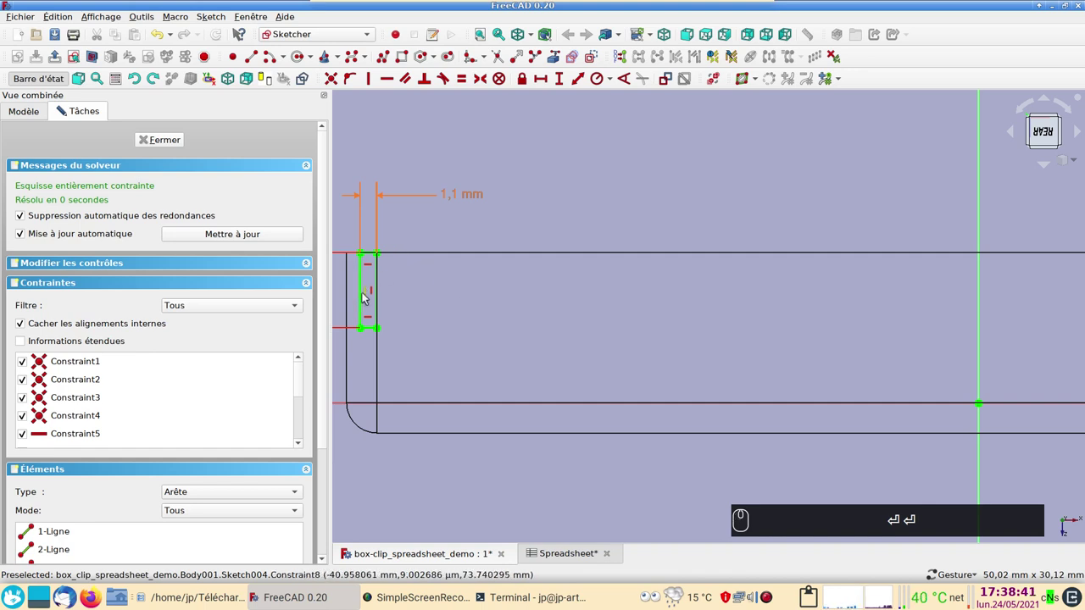
scroll("down", 3)
Step: Close Sketch004 and hide the bottom box Body, leaving the lid with its base sketch shown
left_click(184, 143)
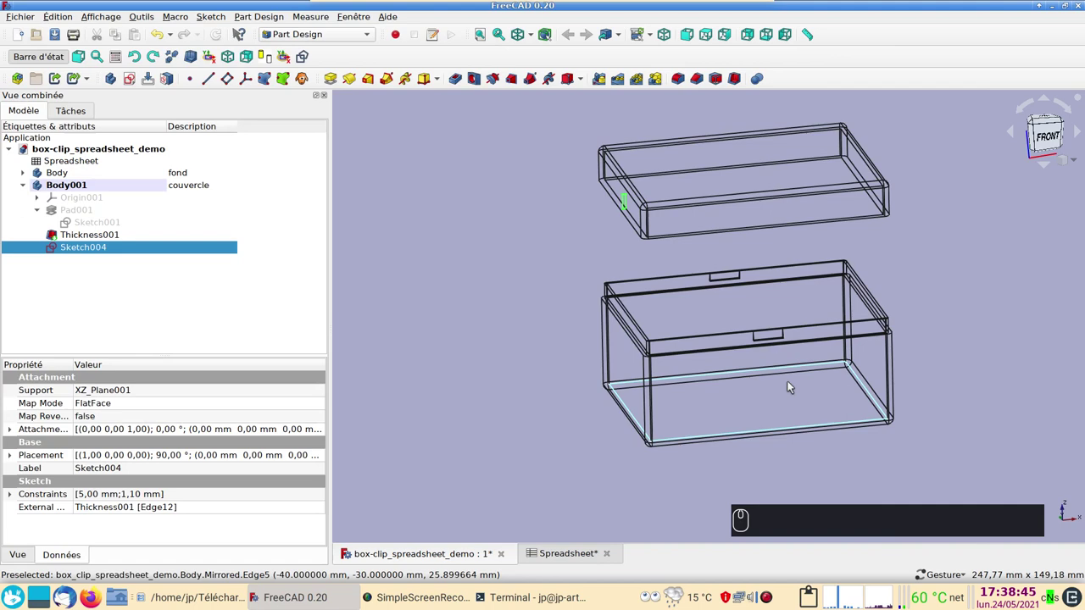
left_click_drag(823, 429, 381, 237)
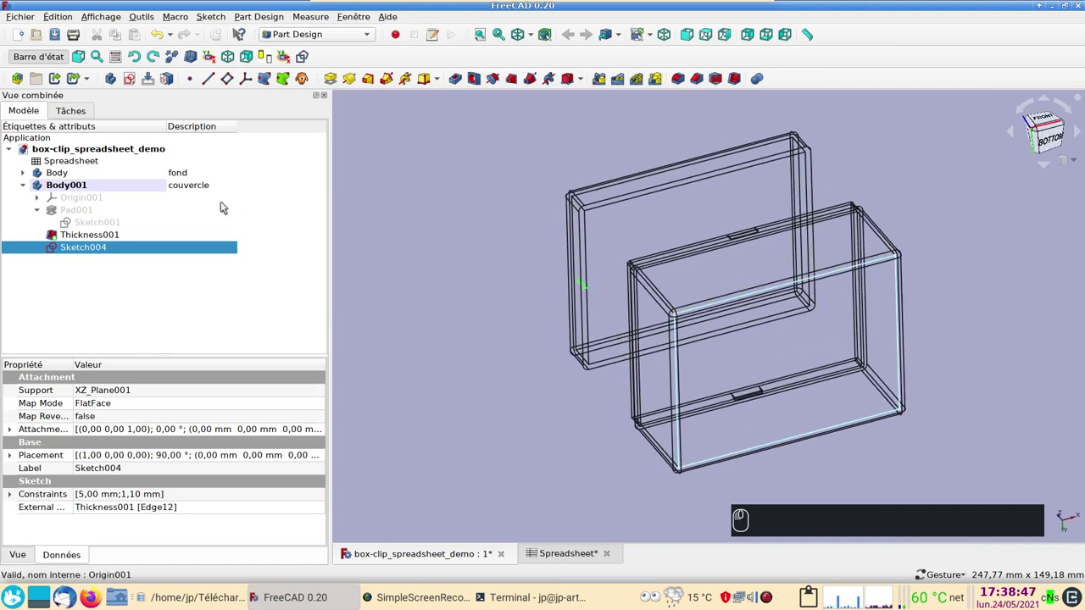
left_click(106, 175)
key("space")
key("space")
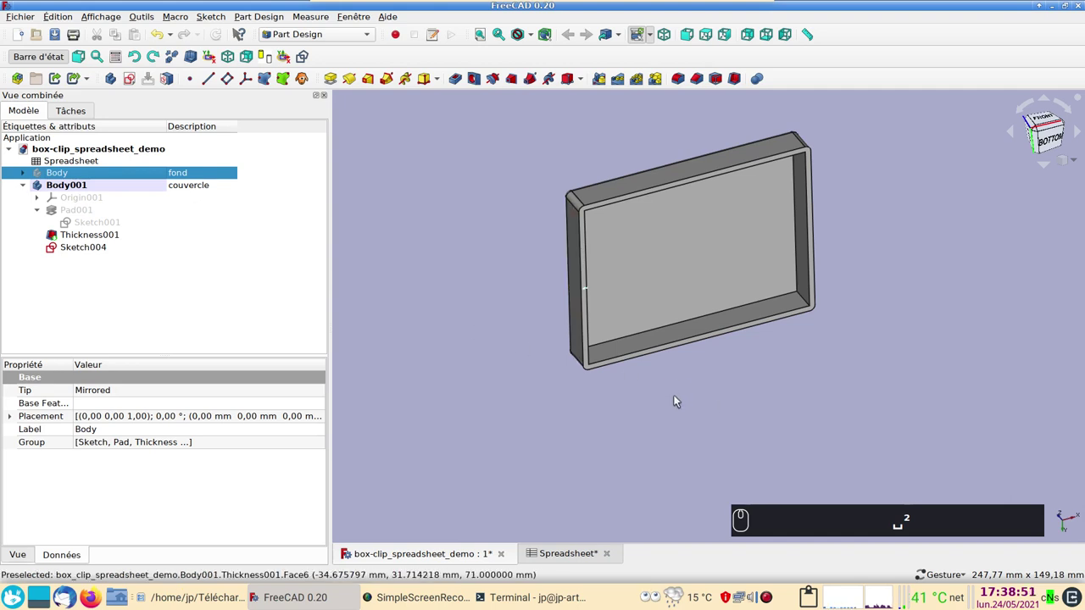
scroll("up", 3)
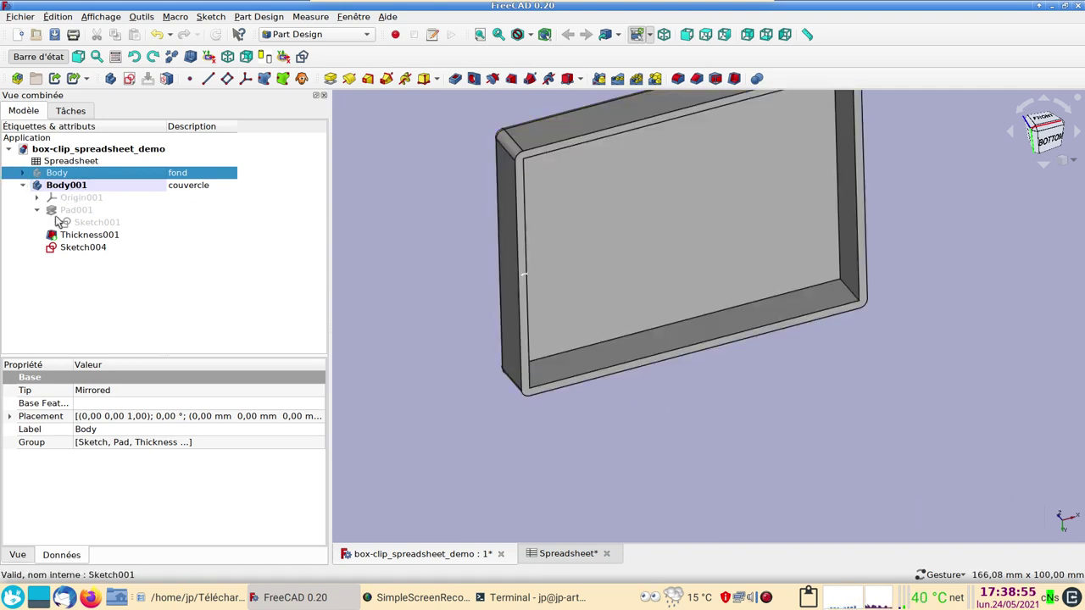
left_click(73, 225)
key("space")
Step: Select Sketch004 as profile and Sketch001 as path for a sweep
left_click_drag(686, 463, 576, 410)
left_click(82, 247)
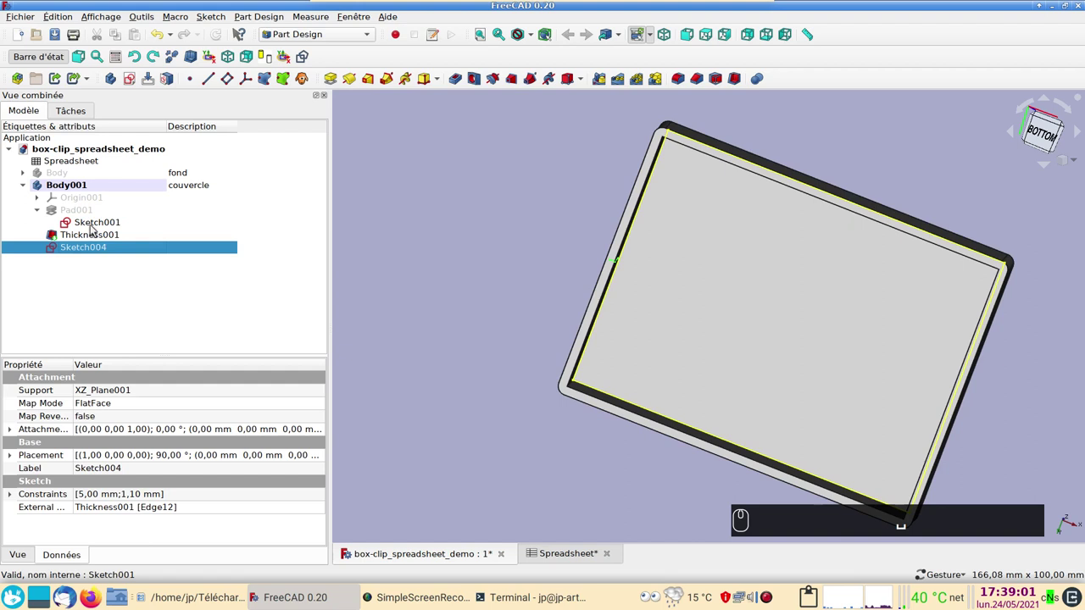
left_click(98, 229)
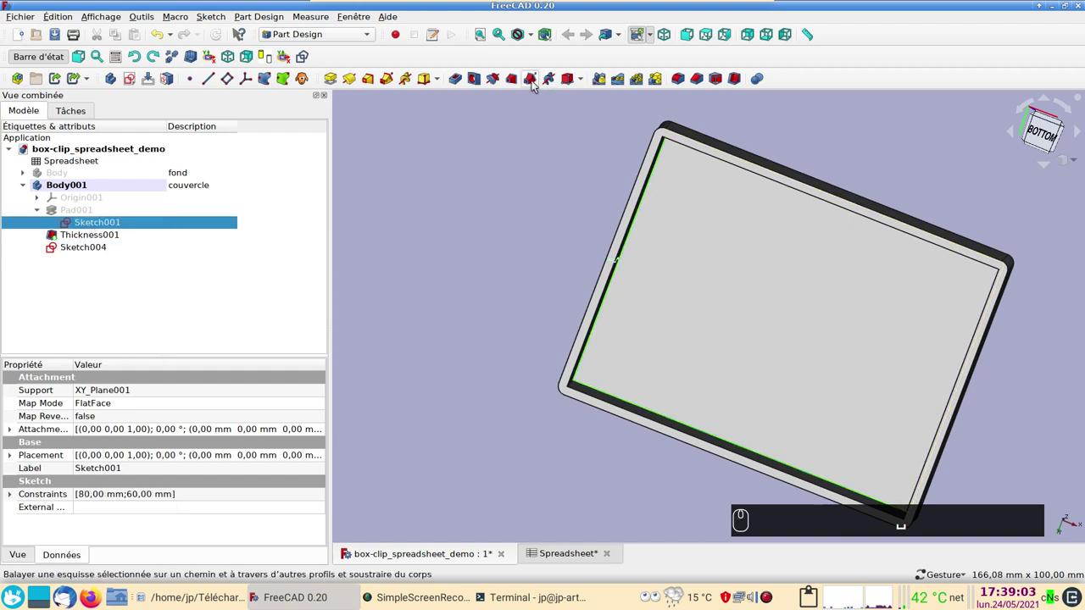
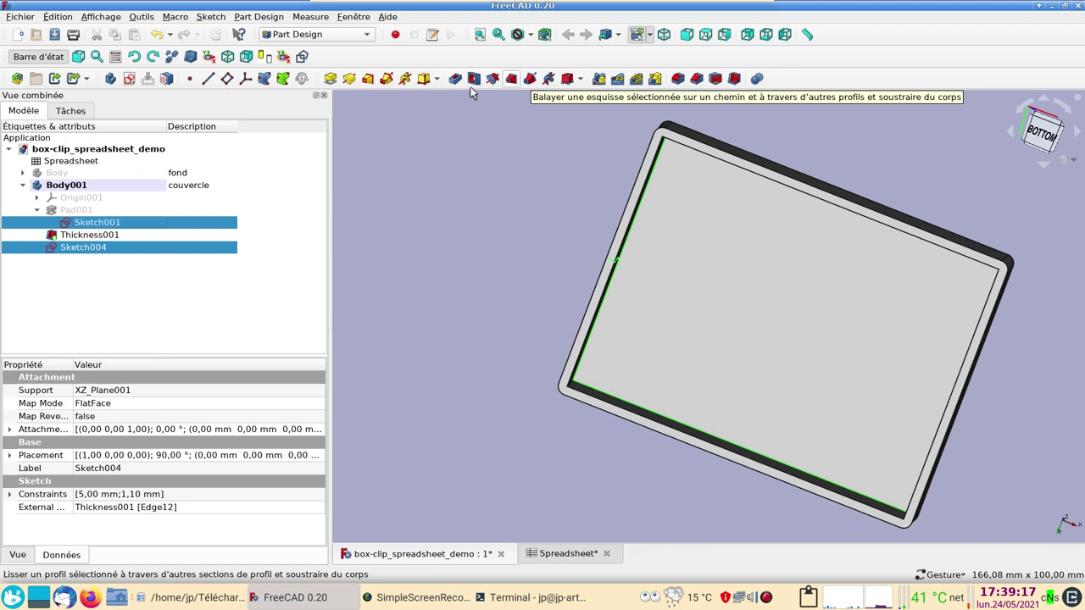
Step: Cut a Subtractive Pipe of Sketch004 along Sketch001 with Round corner transition
left_click(539, 84)
scroll("up", 3)
left_click(520, 487)
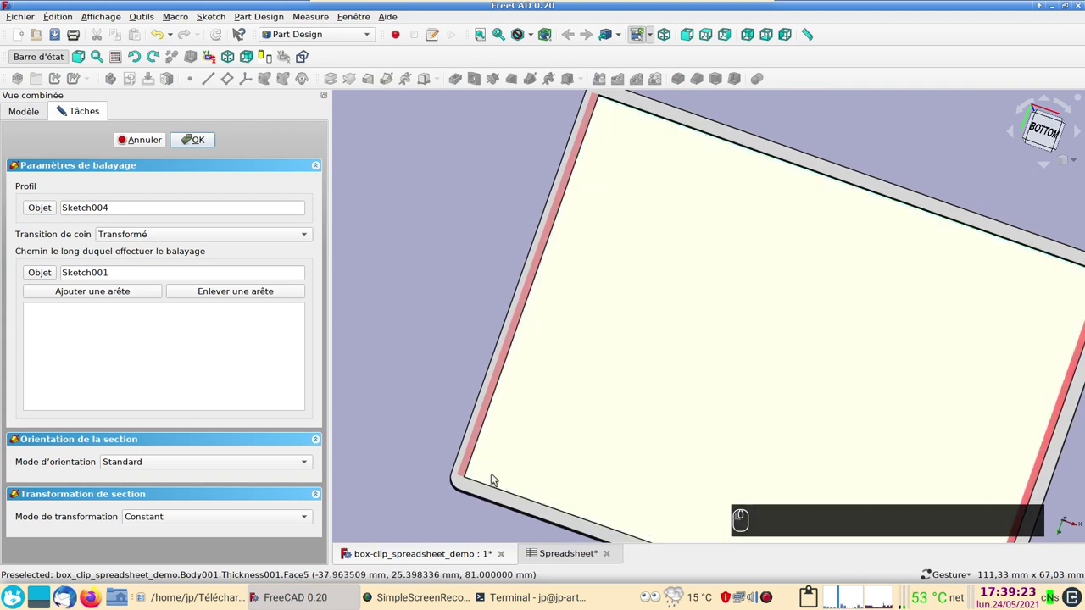
left_click(269, 235)
left_click(236, 262)
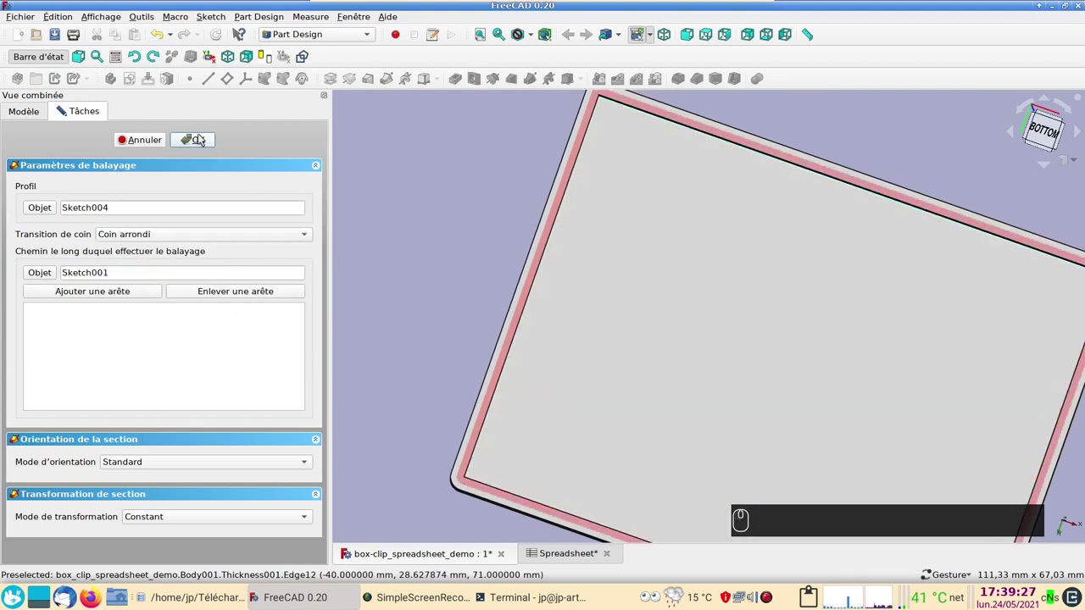
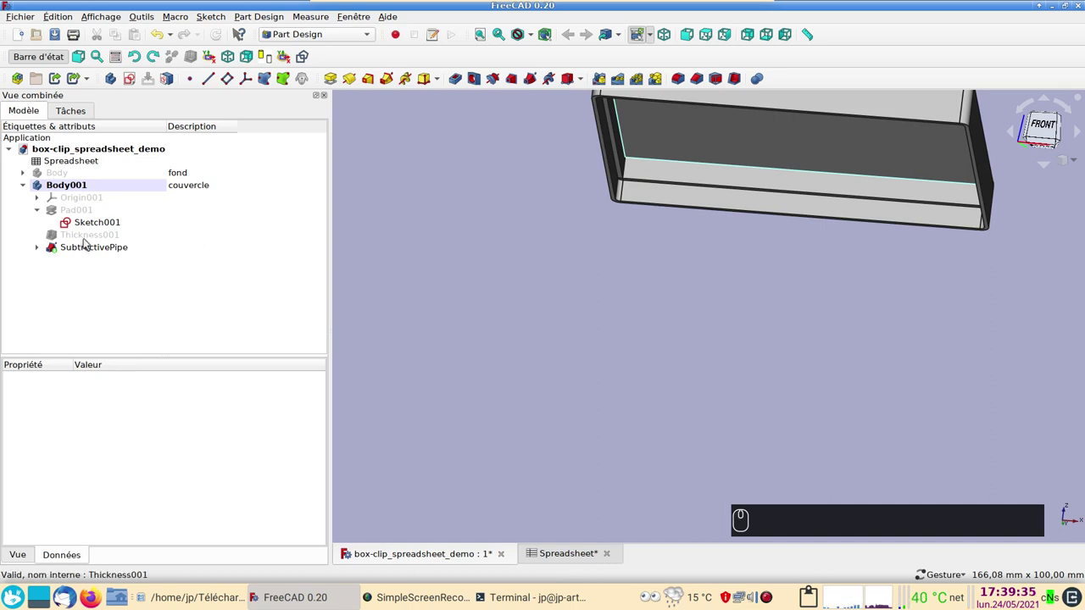
Step: Show the bottom box Body again next to the lid
left_click(88, 179)
key("space")
left_click(428, 260)
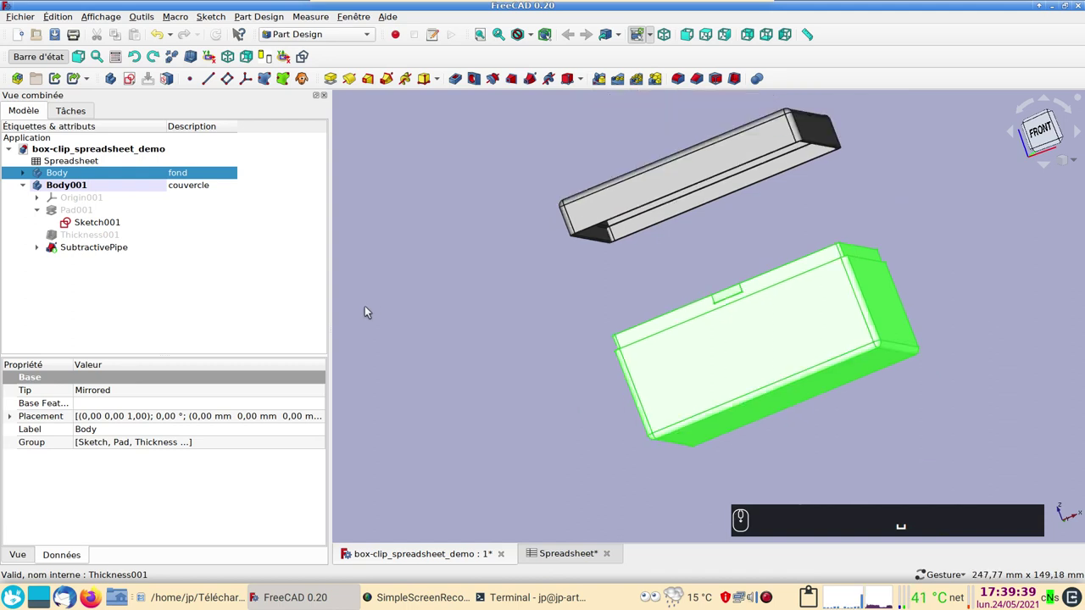
left_click(451, 289)
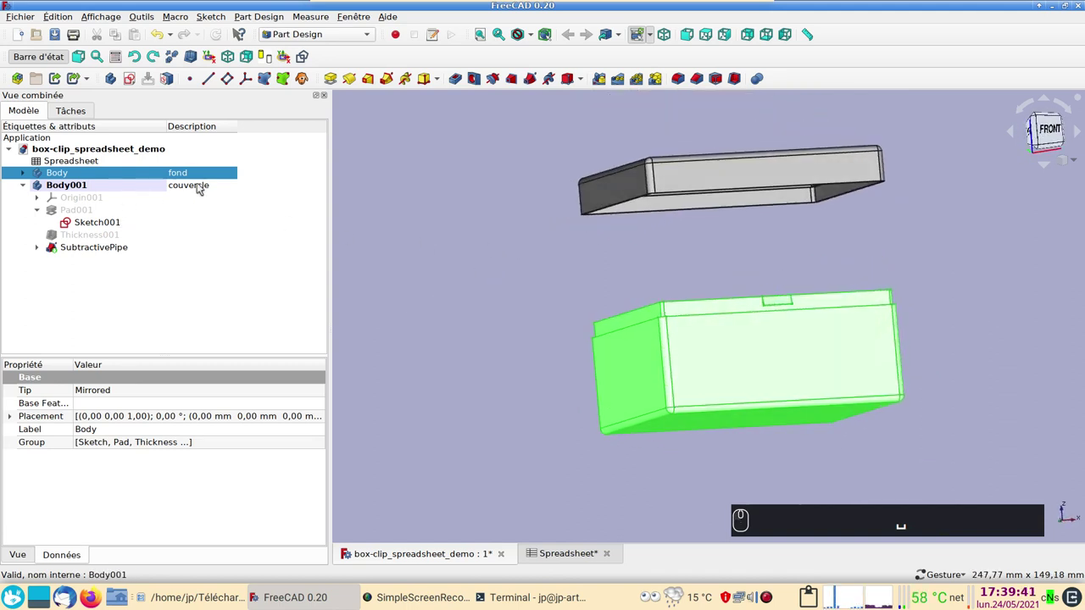
Step: Set Body001's placement Z to Spreadsheet.xxhaut + 10 mm so the lid rests on the box
left_click(175, 188)
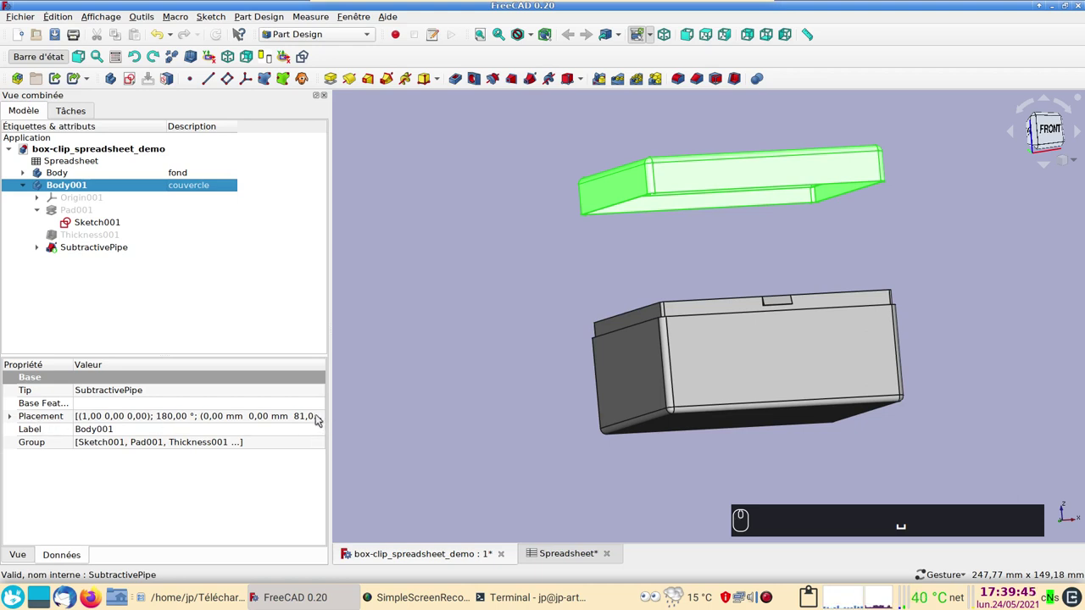
left_click(323, 422)
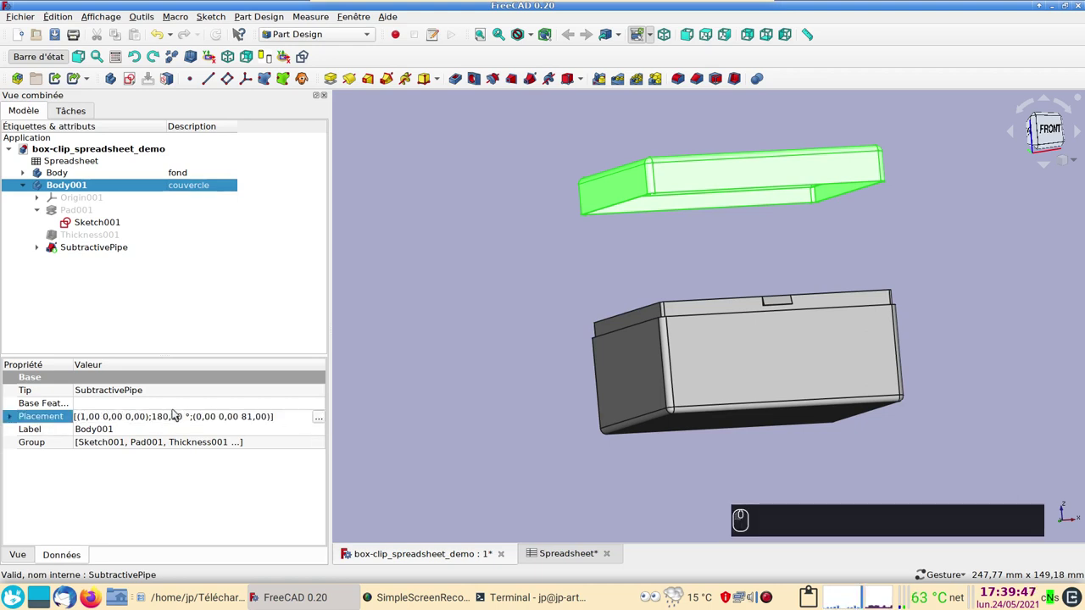
left_click(322, 422)
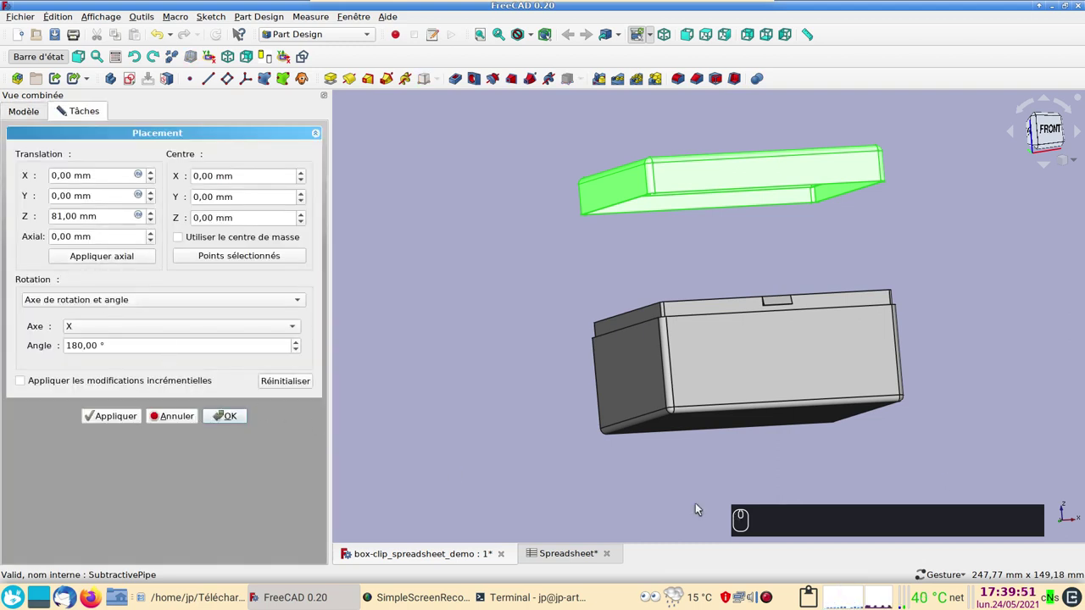
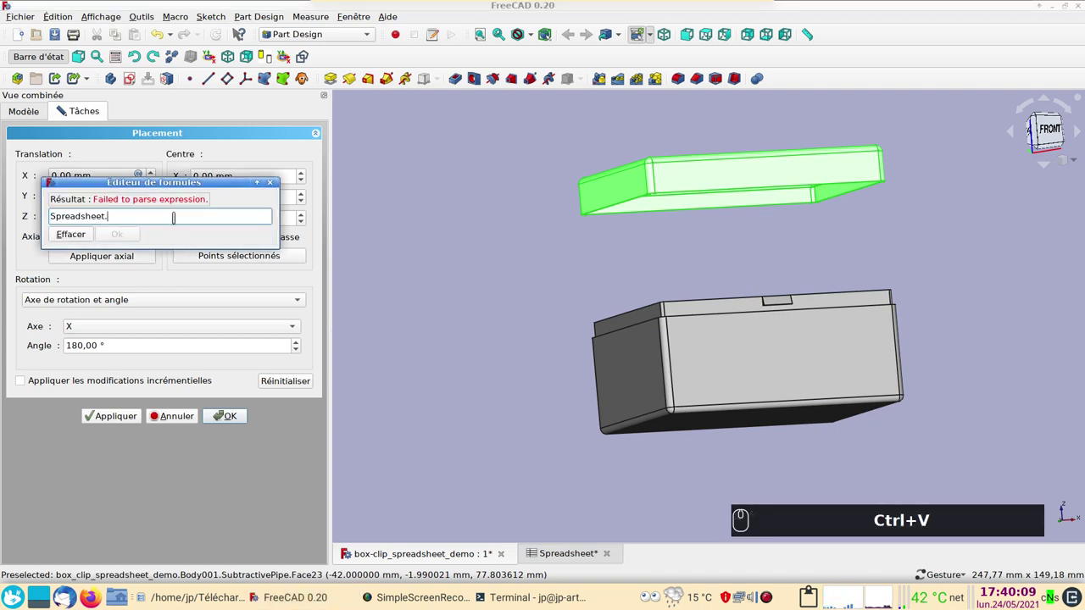
key("x")
type("xx")
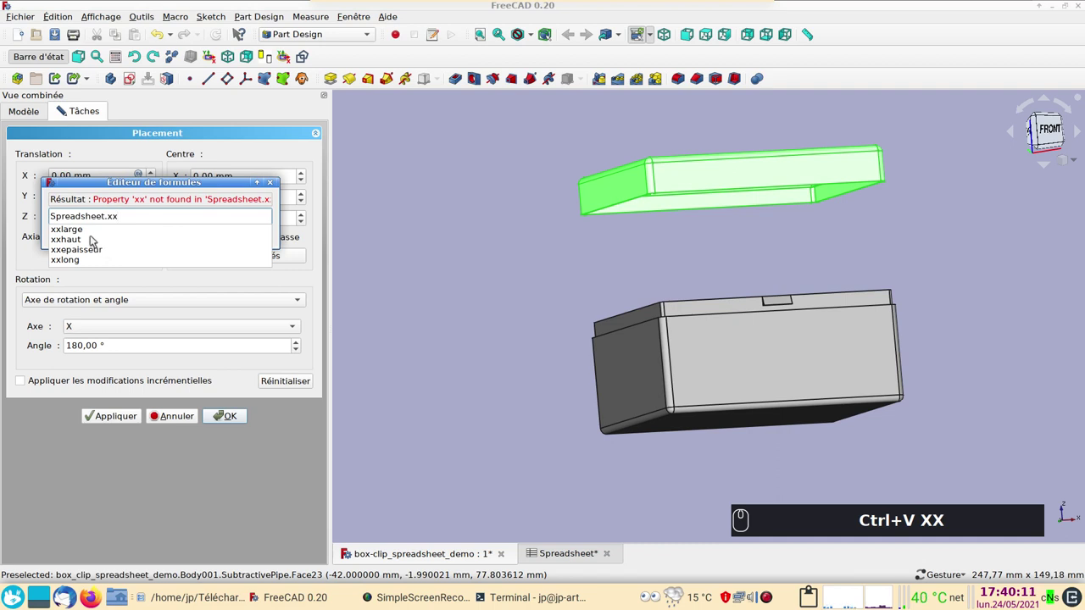
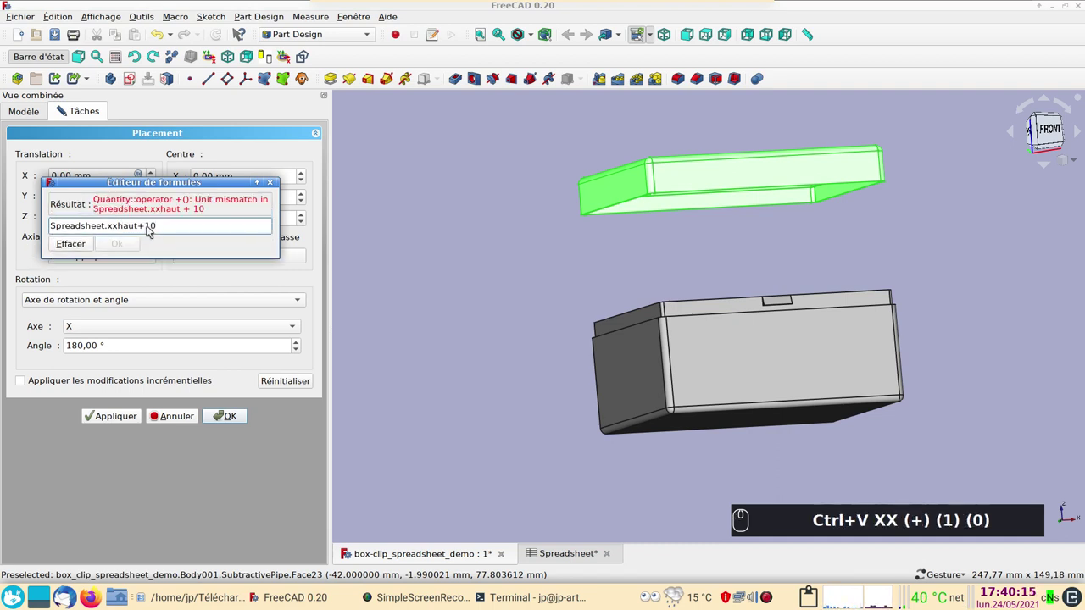
type("mm")
key("Return")
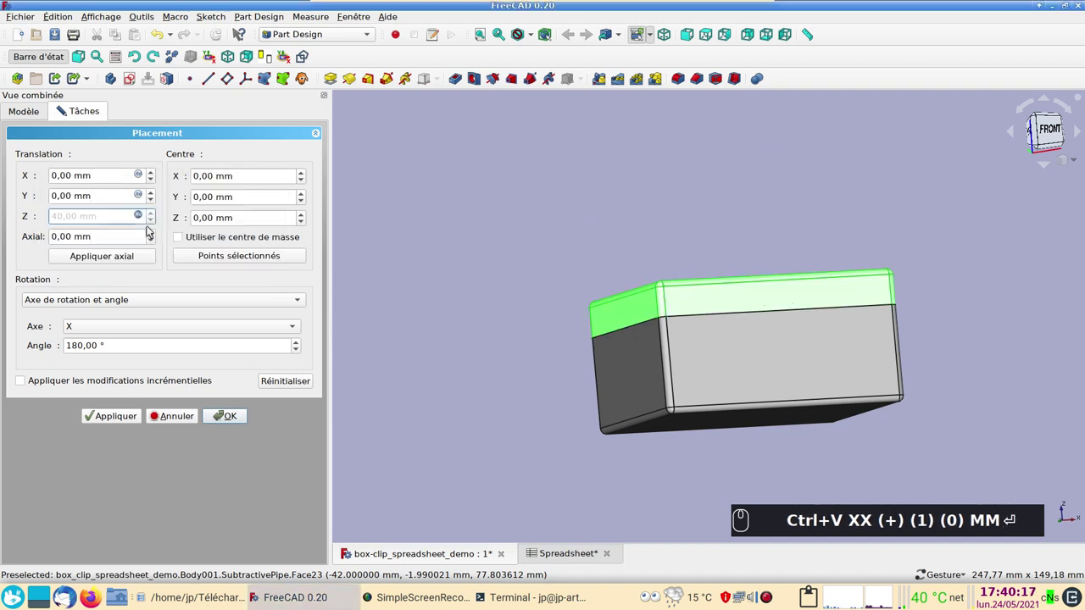
left_click_drag(231, 418, 763, 481)
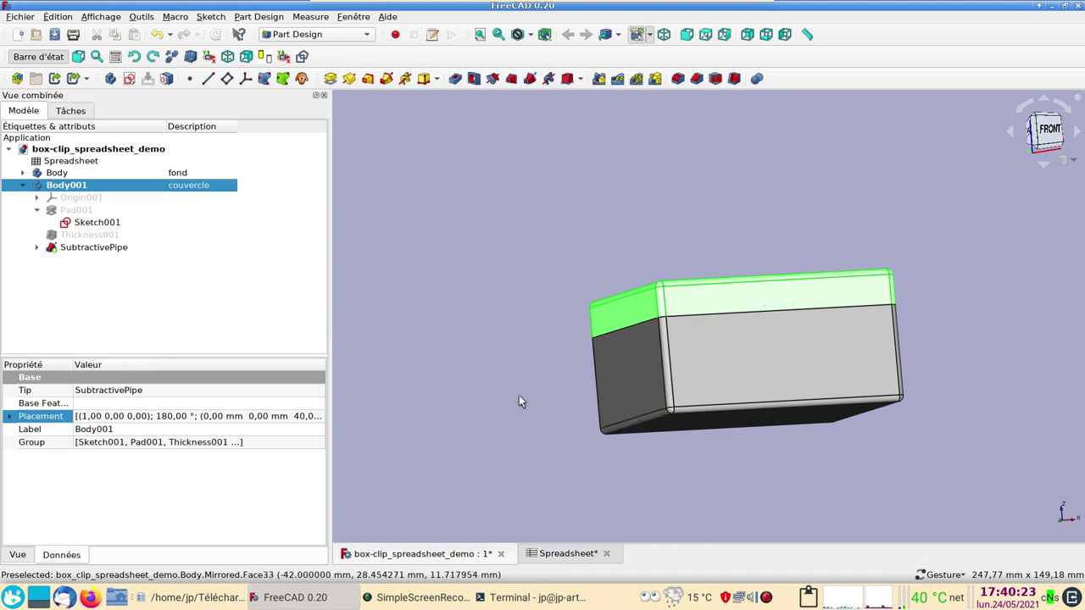
Step: Inspect the lid-to-box fit in front view with wireframe display
key("1")
scroll("up", 3)
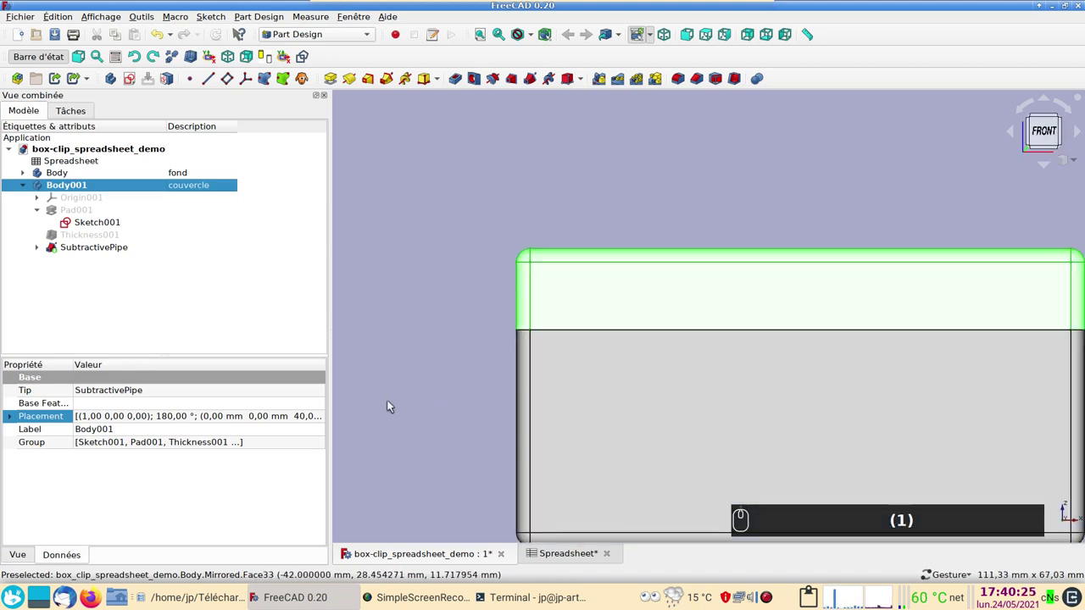
key("2")
scroll("up", 3)
left_click_drag(452, 411, 740, 443)
scroll("up", 3)
right_click(685, 410)
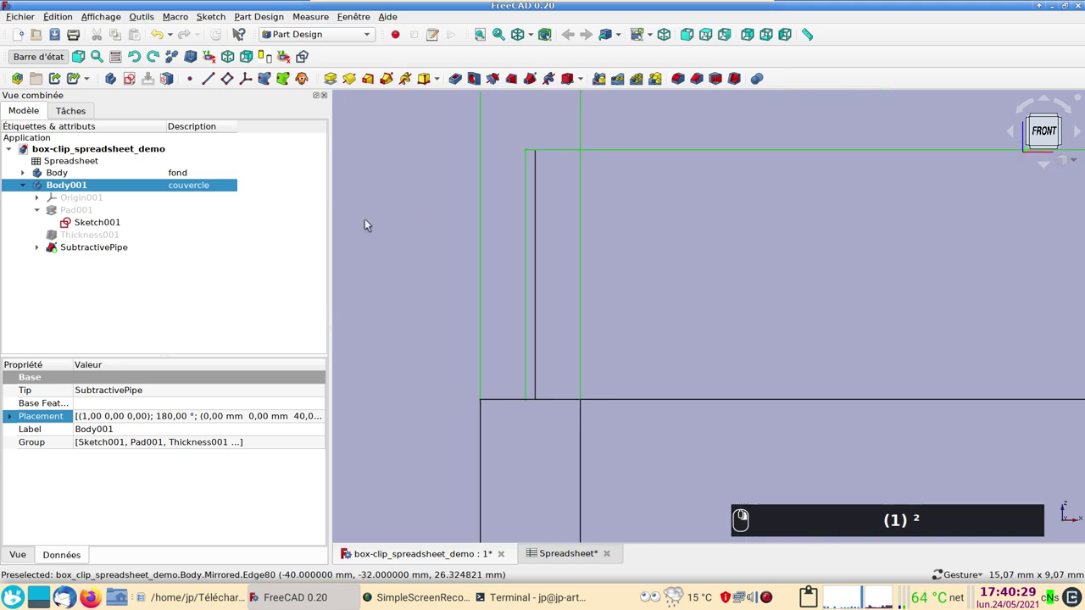
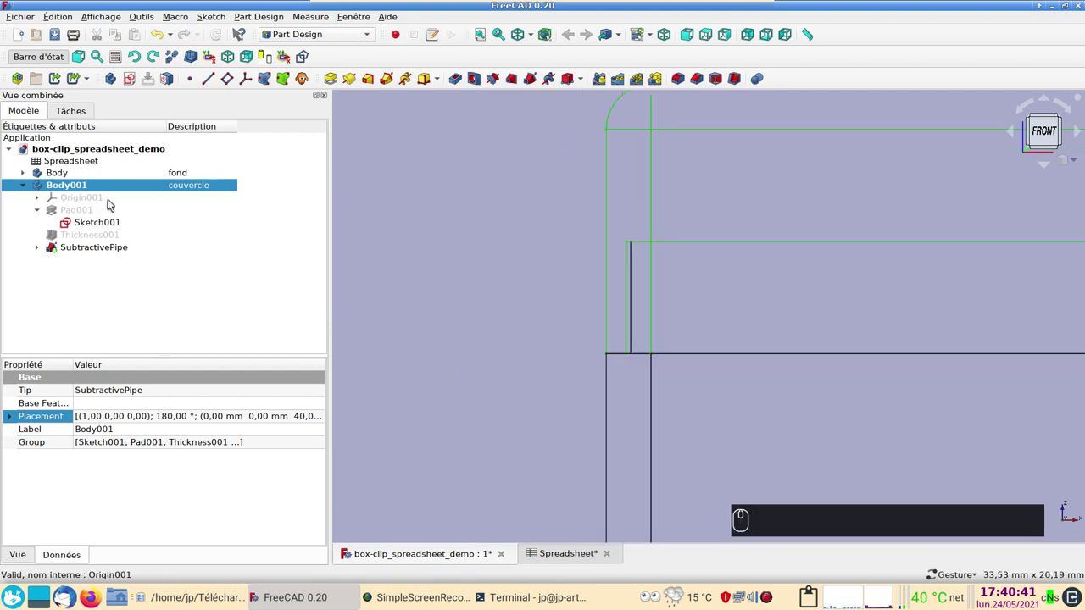
left_click_drag(86, 181, 467, 341)
key("space")
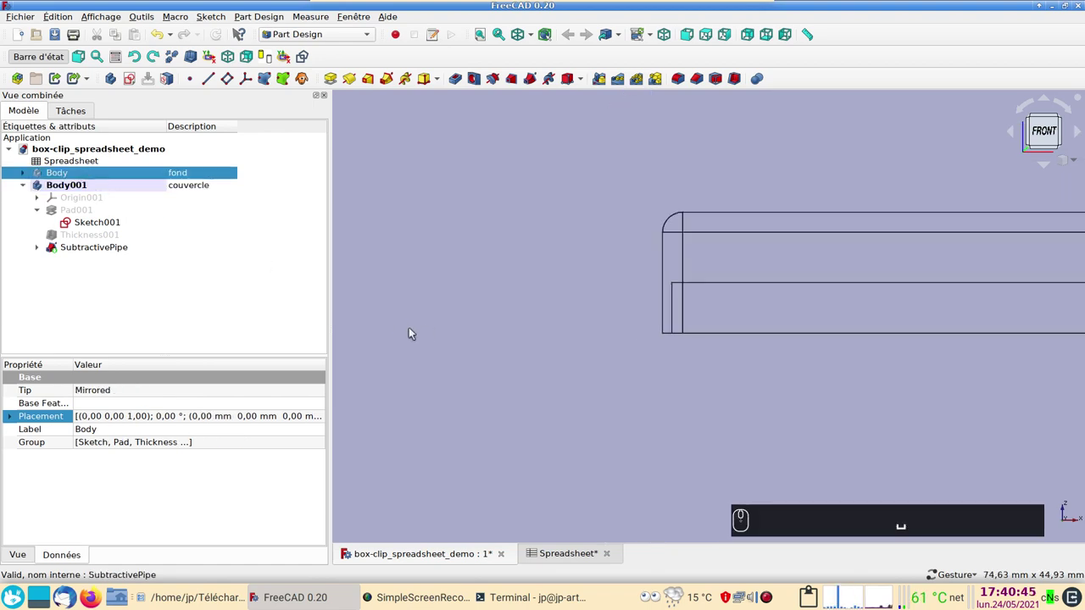
Step: Select the lid face and create a new empty sketch on it
left_click(469, 363)
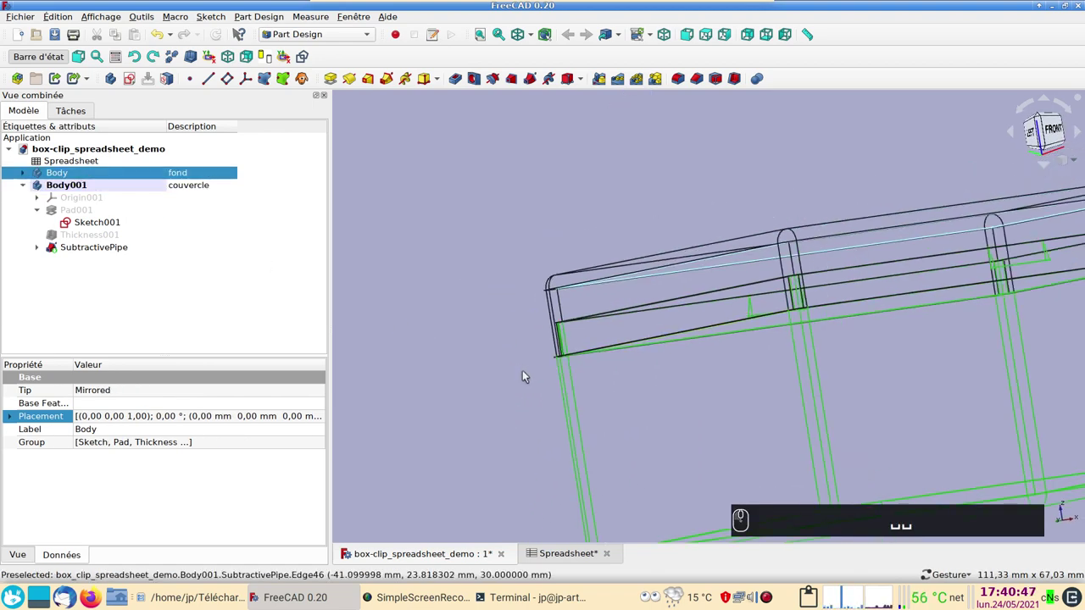
type("(1)")
scroll("up", 3)
middle_click(465, 406)
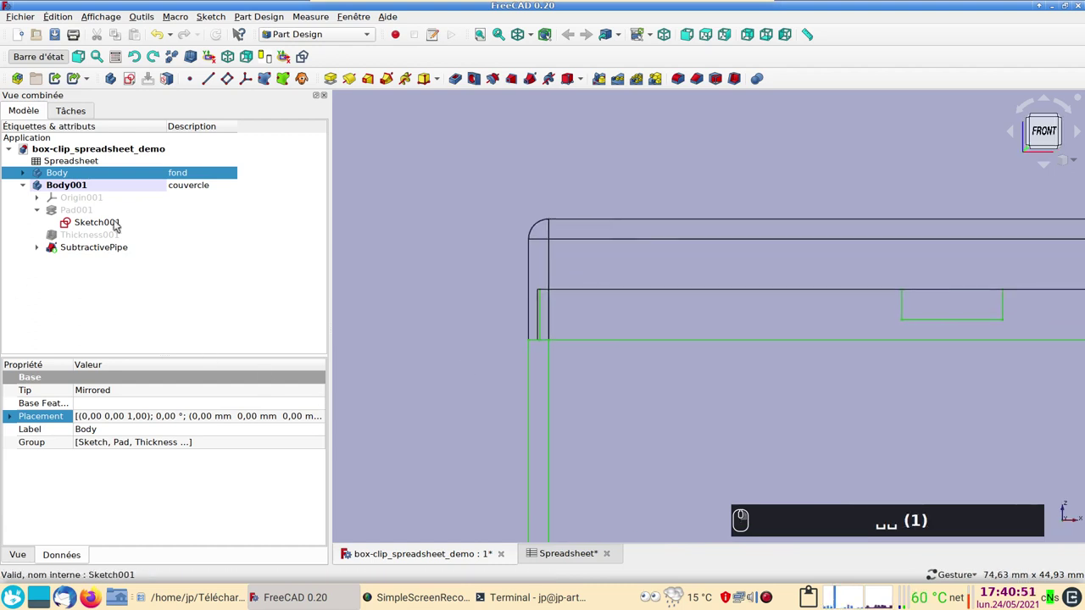
left_click(123, 189)
type("²")
middle_click(366, 310)
scroll("down", 3)
scroll("up", 3)
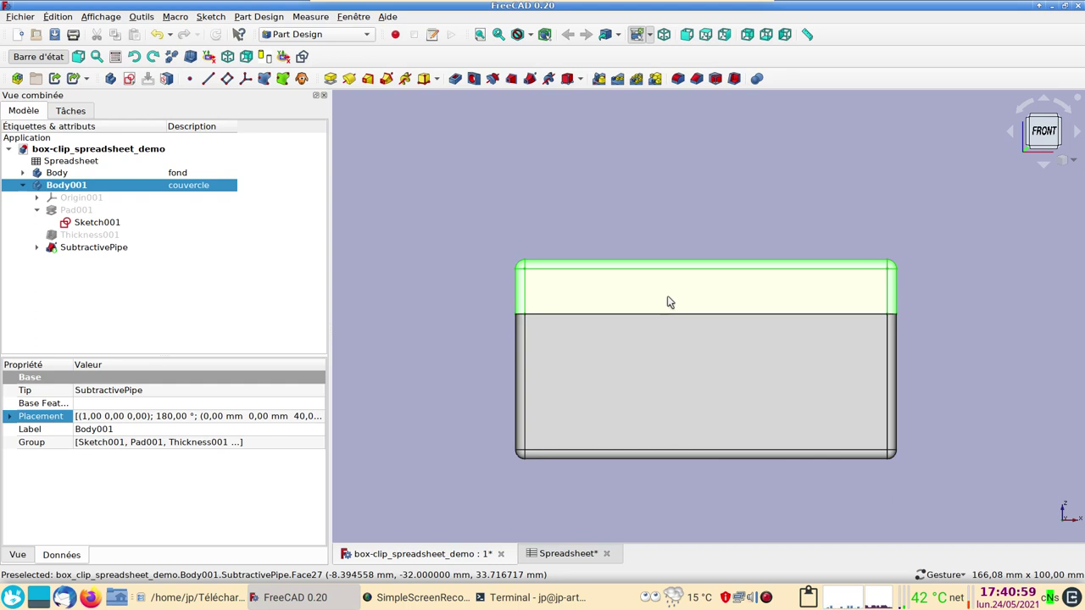
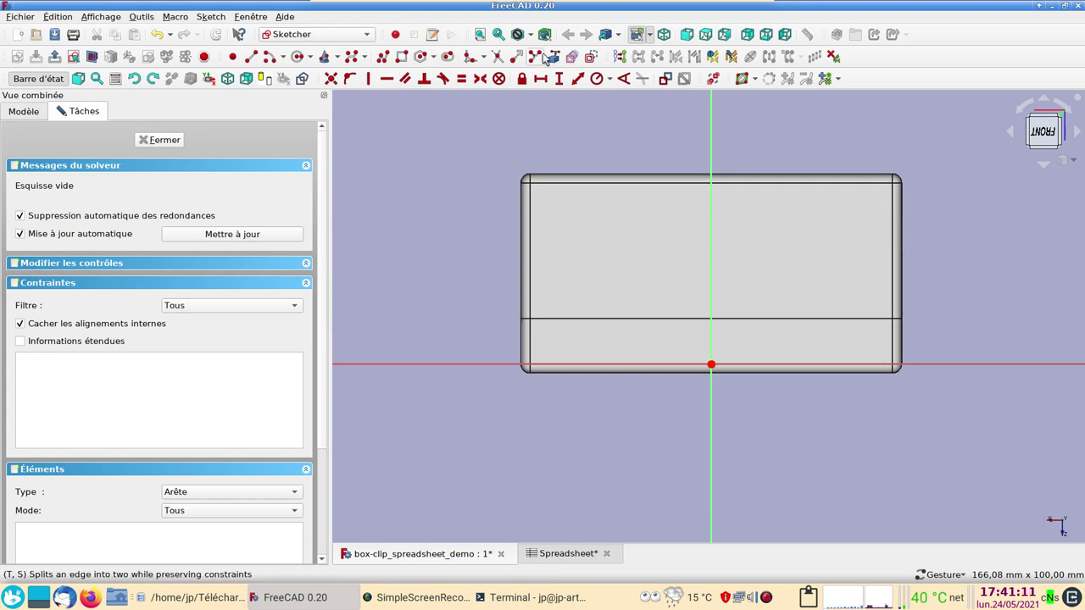
Step: Draw a rectangle and fix its corner onto the lid's edge line
left_click(540, 41)
left_click(536, 80)
scroll("up", 3)
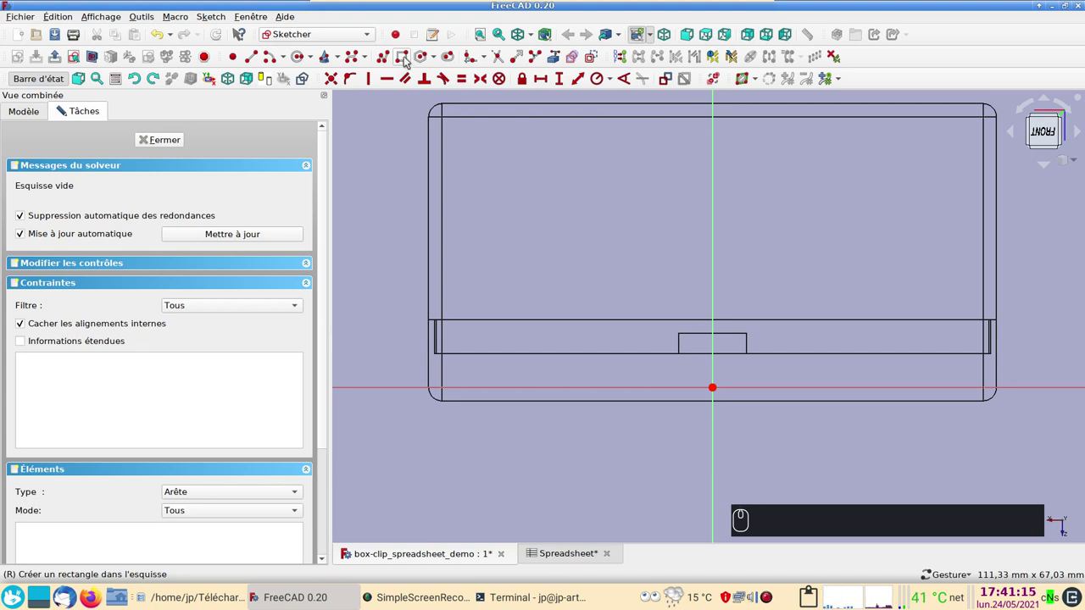
left_click(412, 60)
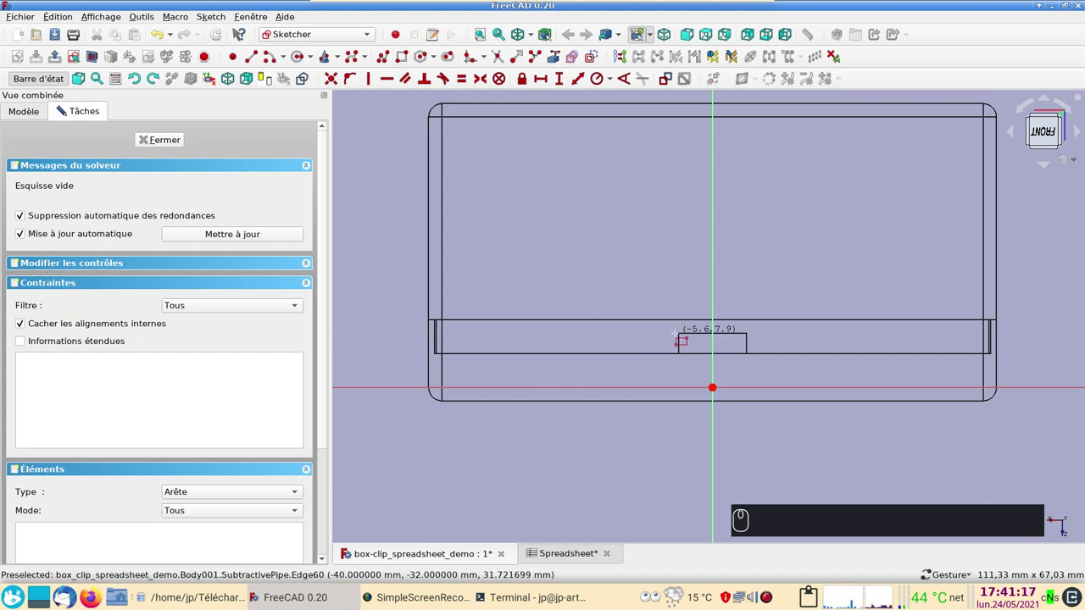
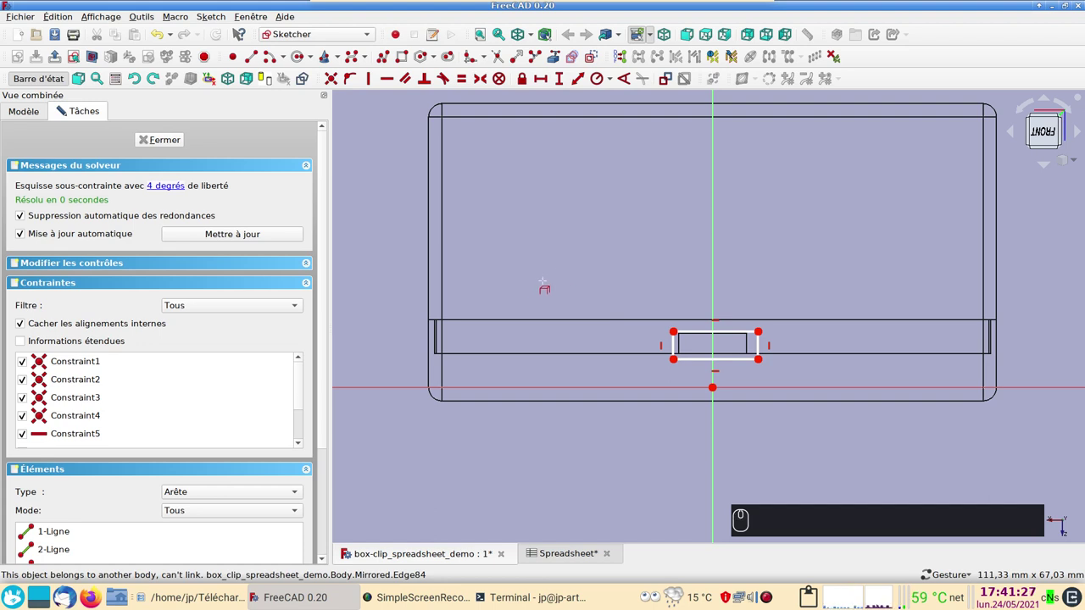
scroll("up", 3)
scroll("down", 3)
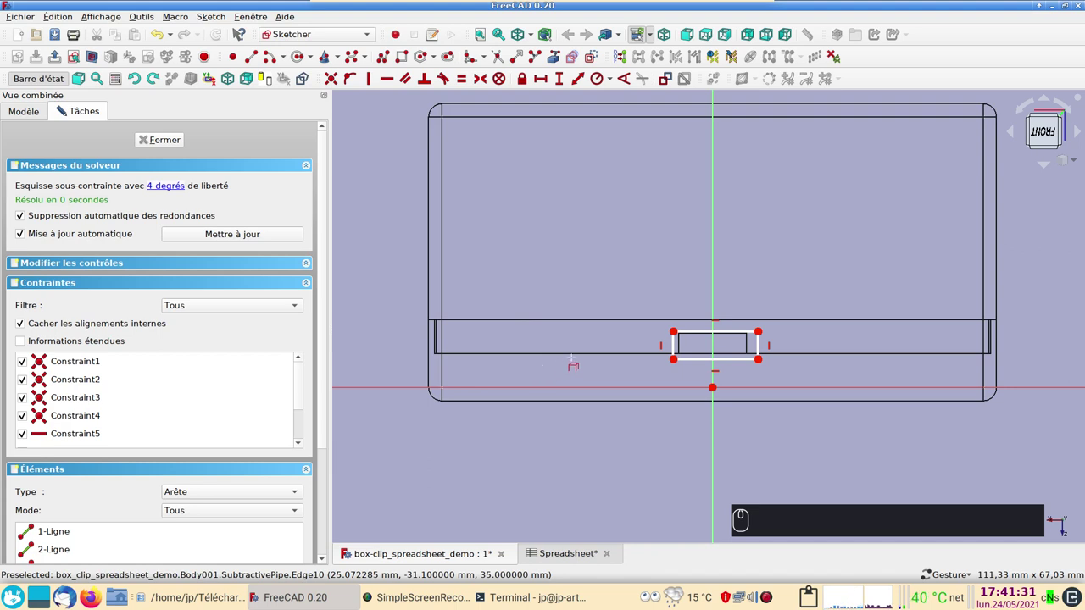
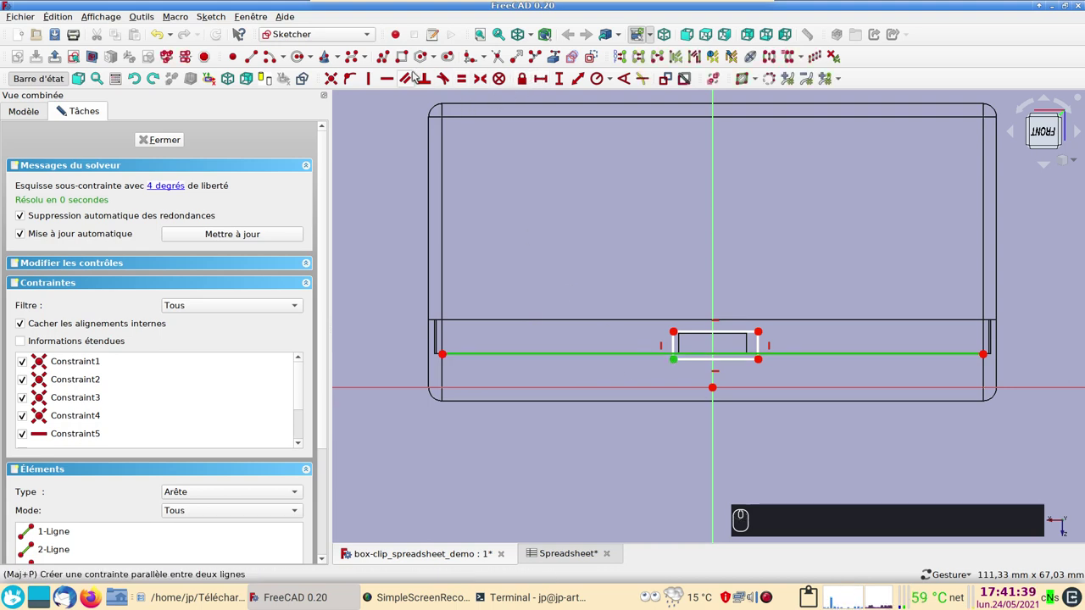
left_click(358, 75)
scroll("up", 3)
Step: Constrain the rectangle's height to 3.2 mm
left_click(665, 359)
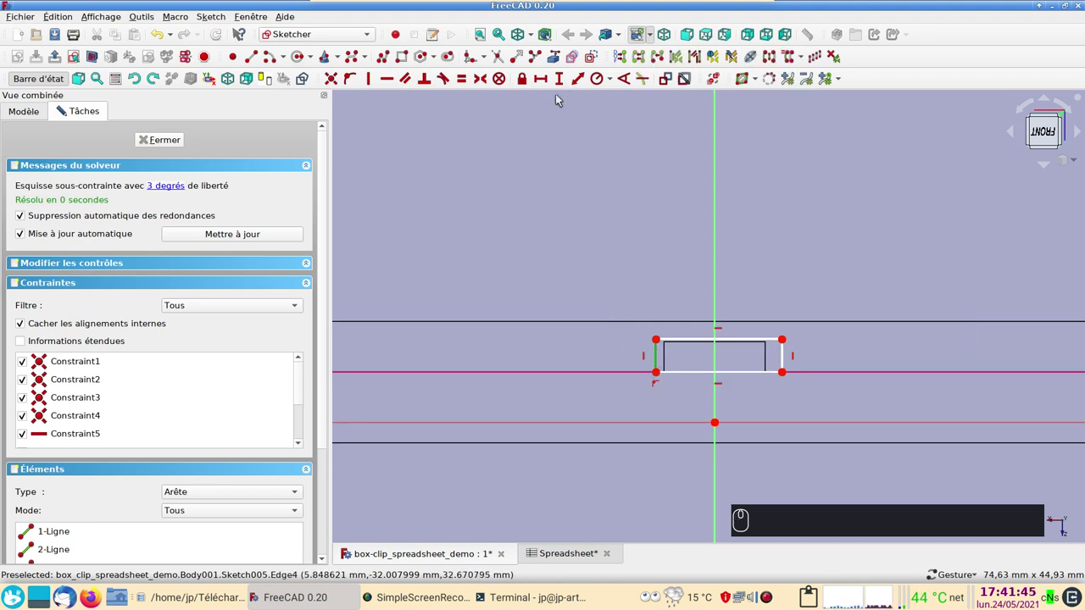
left_click(567, 84)
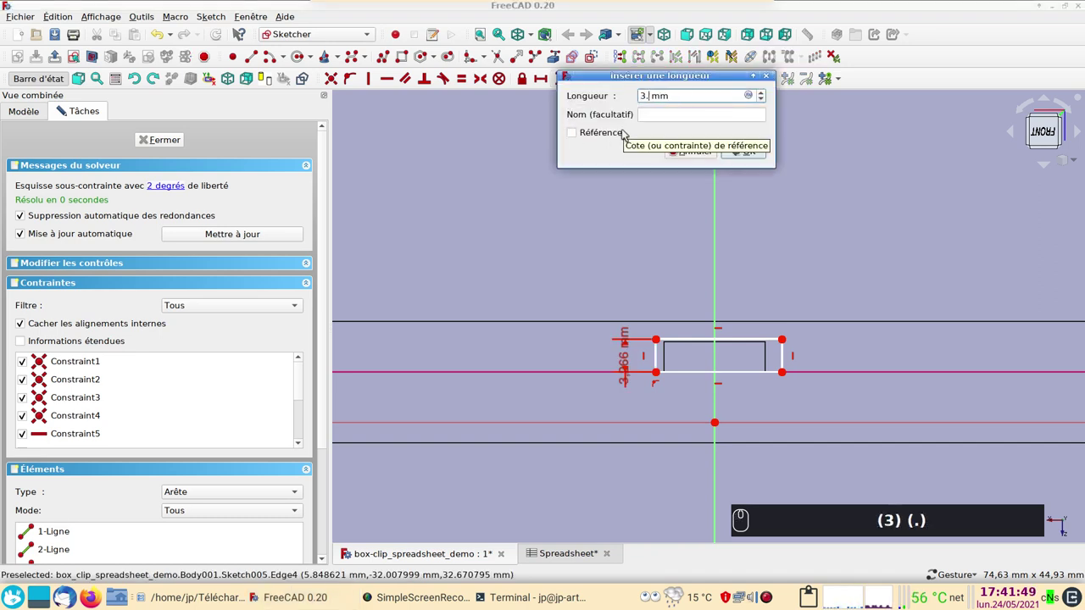
key("Return")
scroll("up", 3)
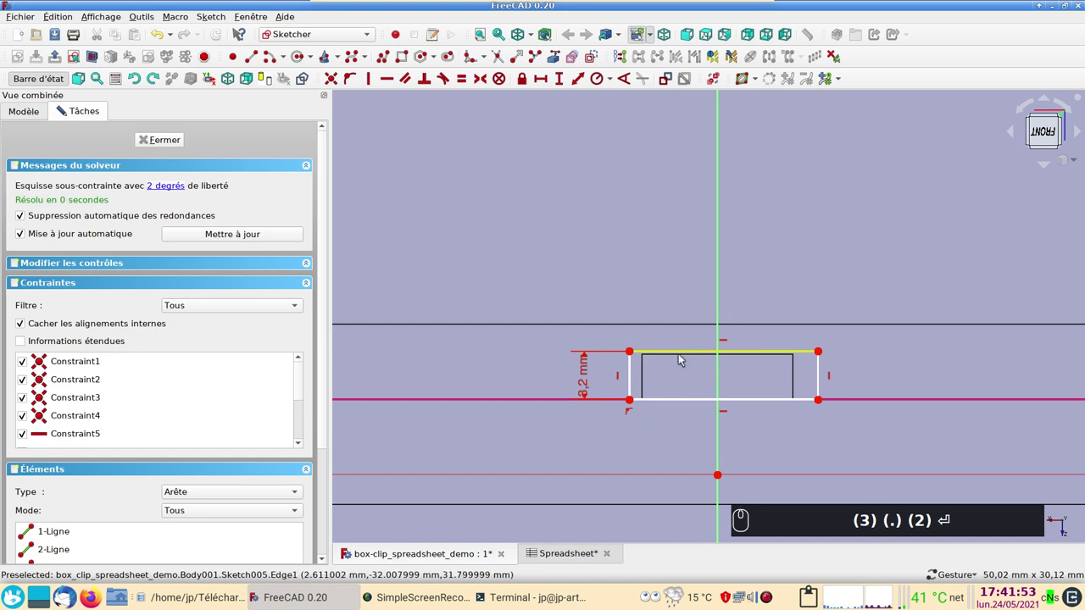
Step: Constrain the rectangle's width to 11 mm
left_click(667, 355)
left_click(550, 81)
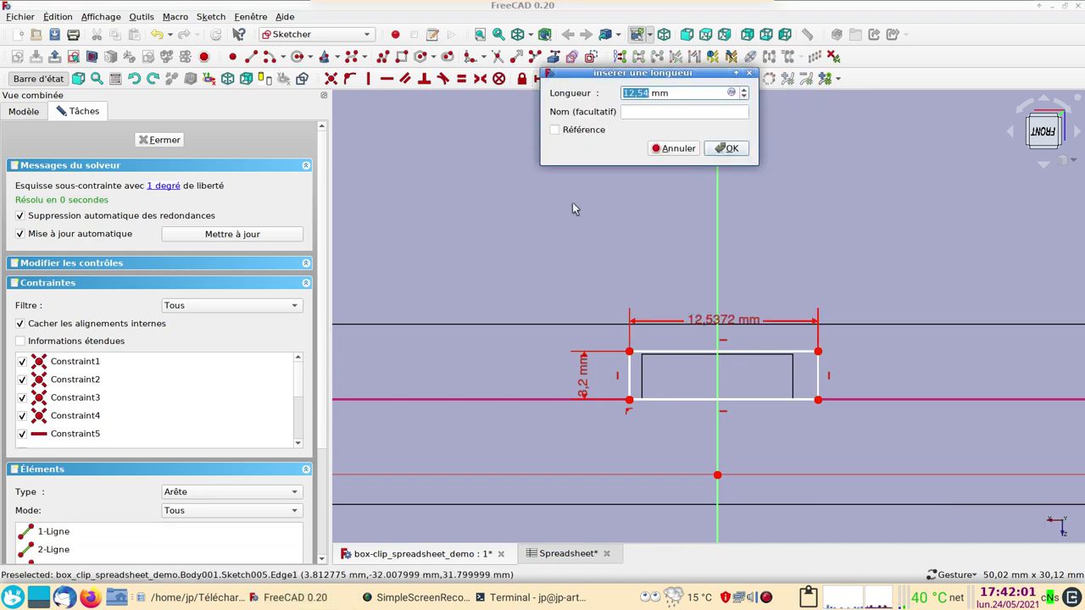
key("1")
key("1")
key("Return")
scroll("down", 3)
left_click_drag(760, 357, 745, 369)
type("(1) (1) ⏎")
scroll("up", 3)
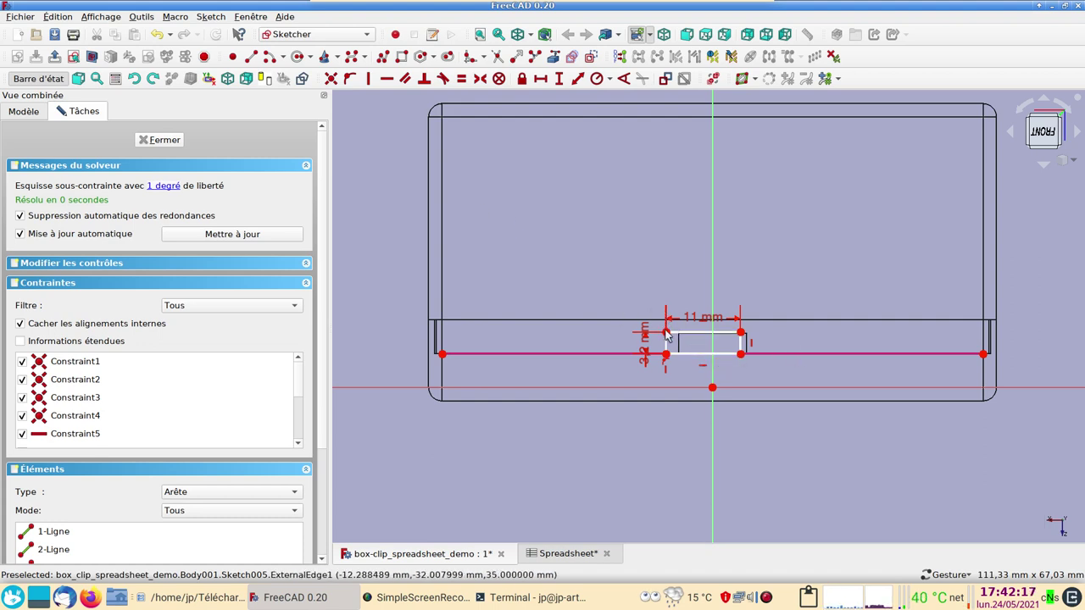
scroll("up", 3)
scroll("down", 3)
scroll("up", 3)
scroll("down", 3)
left_click(673, 357)
left_click(748, 359)
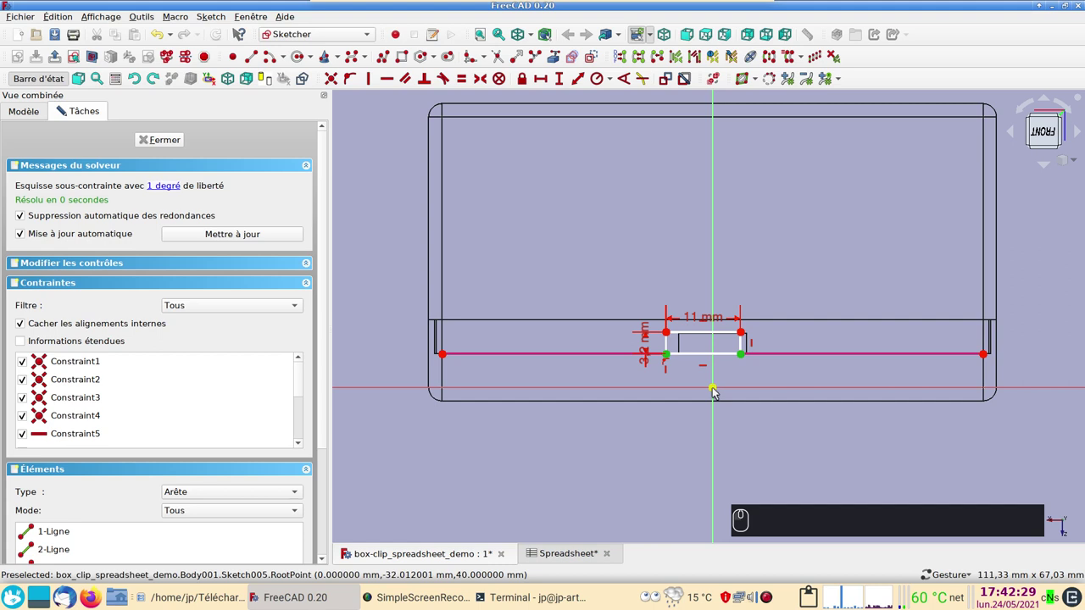
Step: Try a symmetry about the sketch origin and undo the conflicting constraint
left_click(721, 392)
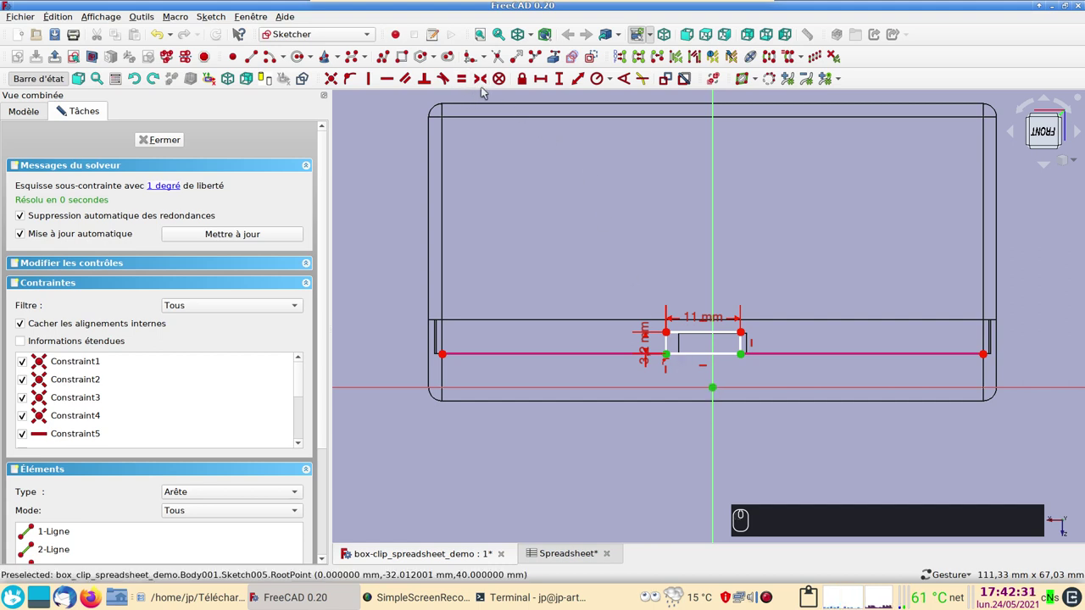
left_click(489, 82)
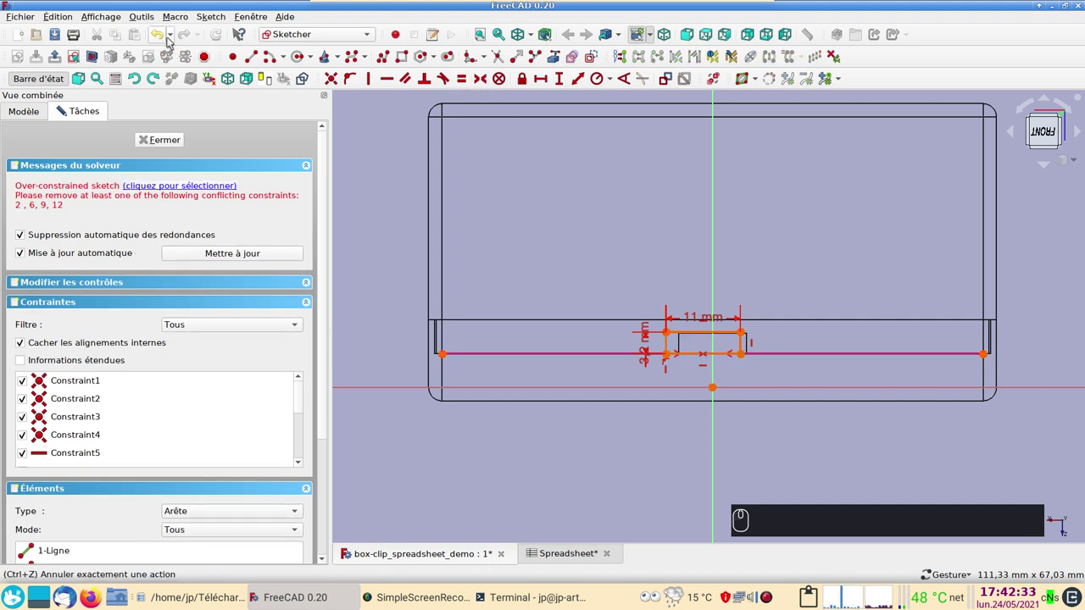
left_click(165, 36)
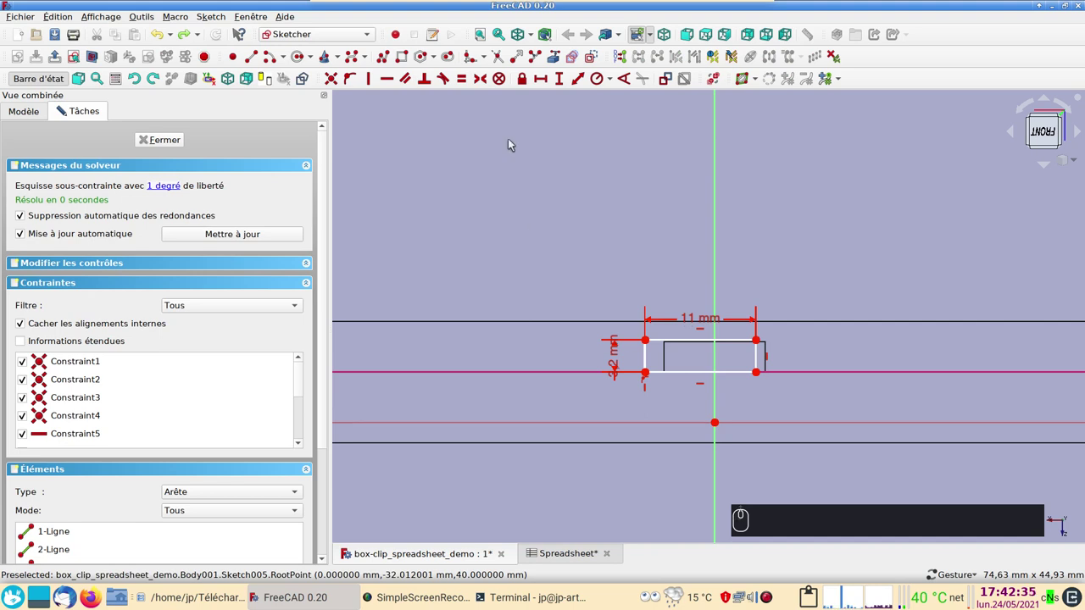
left_click(598, 57)
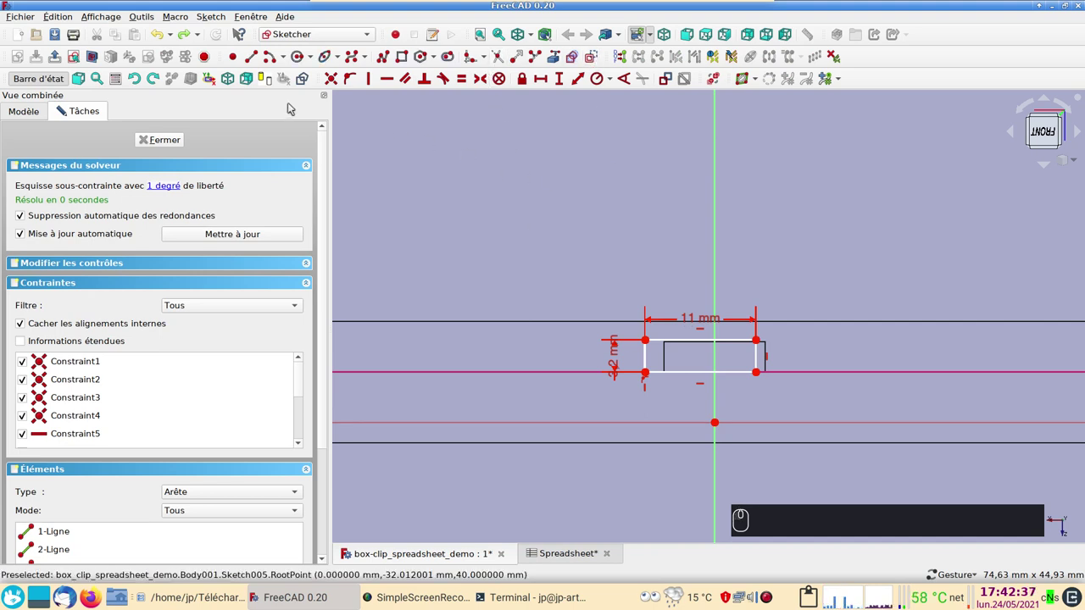
Step: Make the slot's bottom corners symmetric about its bottom-edge midpoint
left_click(261, 64)
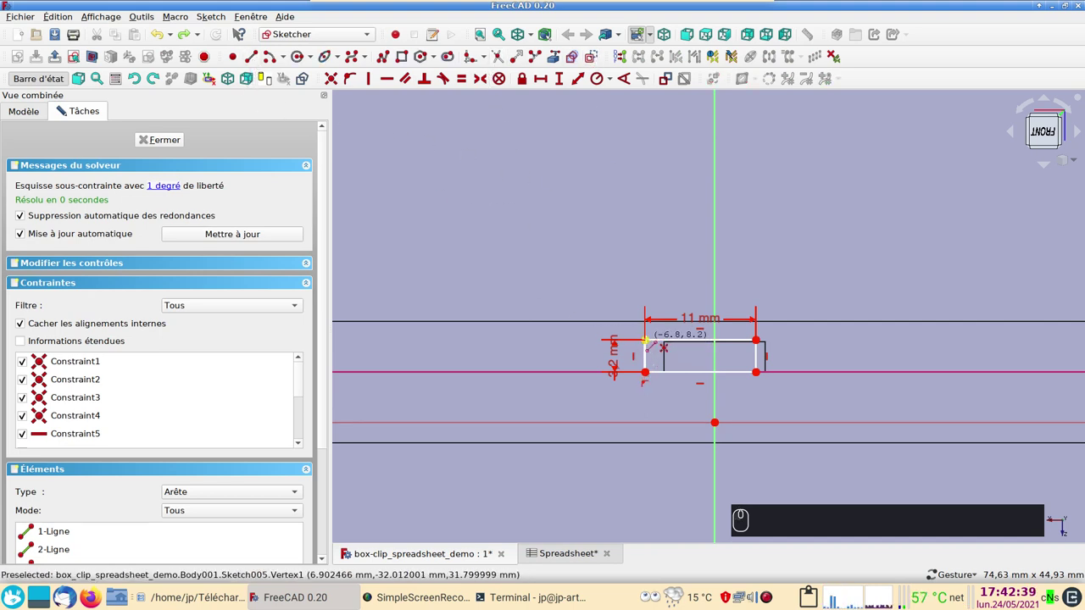
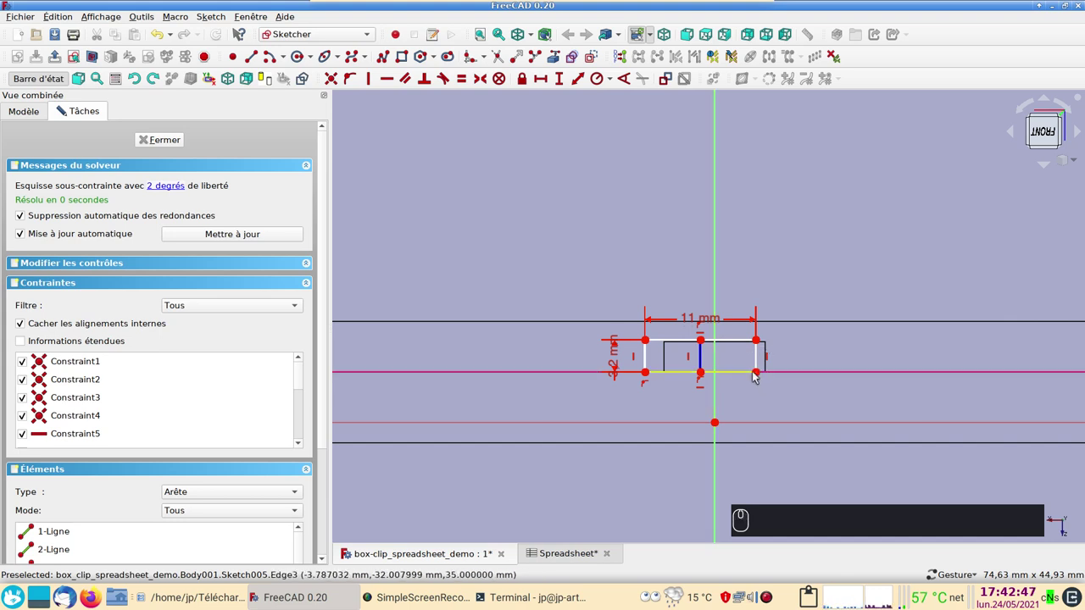
left_click(762, 379)
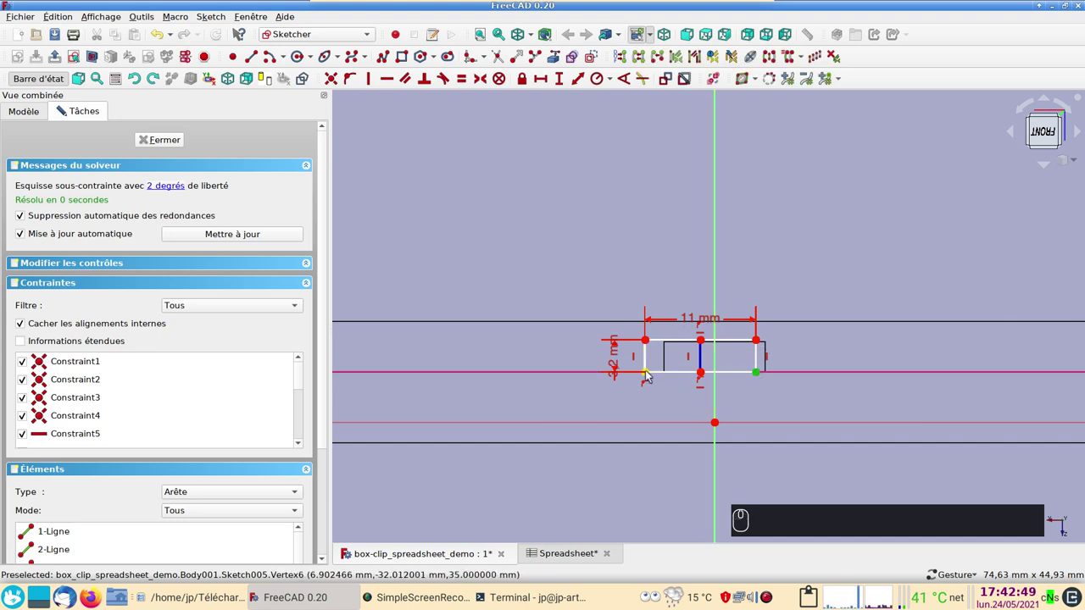
left_click(652, 377)
left_click(706, 378)
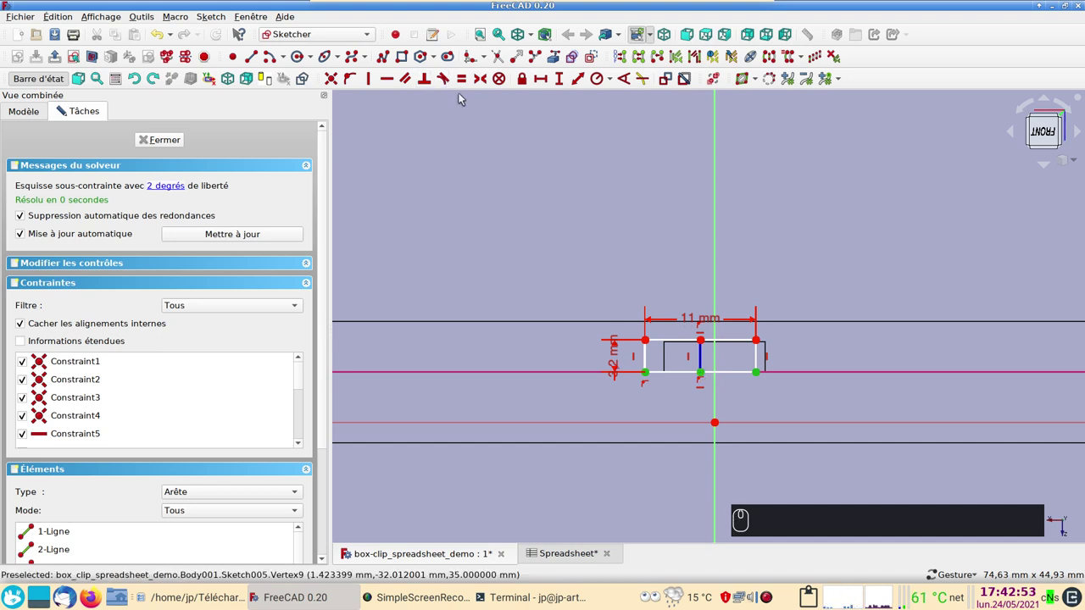
key("s")
left_click_drag(708, 378, 709, 379)
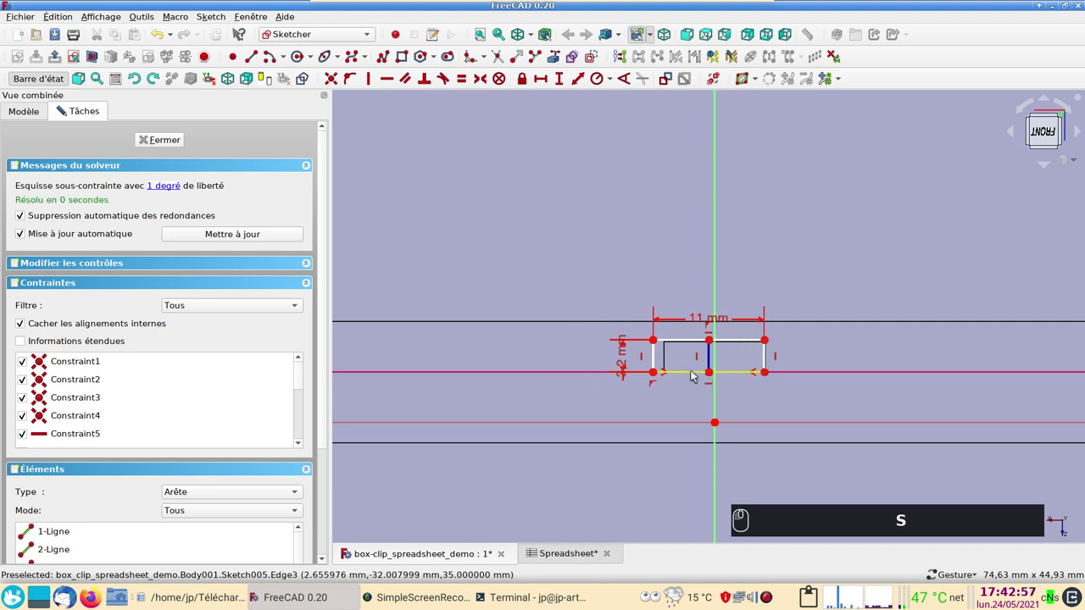
Step: Pin that midpoint onto the vertical axis, fully constraining the sketch
left_click(715, 379)
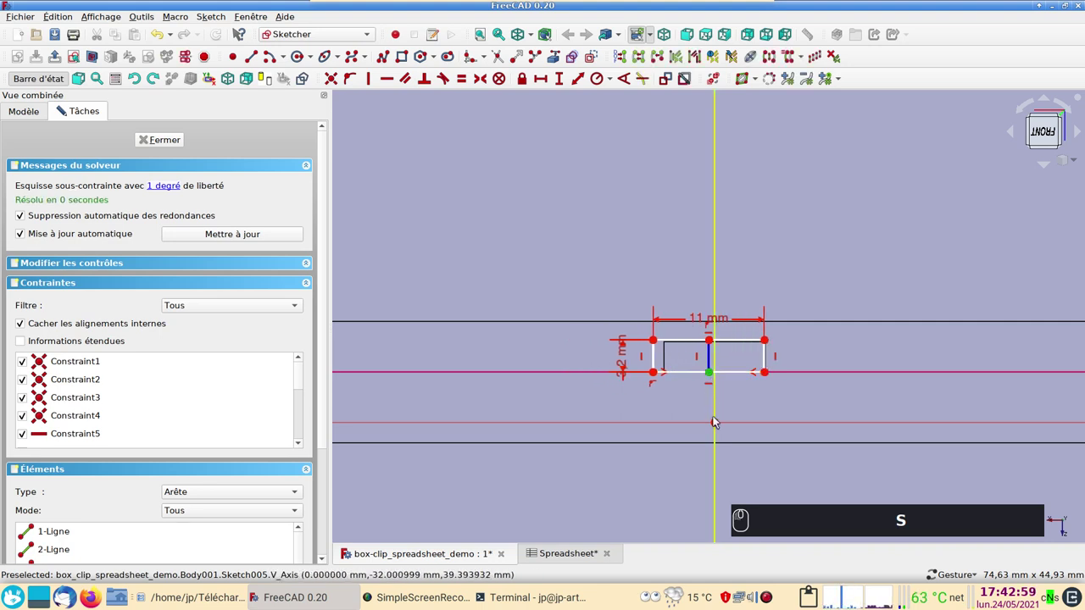
left_click(721, 428)
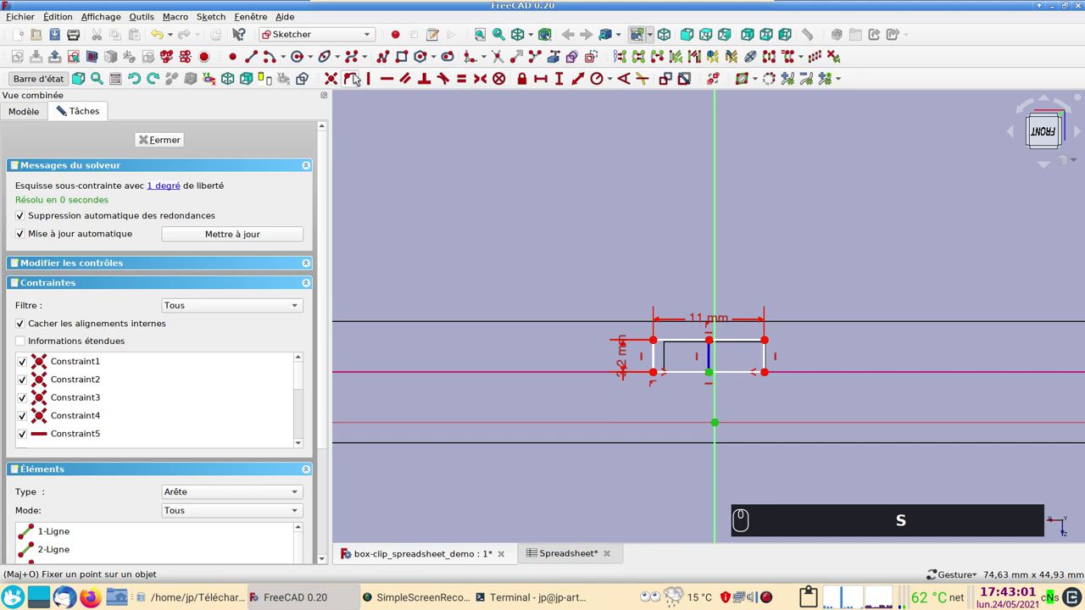
type("sv")
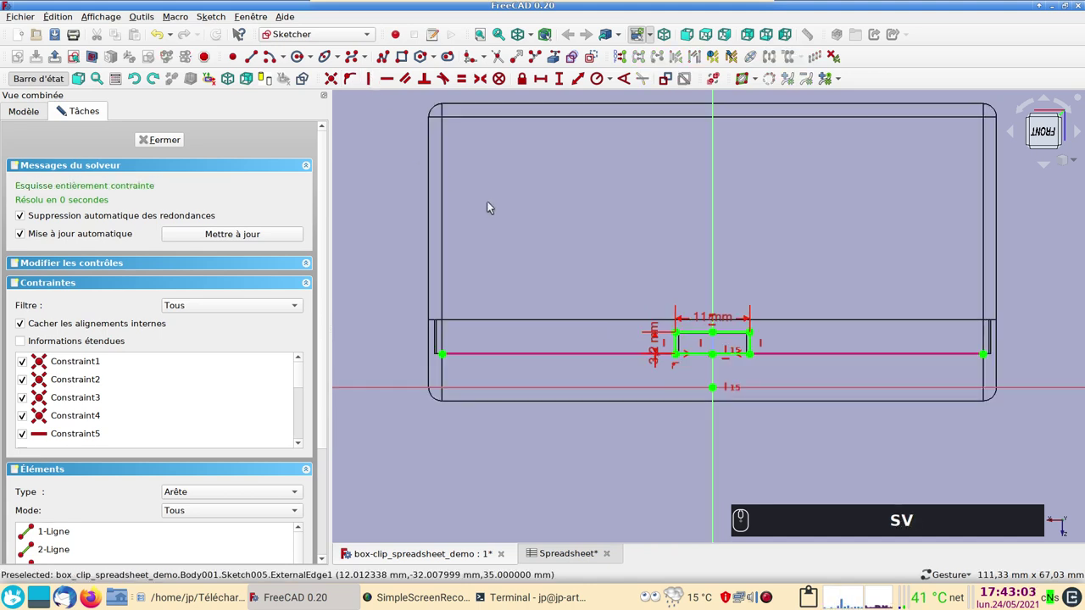
scroll("up", 3)
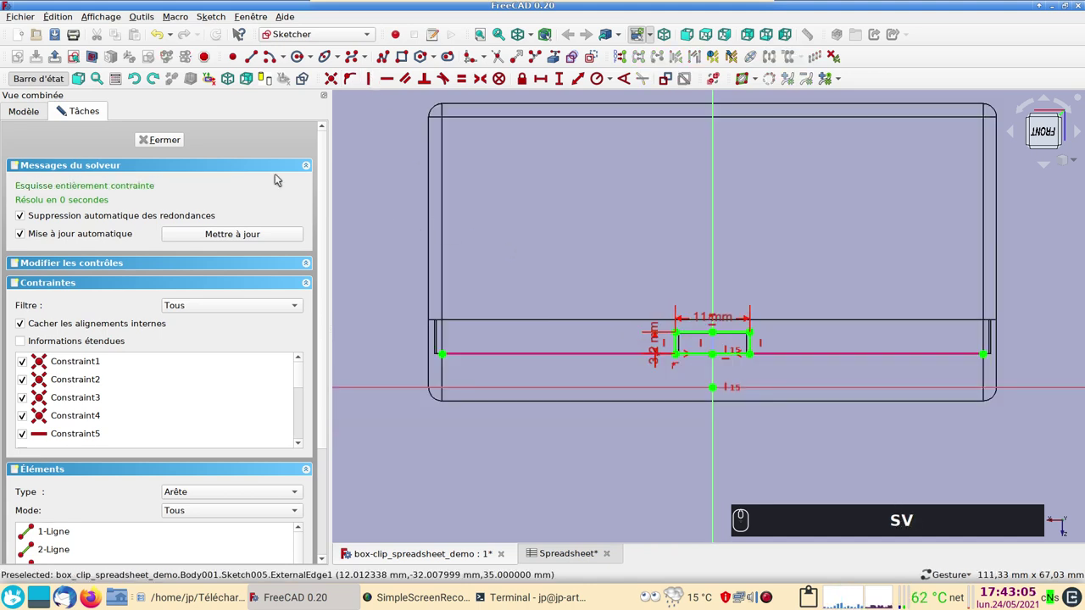
Step: Close the sketch and Pocket Sketch005 Through all, cutting the clip slot through the lid wall
left_click(181, 139)
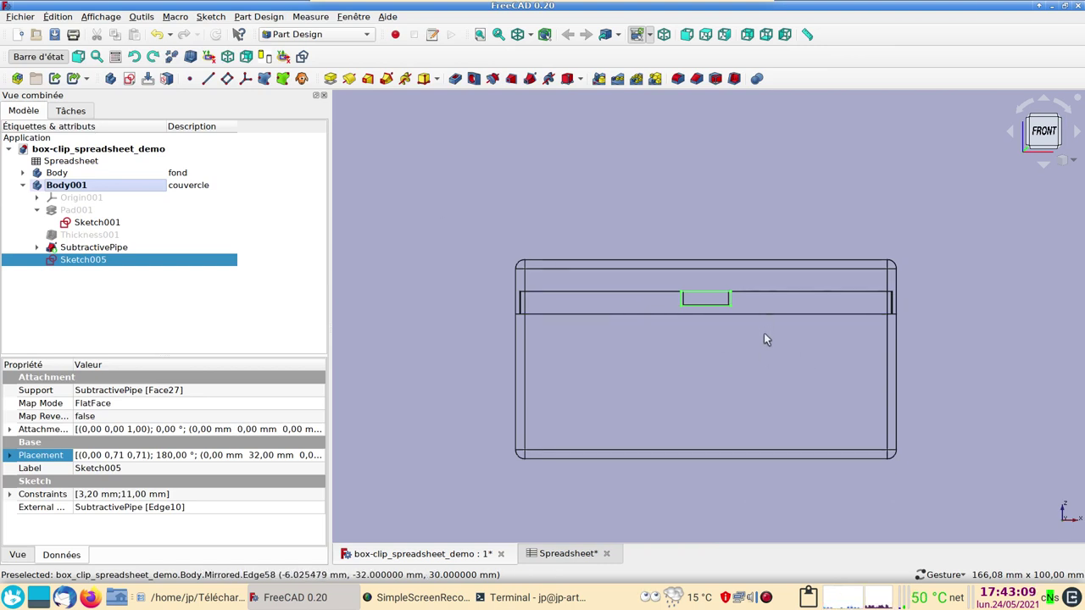
key("2")
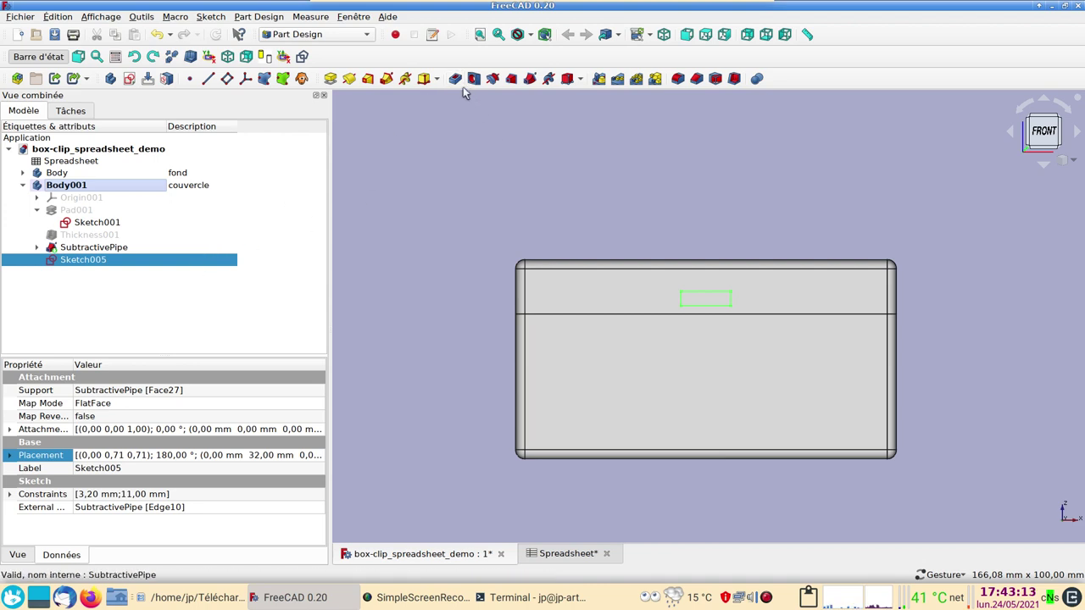
left_click(461, 81)
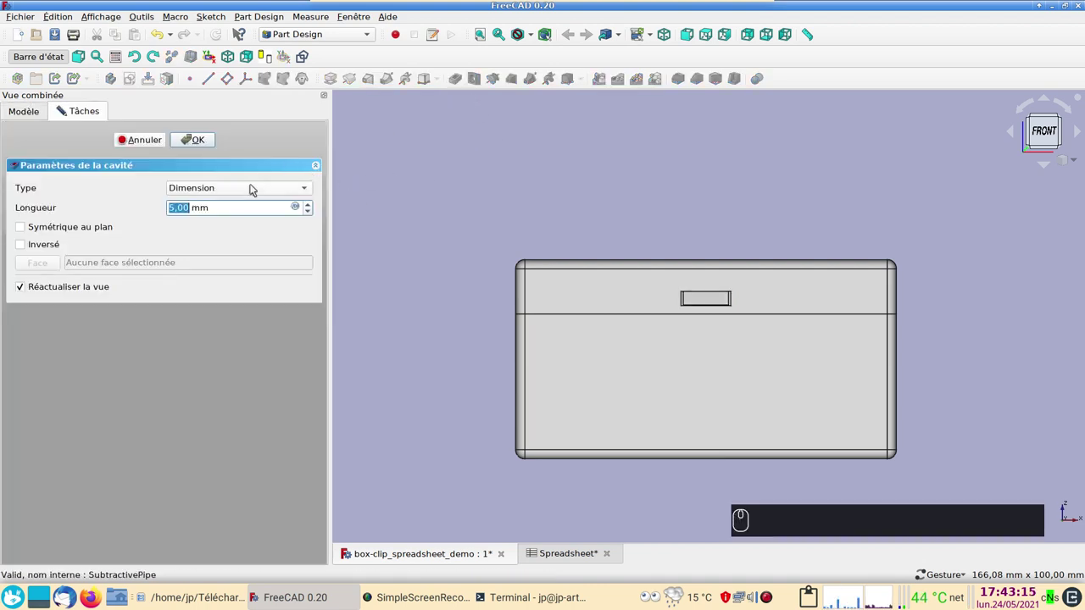
left_click(253, 189)
left_click(246, 204)
left_click_drag(940, 281, 728, 288)
left_click(212, 138)
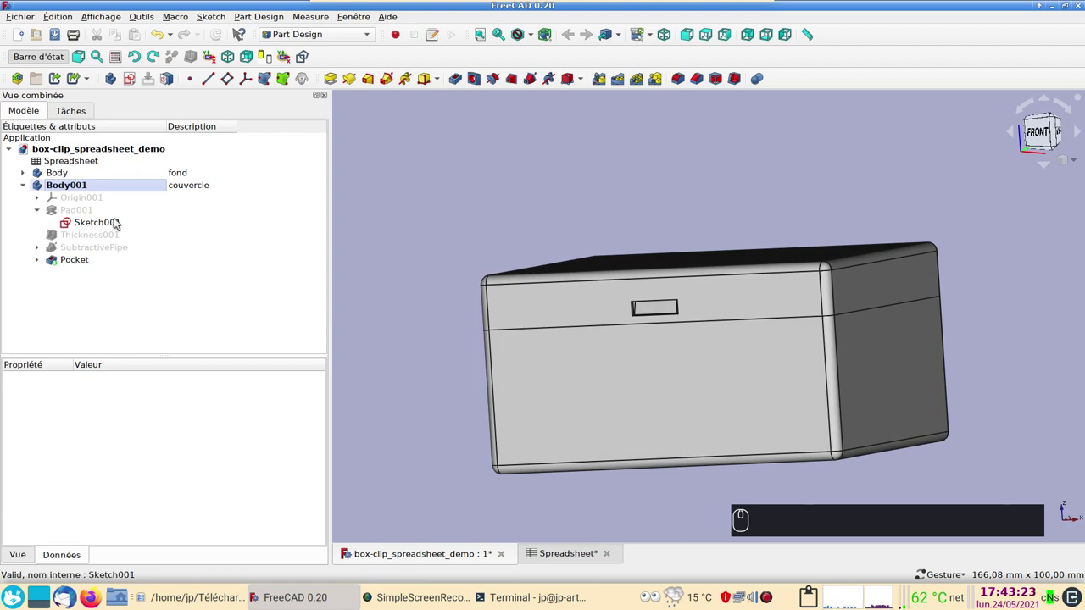
left_click(94, 262)
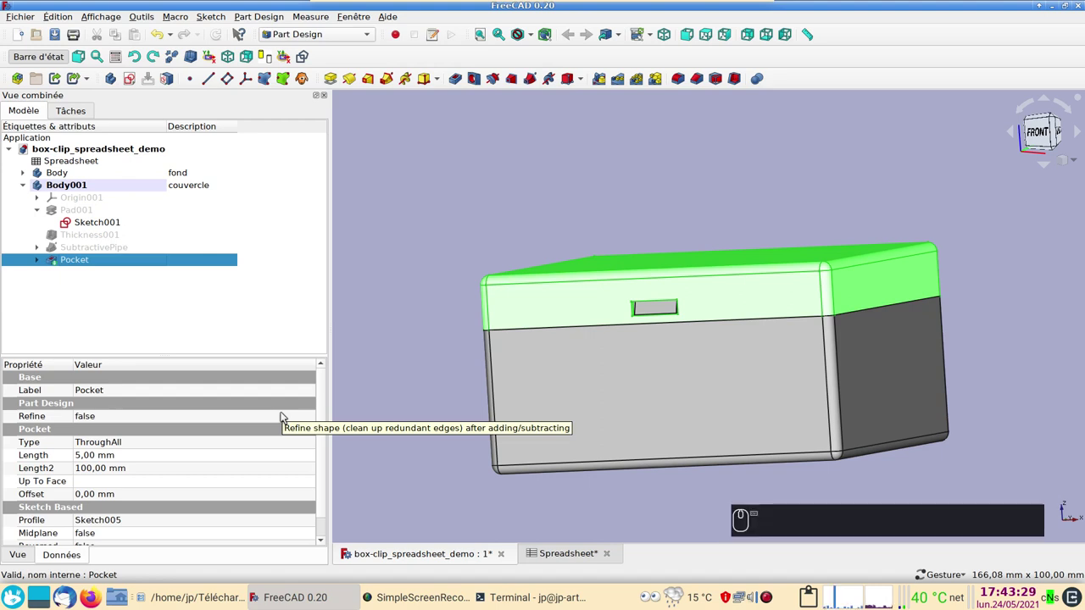
Step: Colour the lid's shape pale yellow via Appearance and bring up the bottom body's appearance settings
right_click(123, 264)
left_click(185, 362)
left_click(246, 261)
left_click(487, 236)
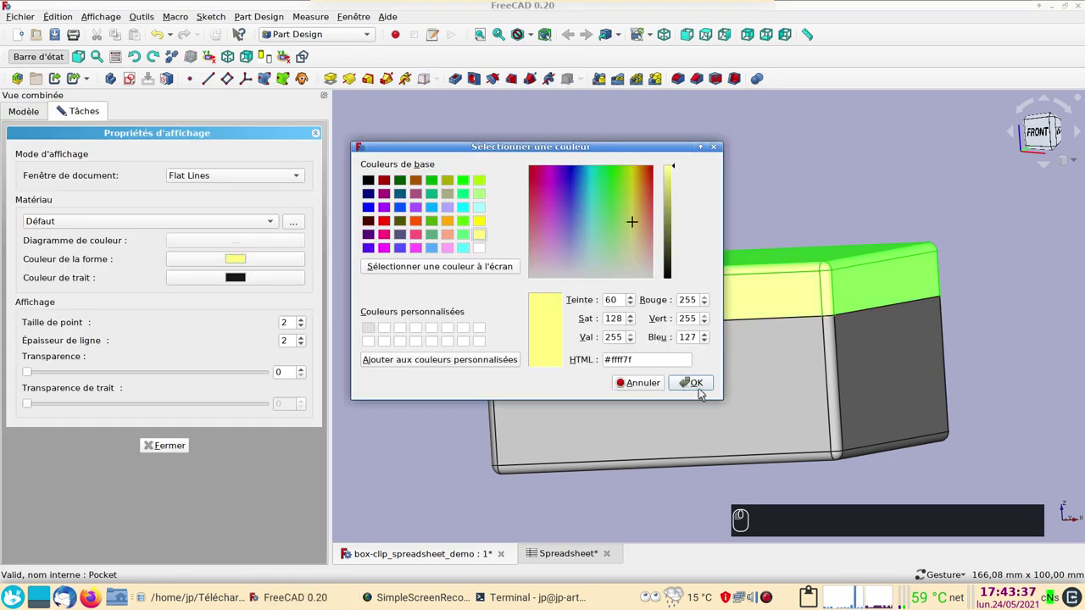
left_click(701, 387)
left_click(173, 445)
left_click(177, 449)
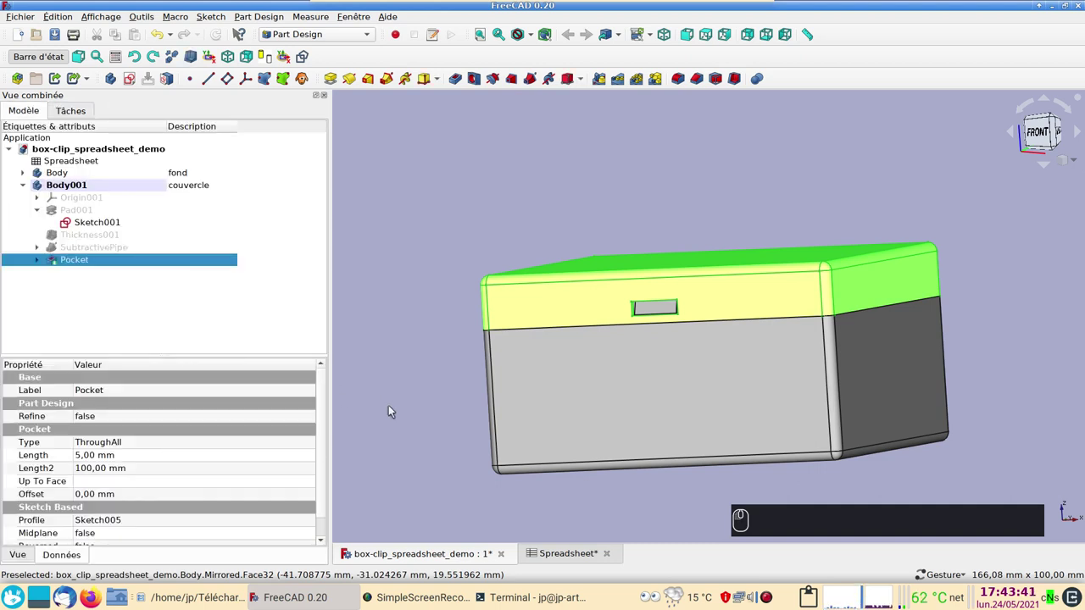
left_click(583, 404)
key("ctrl+d")
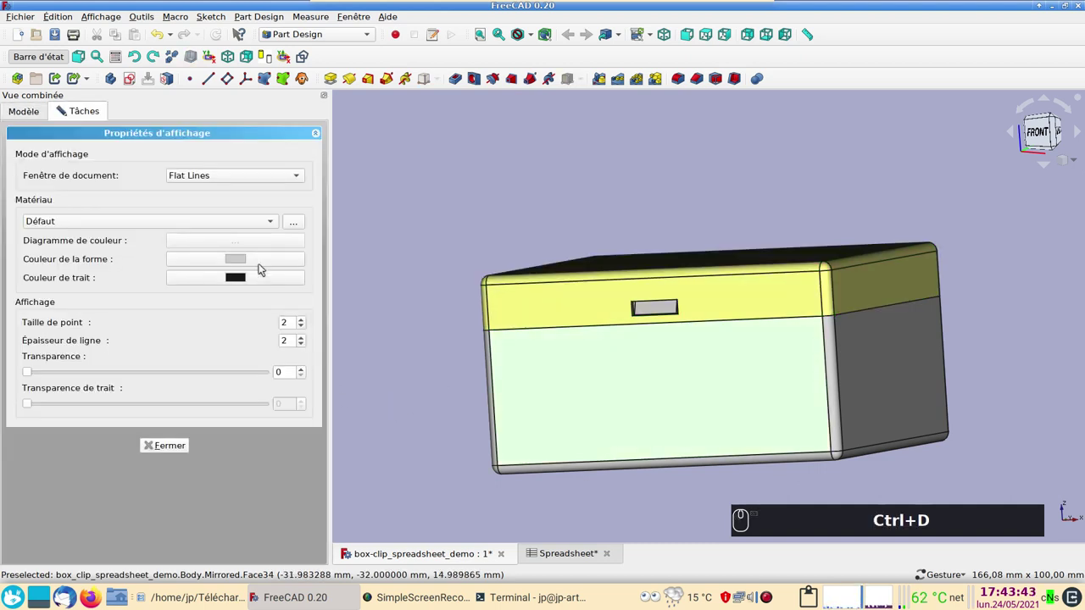
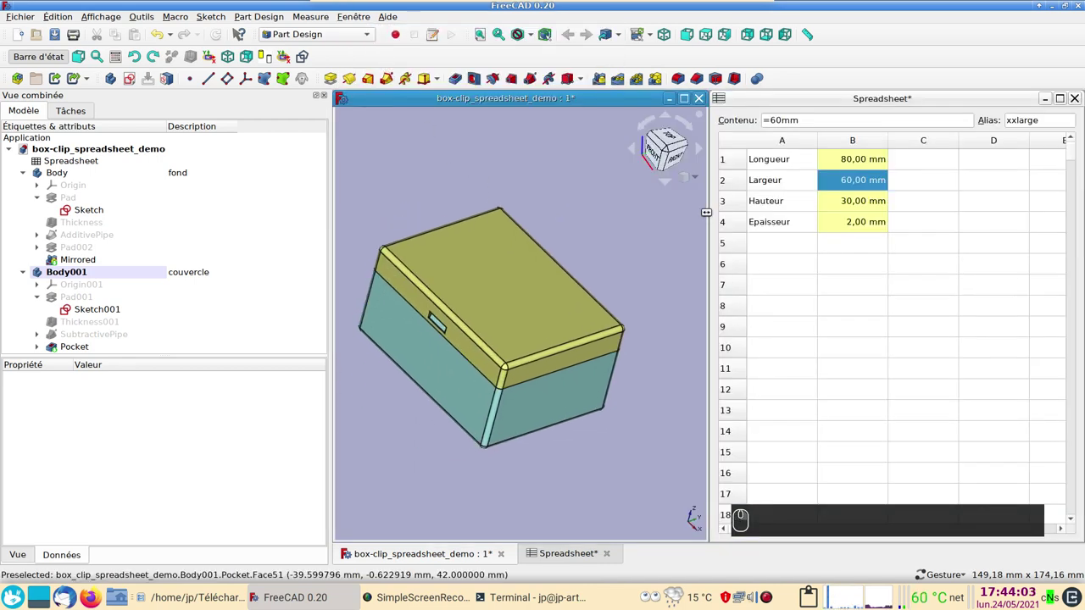
Step: Swap the spreadsheet to Longueur 60 mm and Largeur 80 mm and recompute the box
left_click(840, 168)
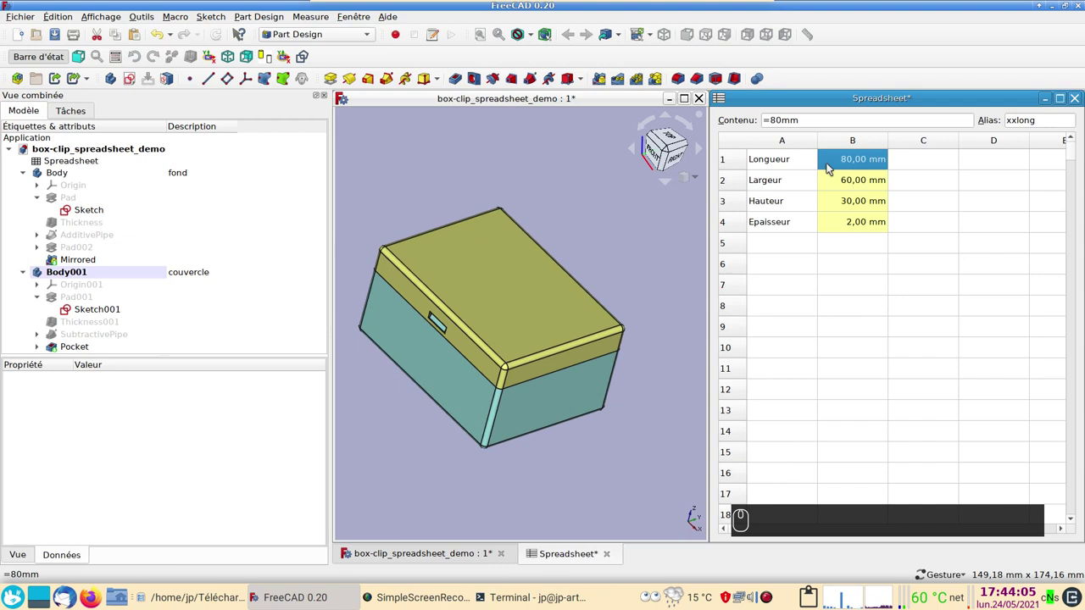
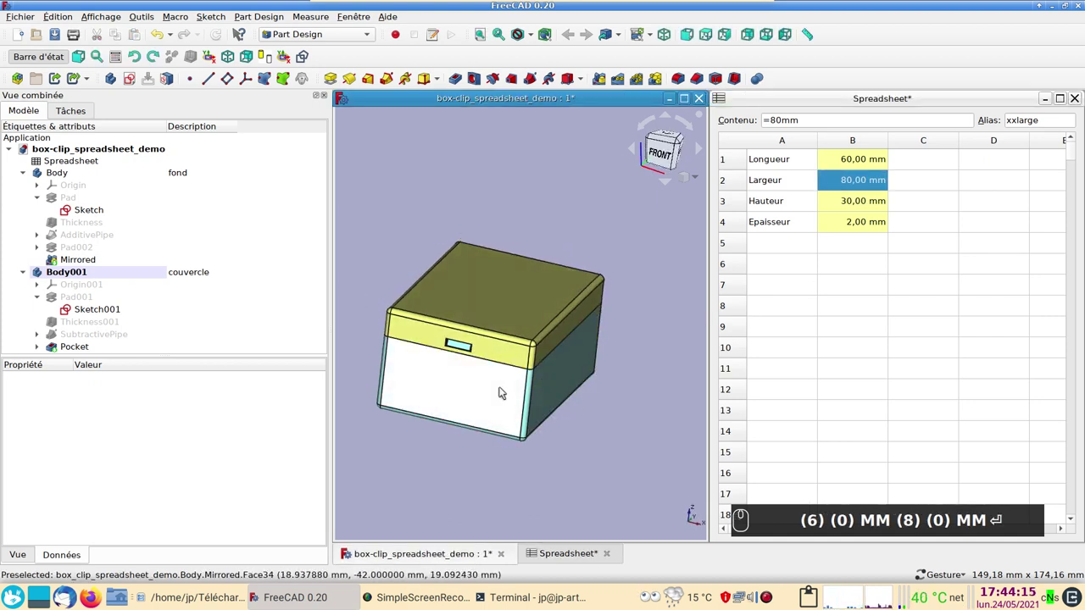
key("Return")
left_click_drag(616, 383, 589, 356)
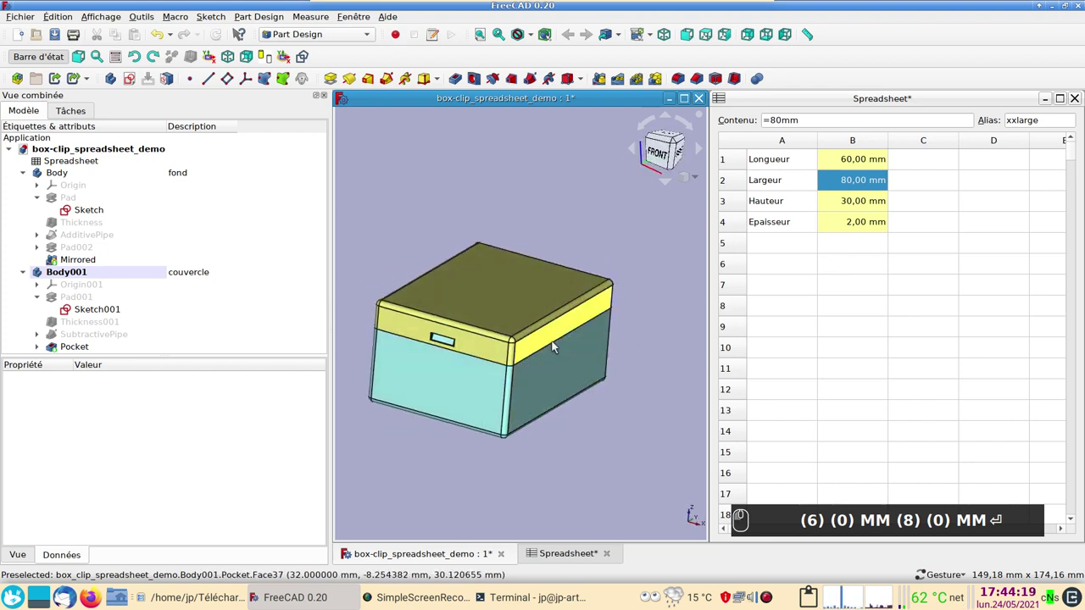
right_click(602, 441)
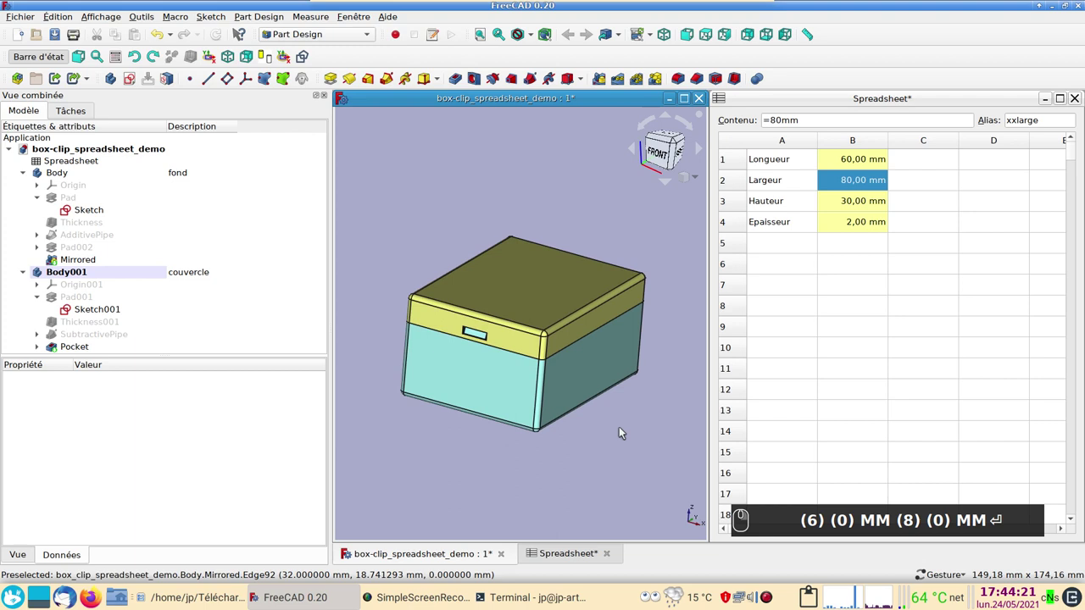
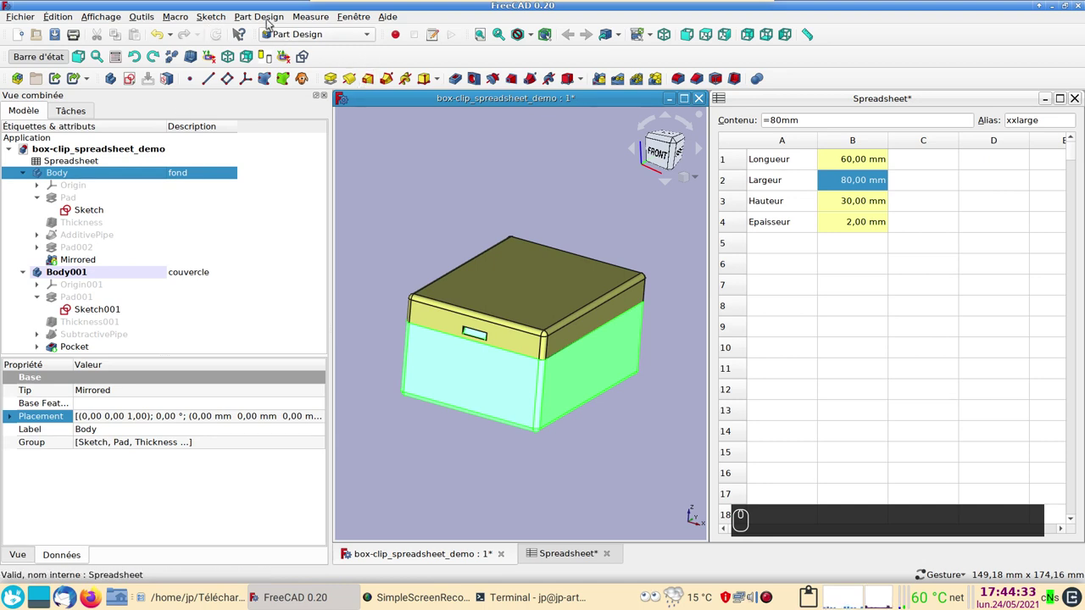
Step: Mesh the base Body via Mesh Design with surface and angular deviation values of 2
left_click_drag(298, 35, 137, 171)
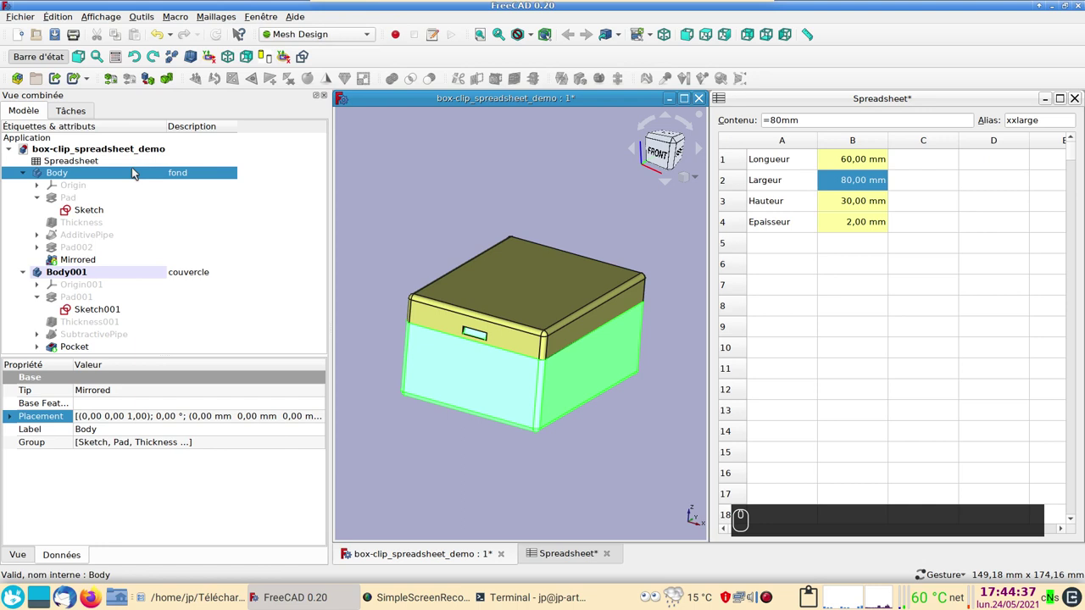
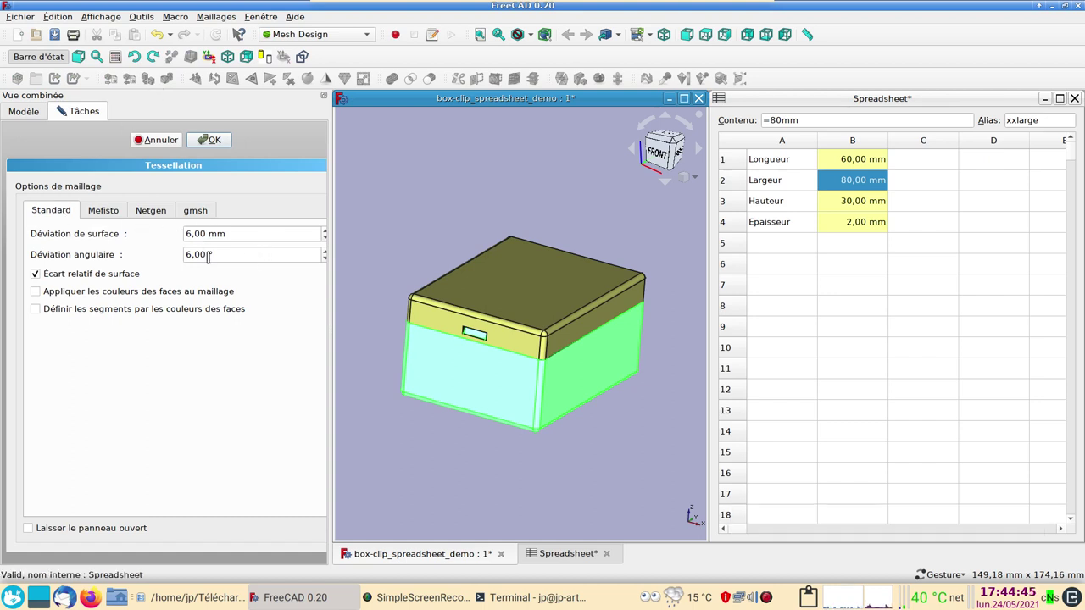
left_click(213, 147)
left_click(94, 340)
type("2")
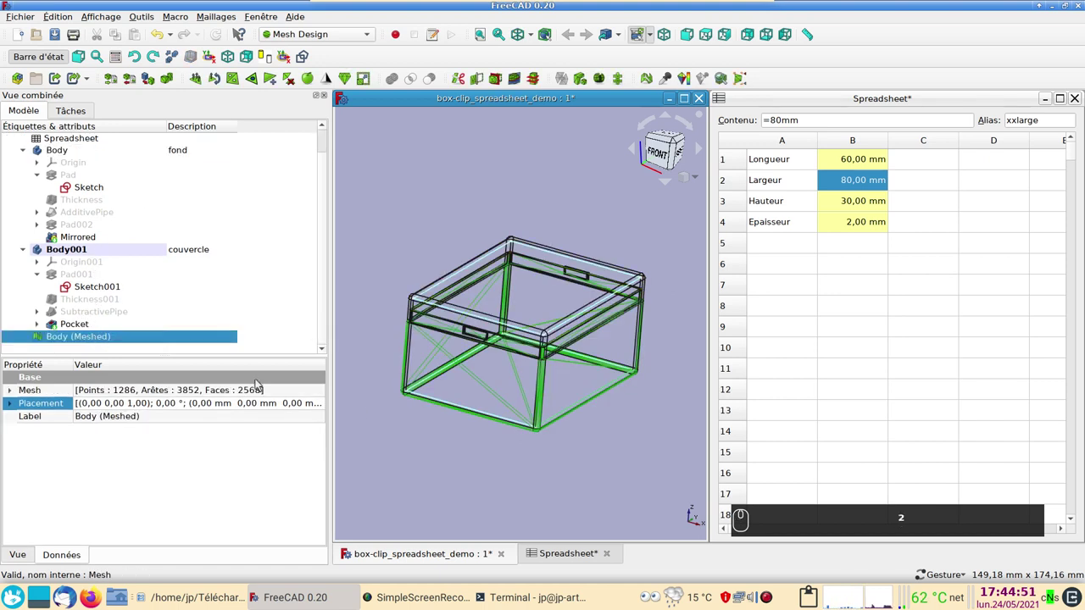
type("2")
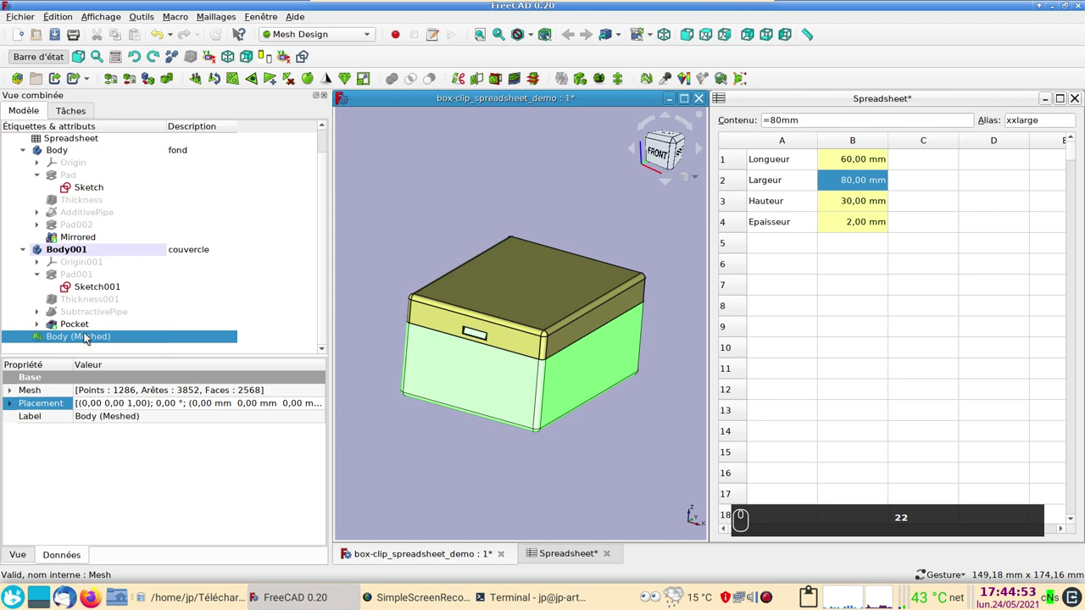
Step: Export Body (Meshed) as an STL mesh file to the downloads folder
left_click(87, 340)
left_click_drag(28, 20, 517, 388)
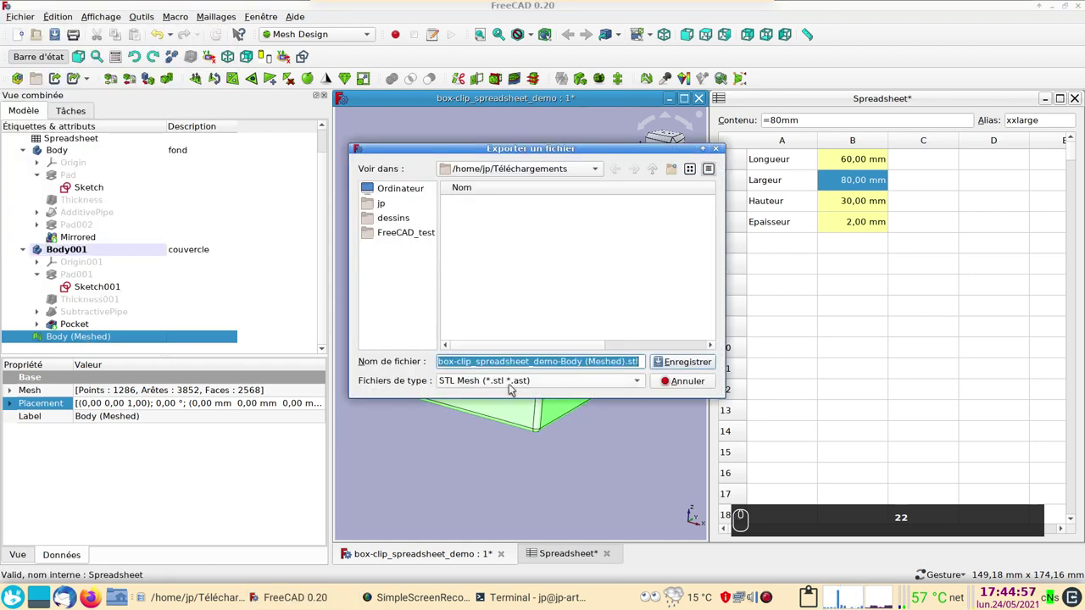
left_click_drag(602, 385, 543, 346)
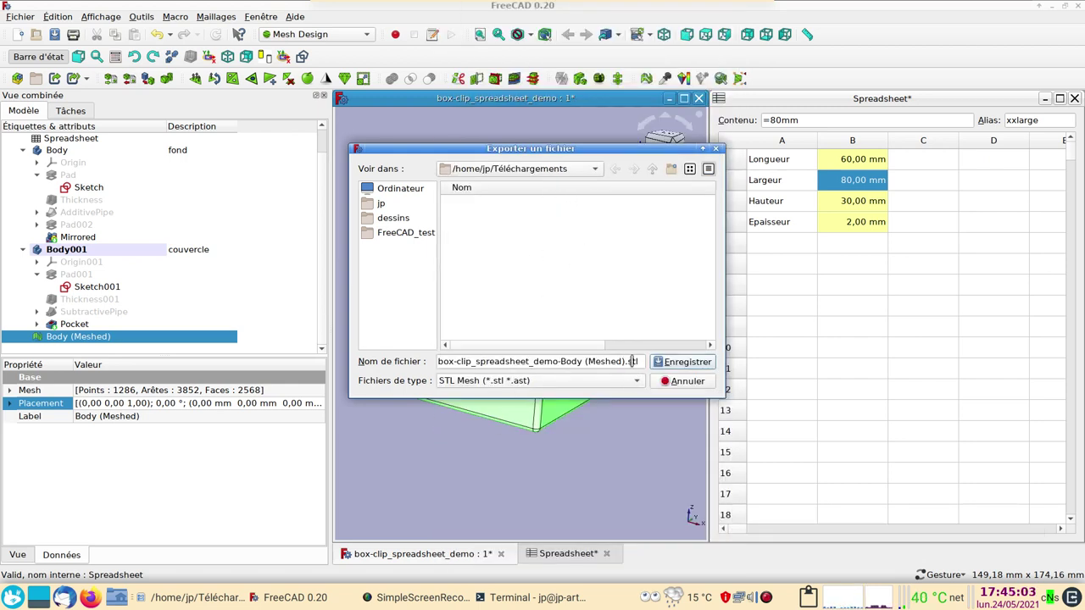
left_click(689, 384)
key("Delete")
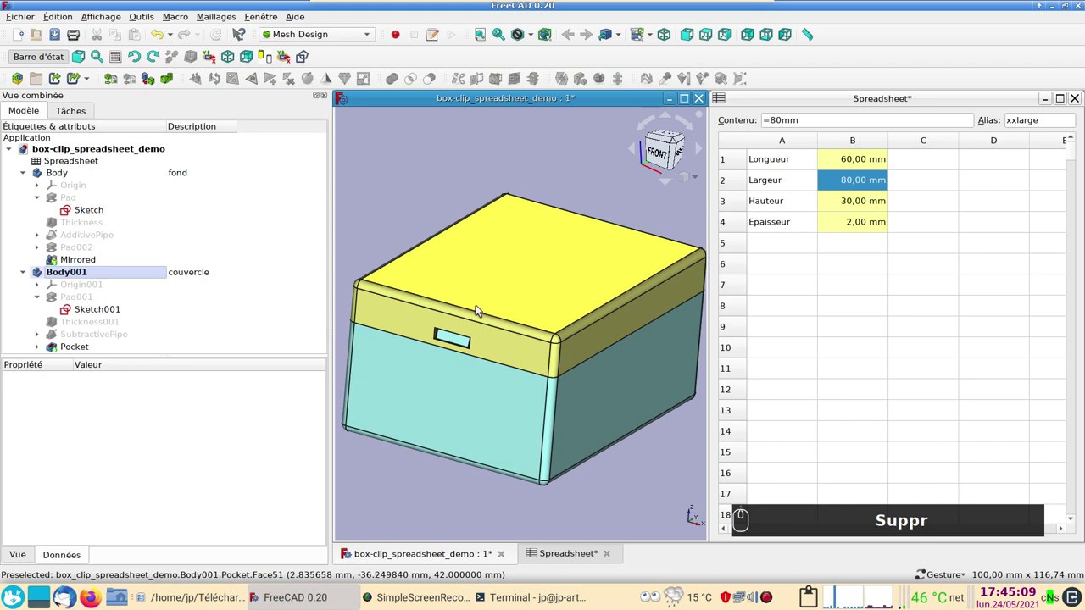